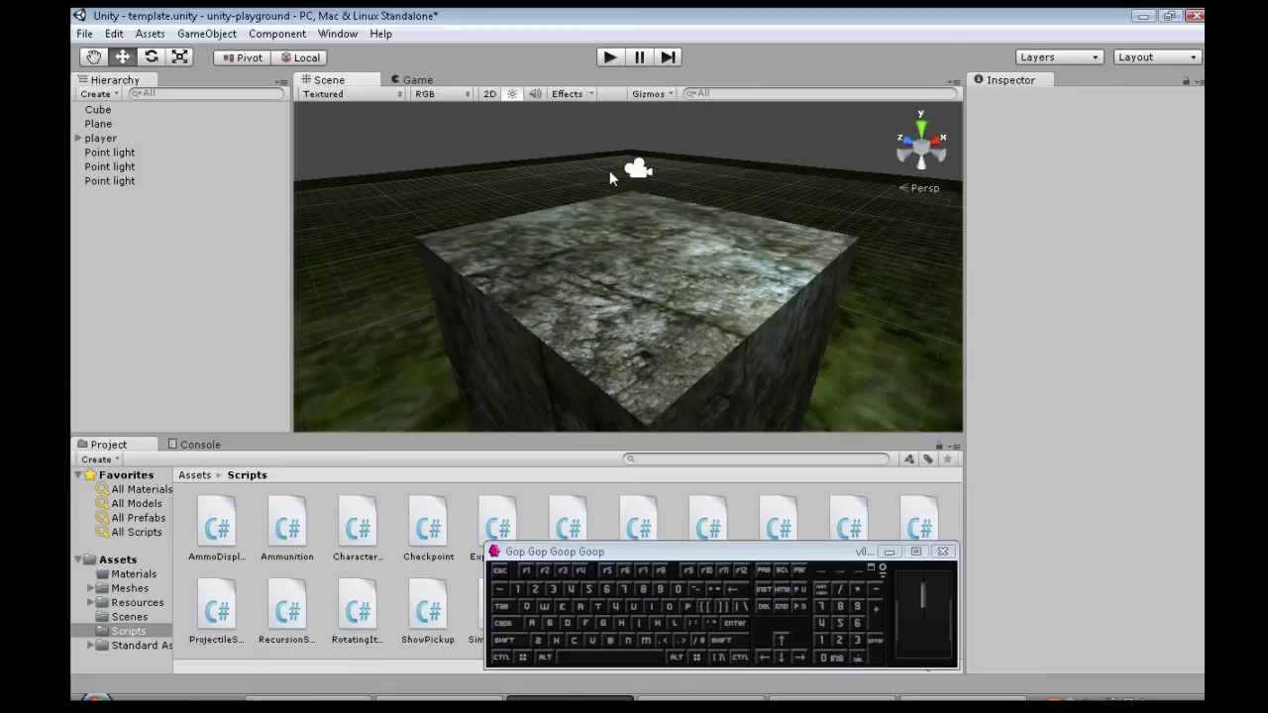
- Add a cylinder scaled 2, 0.2, 2 as a thin wide pad sitting on top of the cube
middle_click(538, 277)
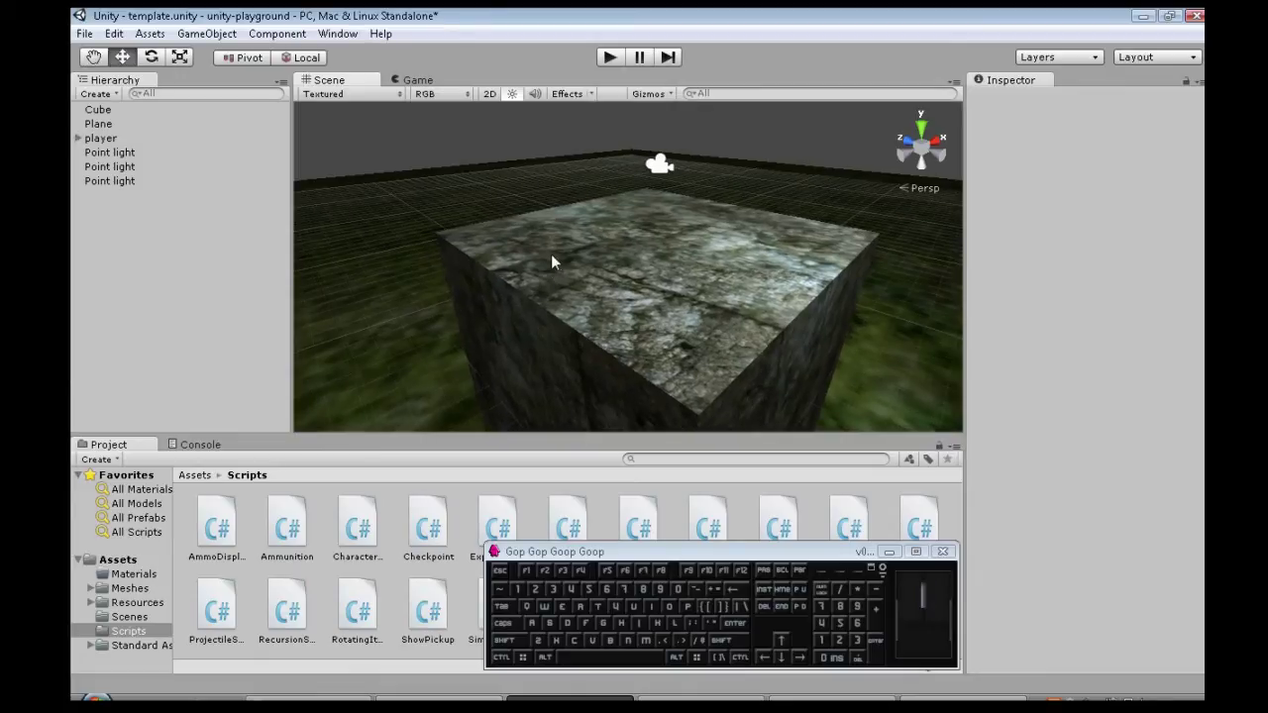
scroll(up, 3)
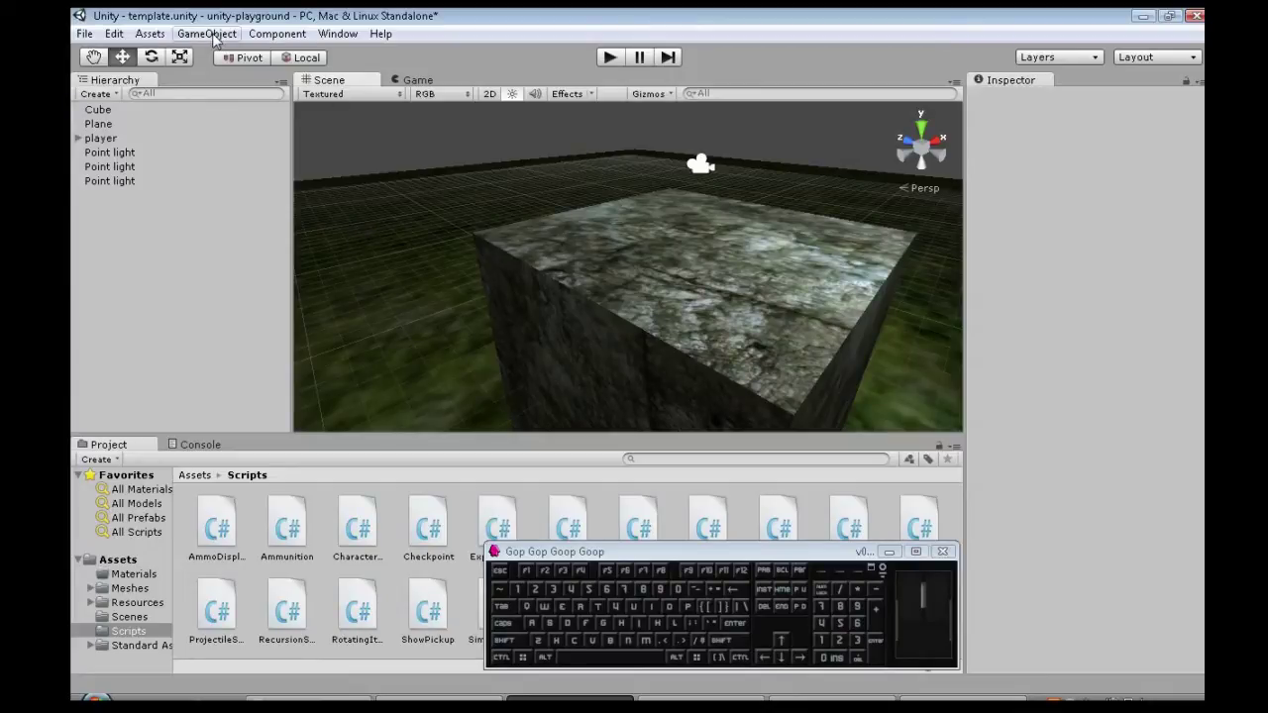
click(214, 44)
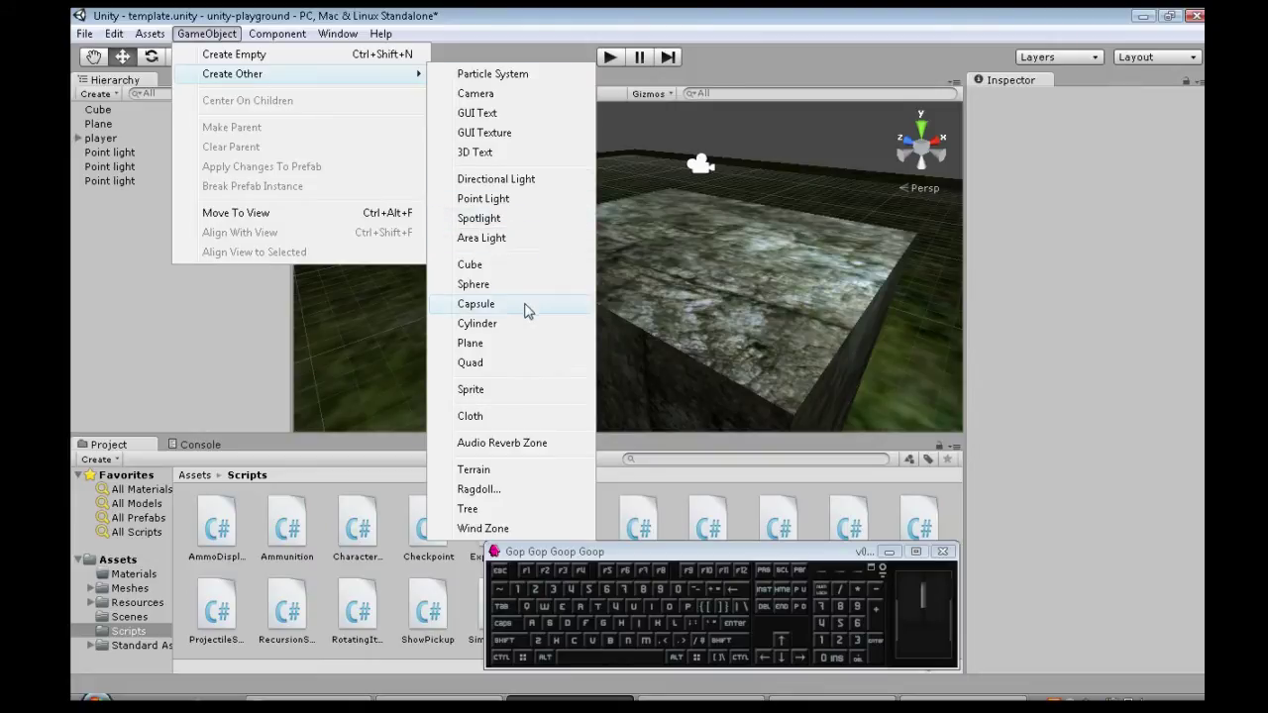
click(511, 334)
drag(627, 196, 635, 146)
click(1117, 187)
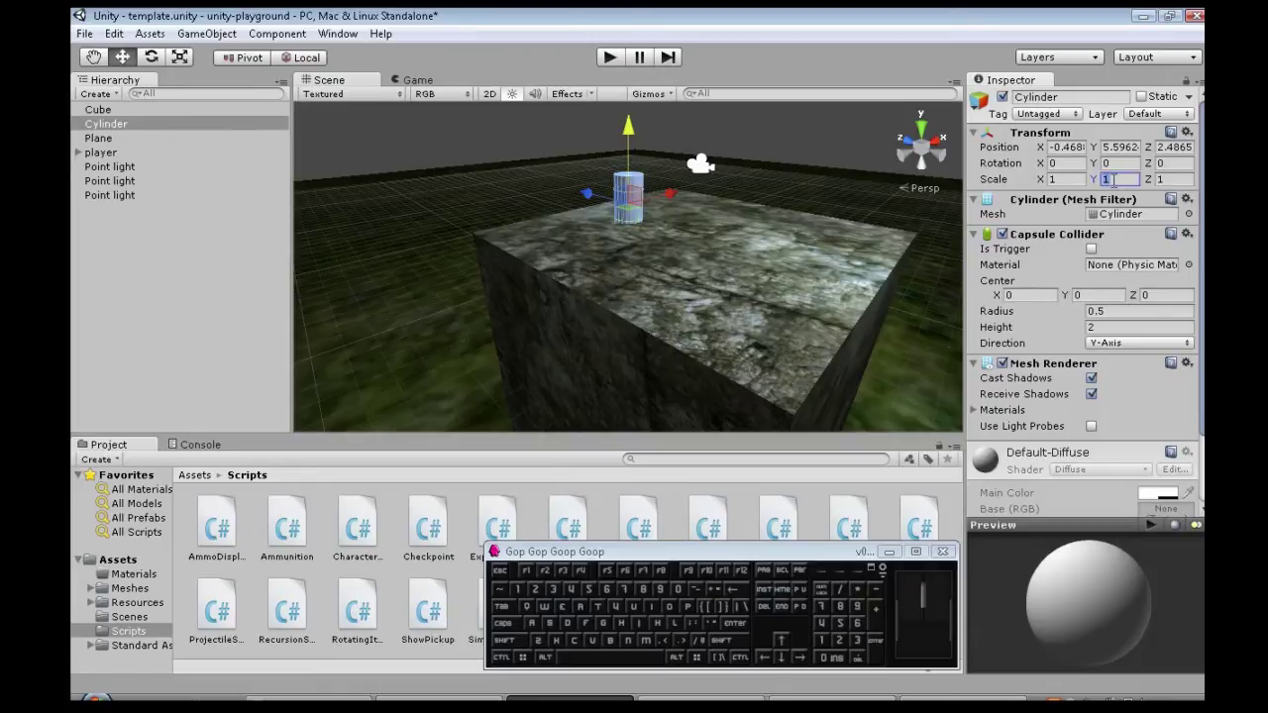
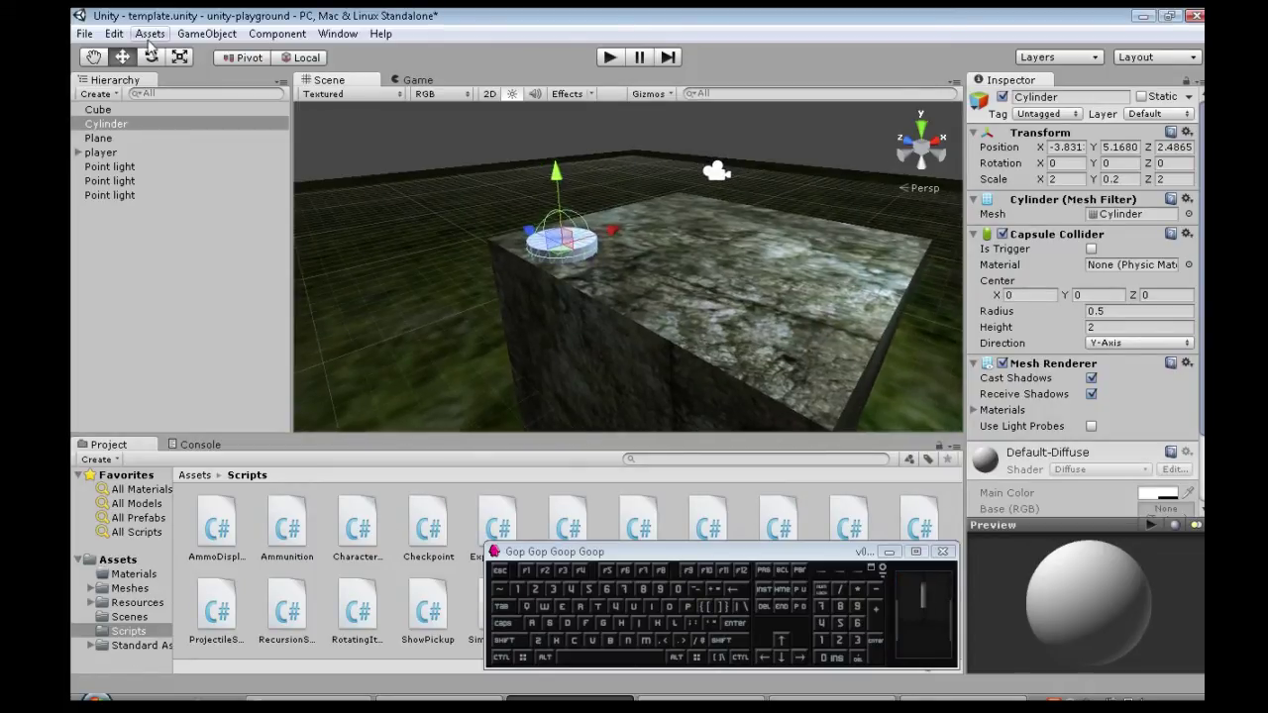
- Import the Particles standard asset package into the project
click(154, 43)
click(233, 170)
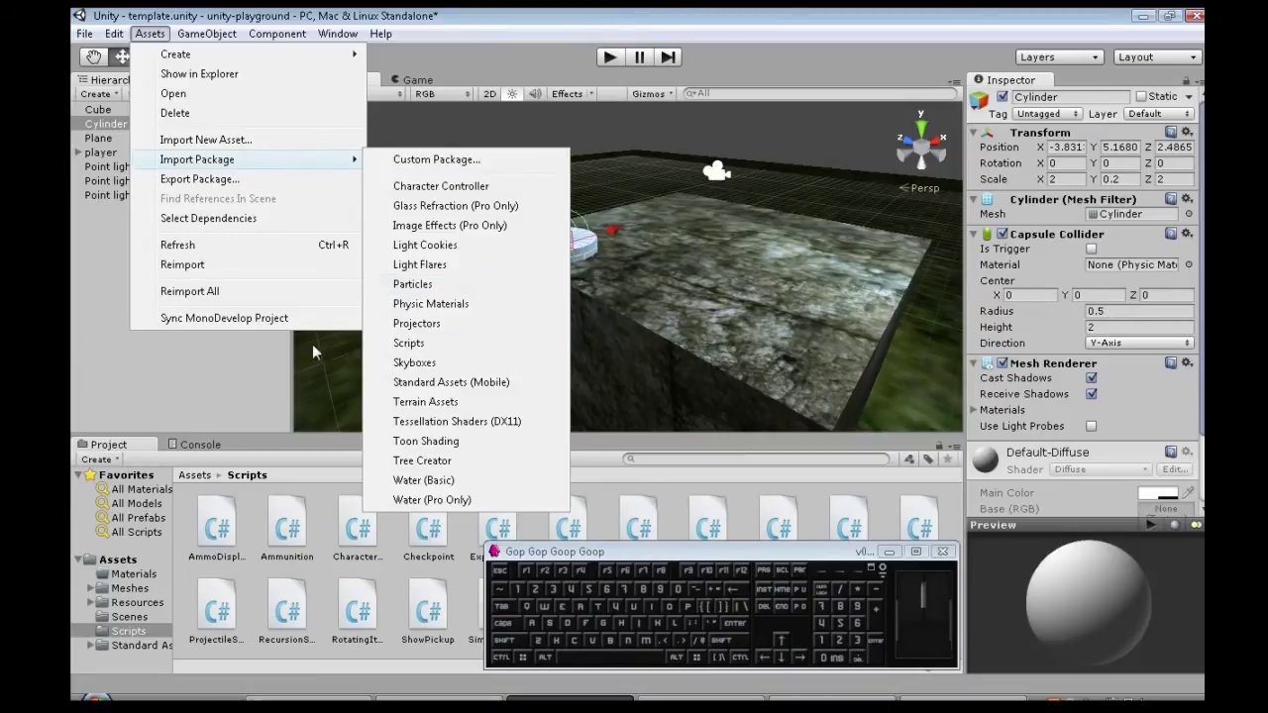
click(254, 384)
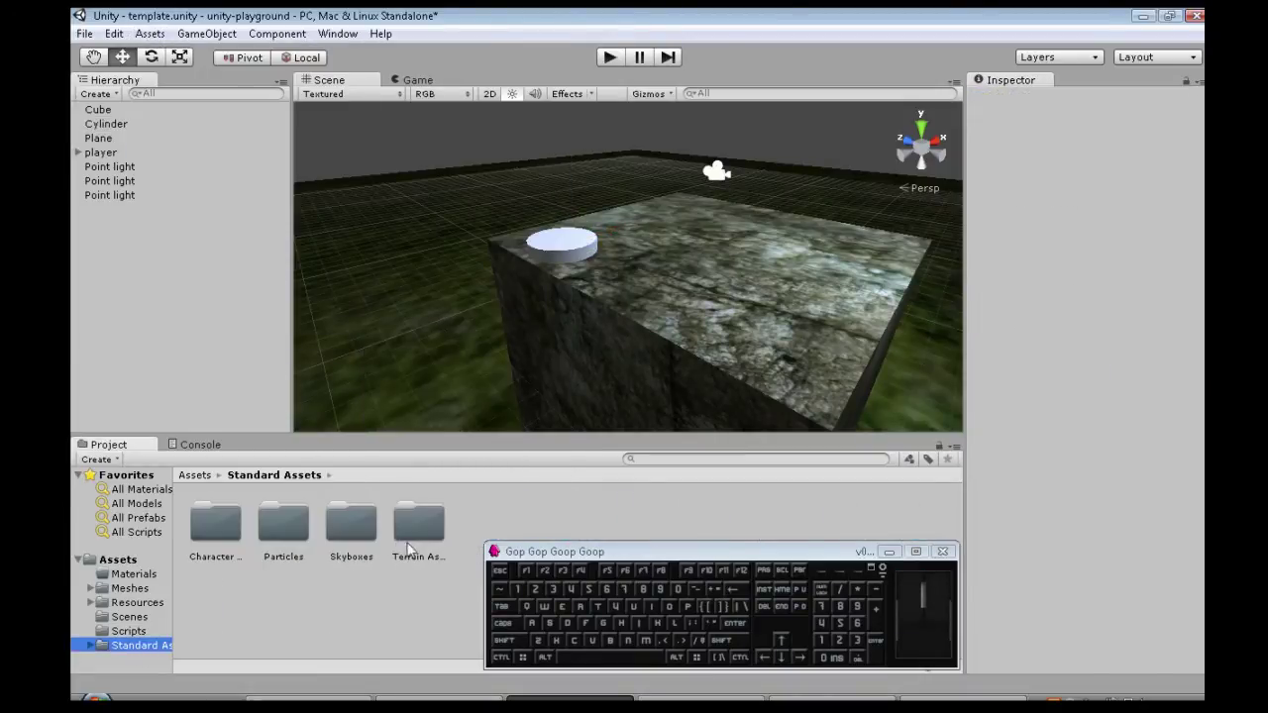
- Place the Sparkles/Sparkle Rising effect in the scene on the cylinder pad
click(288, 541)
click(607, 522)
click(613, 532)
drag(224, 536, 779, 332)
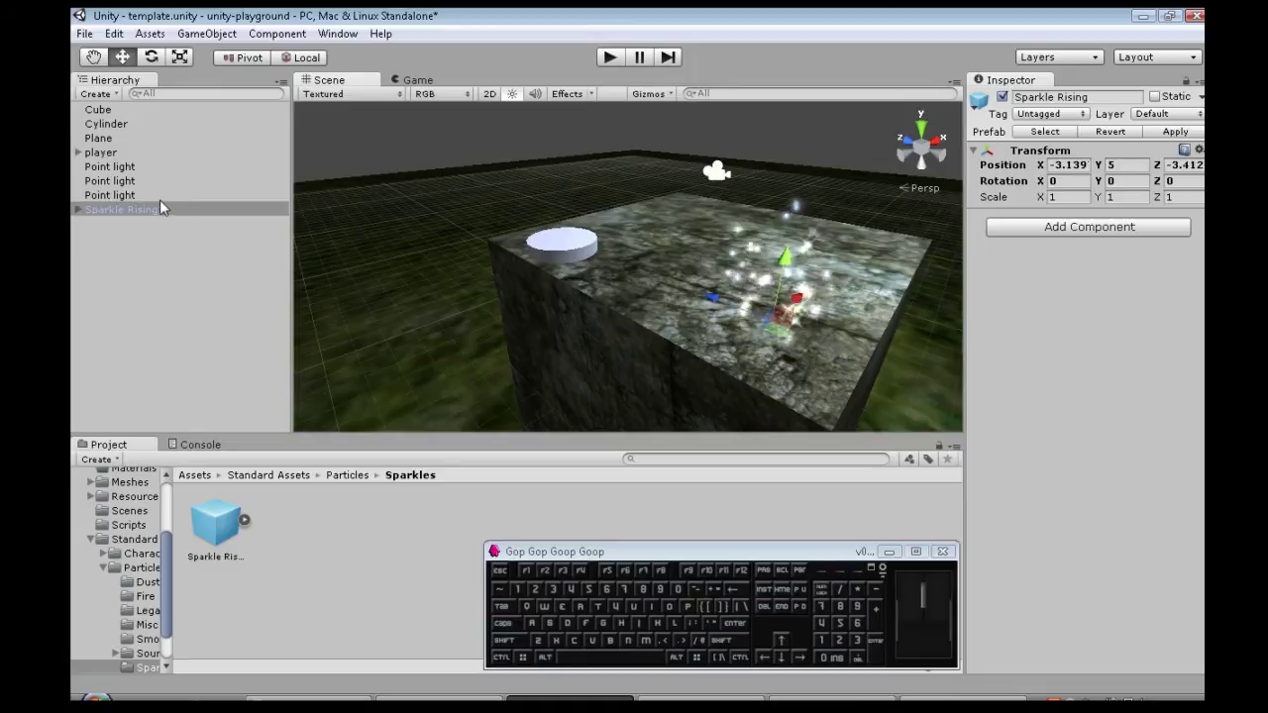
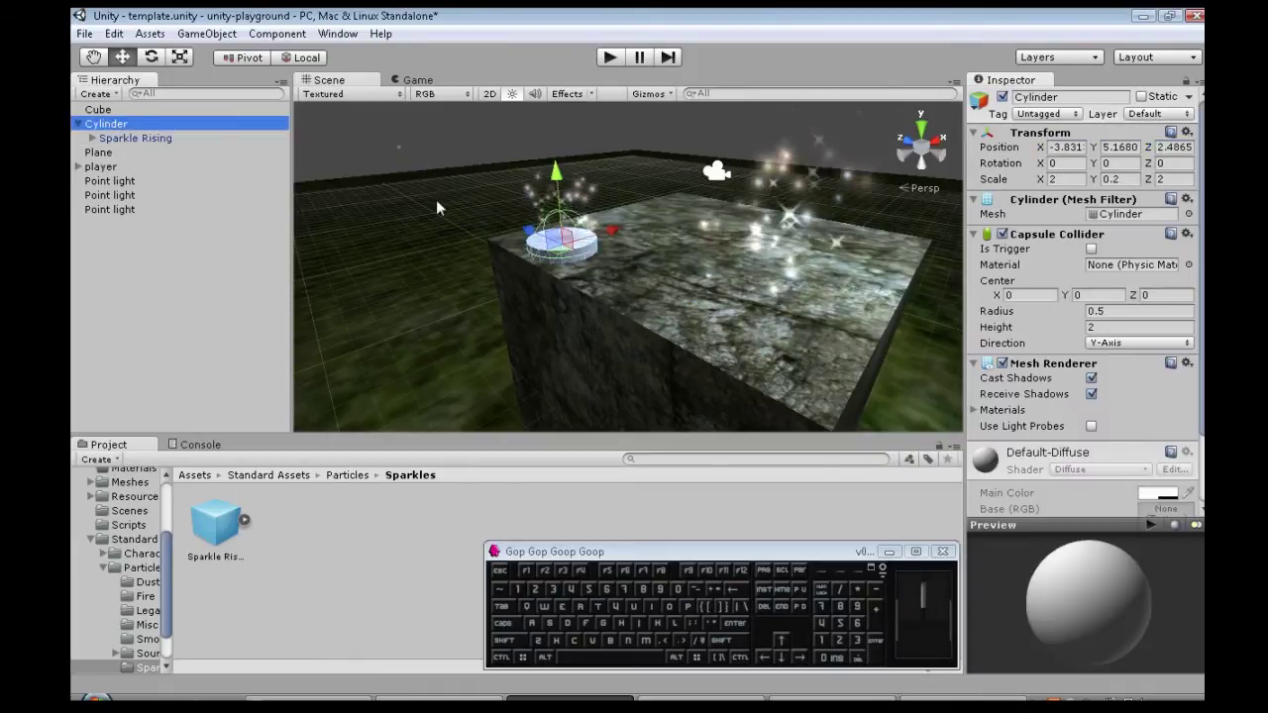
drag(526, 241, 517, 249)
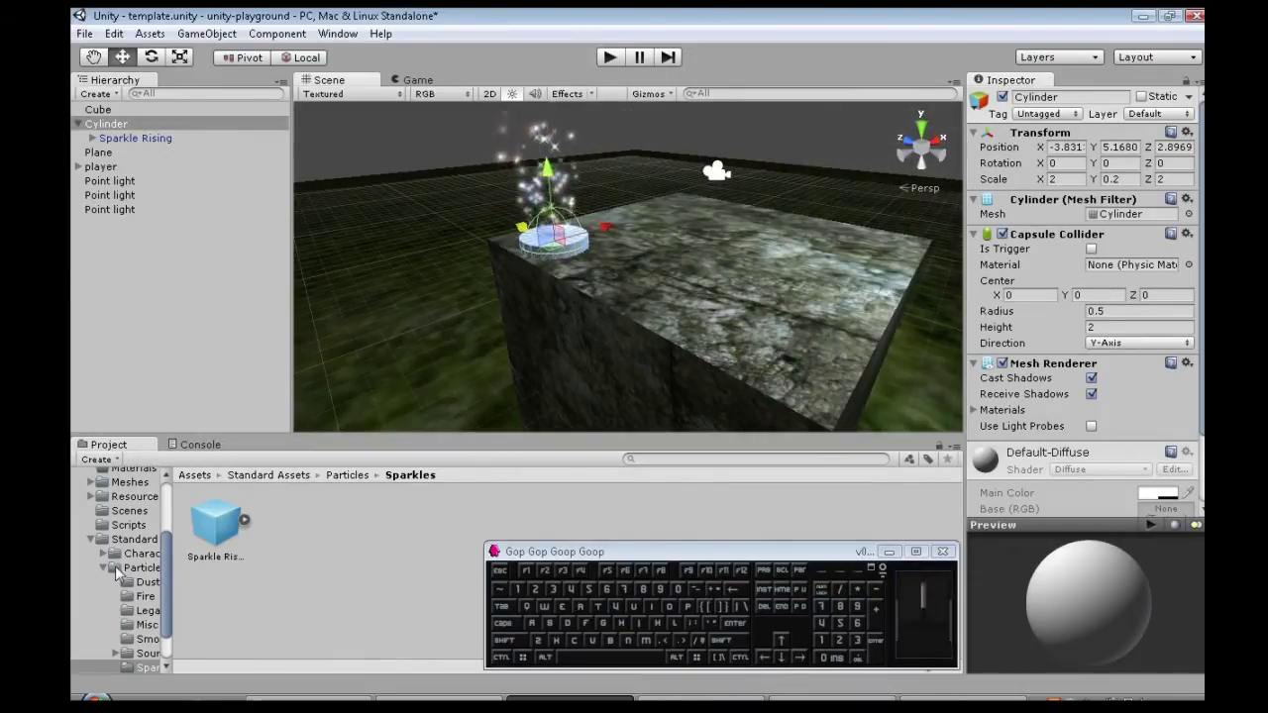
- Create a new C# script named TeleportPad in the Assets/Scripts folder
click(109, 578)
click(94, 620)
click(143, 638)
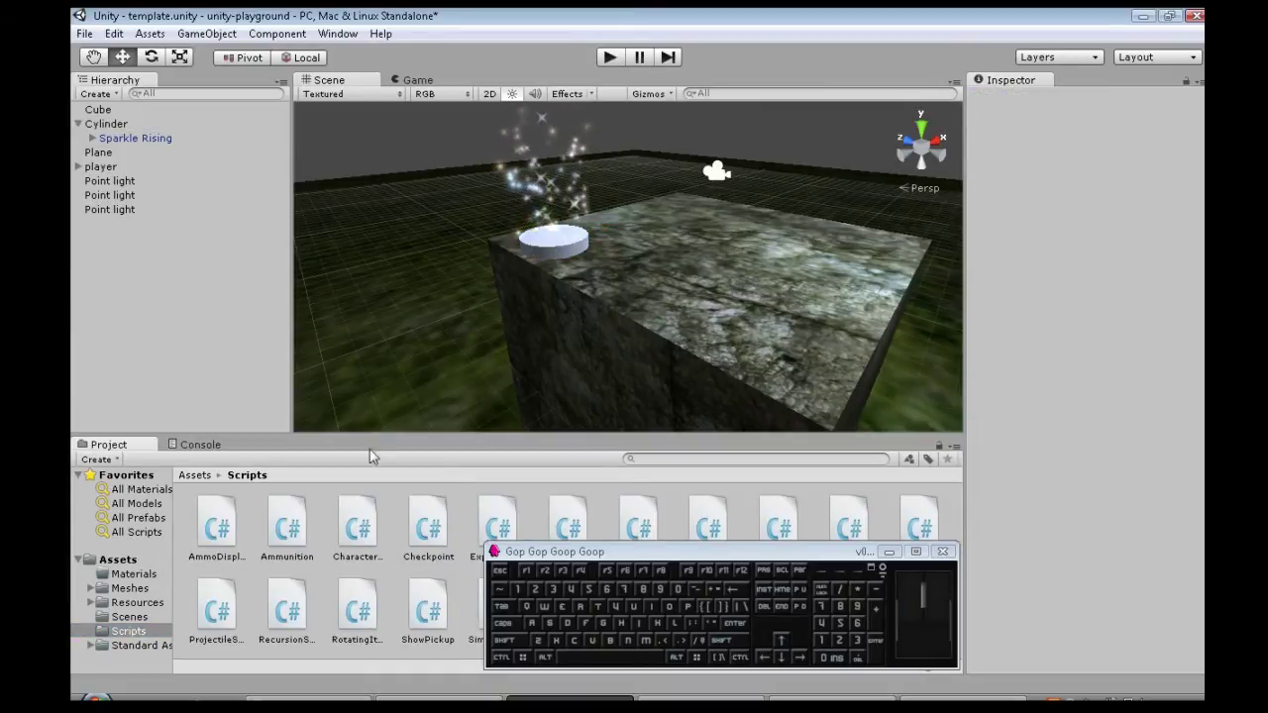
right_click(466, 534)
right_click(563, 258)
right_click(784, 304)
click(787, 299)
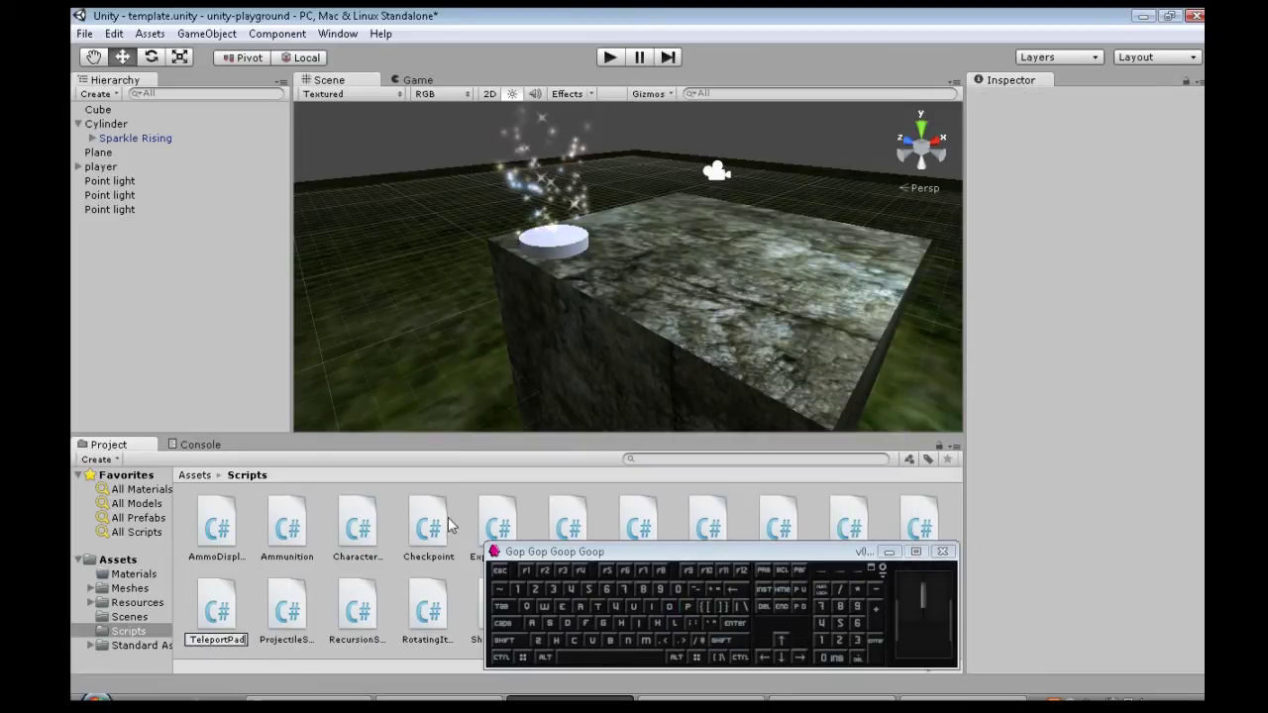
- Add a public int code field and replace Start/Update with an empty OnTriggerEnter(Collider) method
click(292, 615)
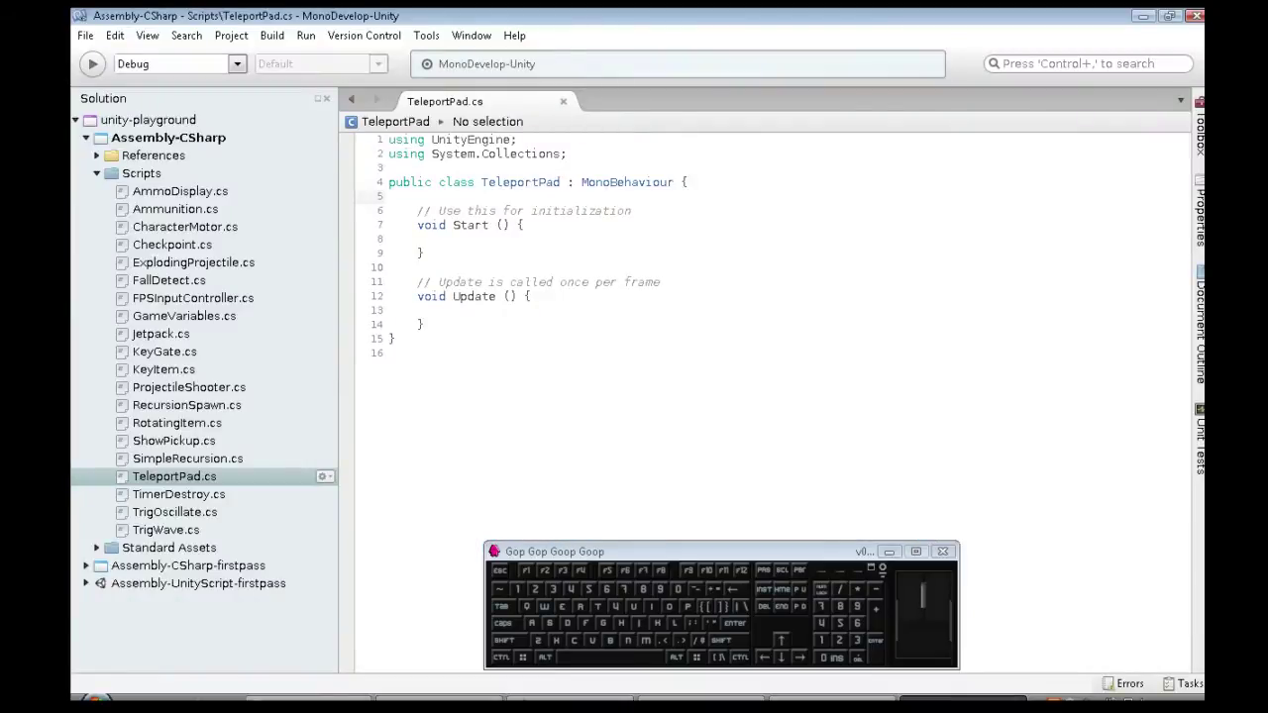
key(space)
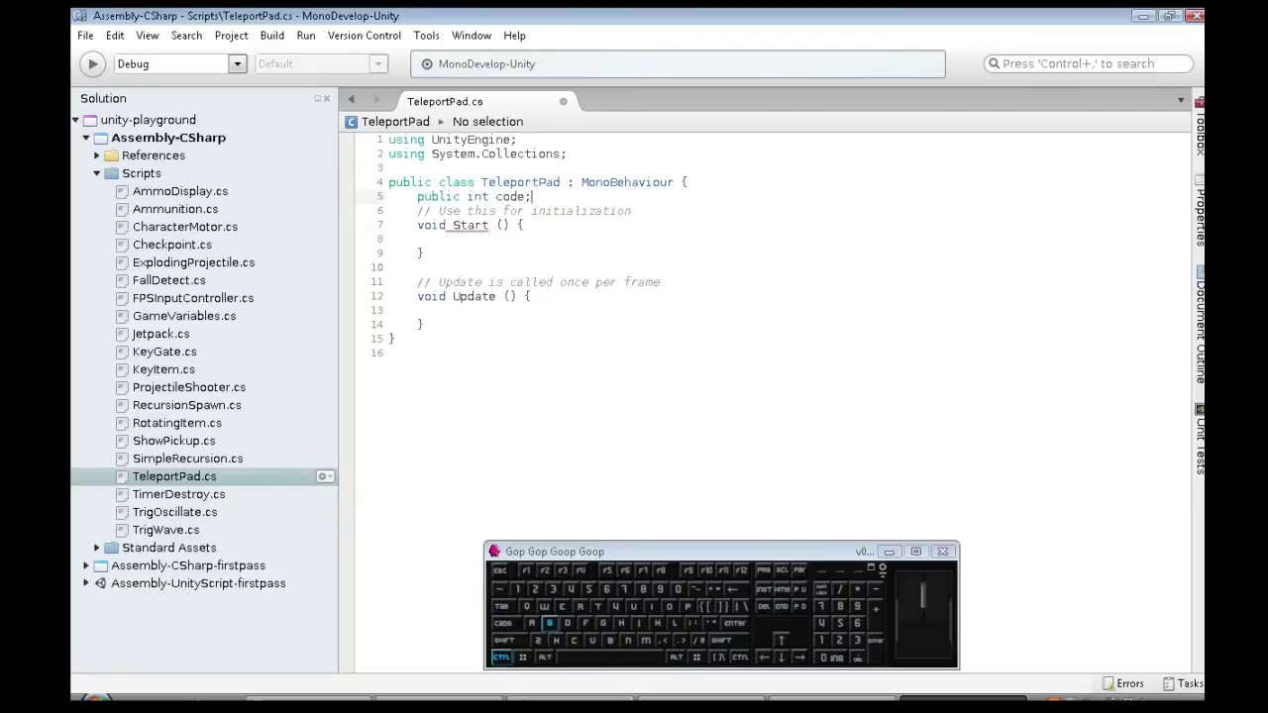
double_click(528, 292)
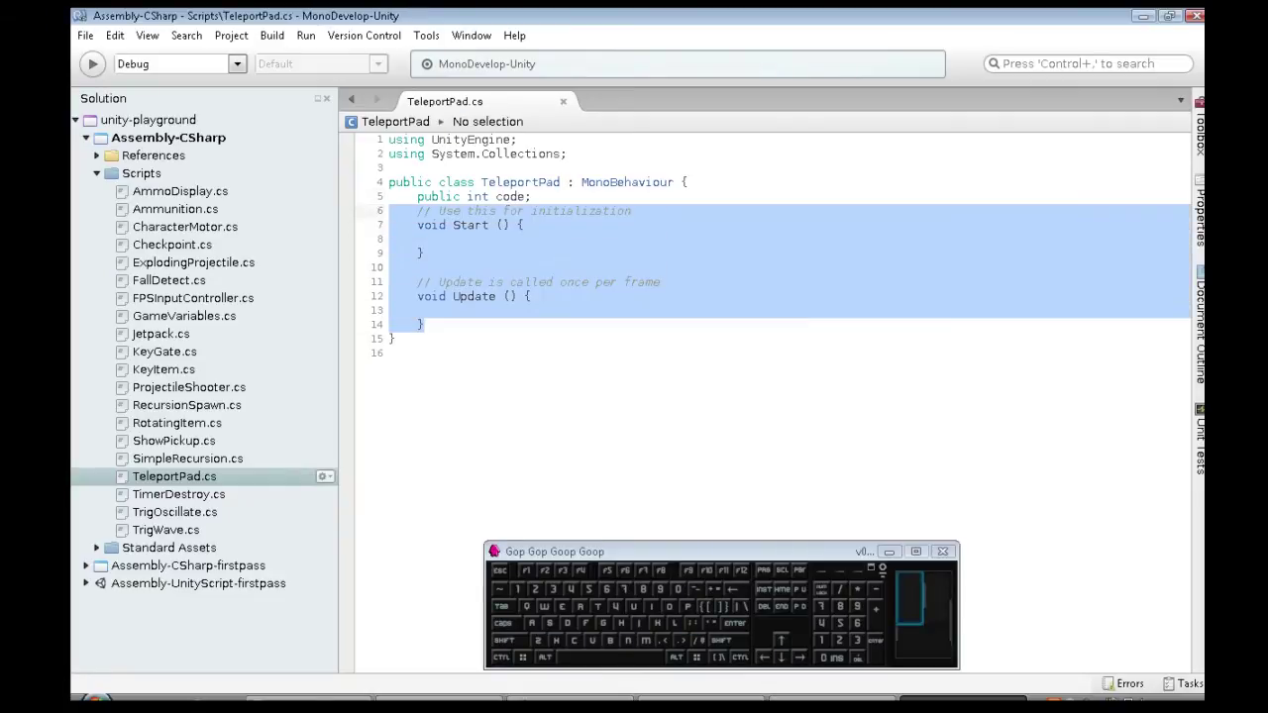
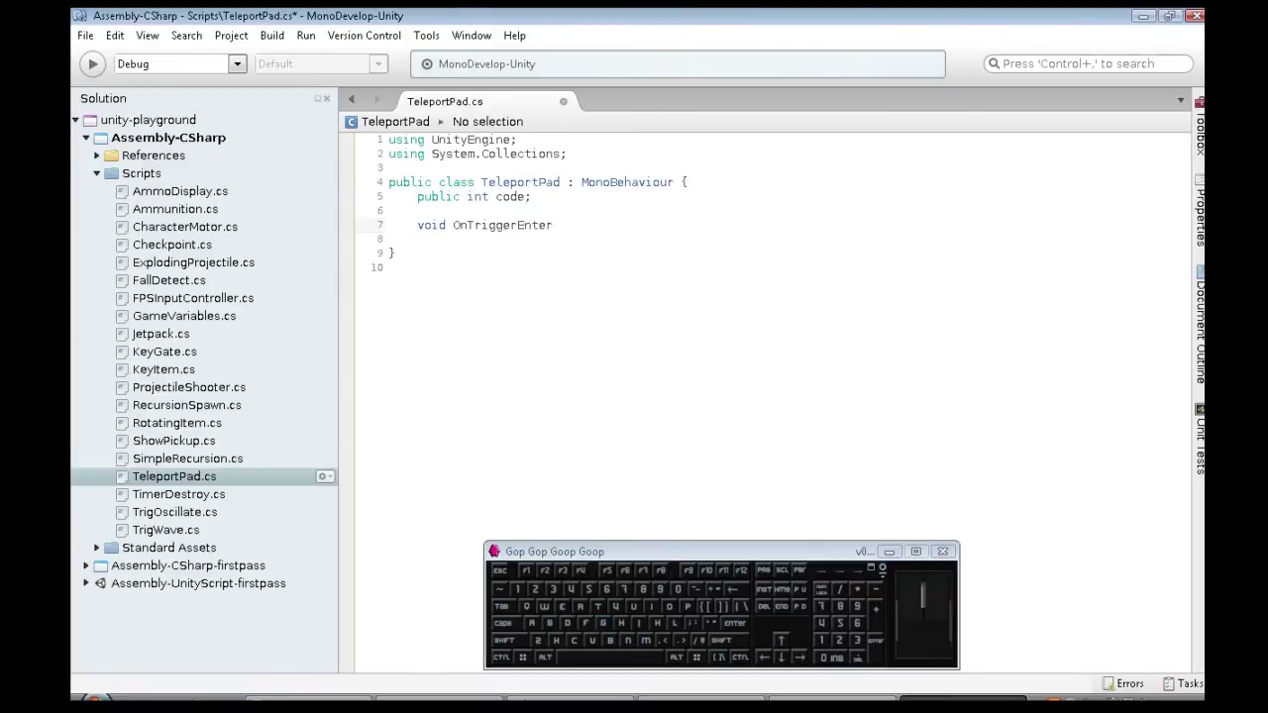
key(shift+9)
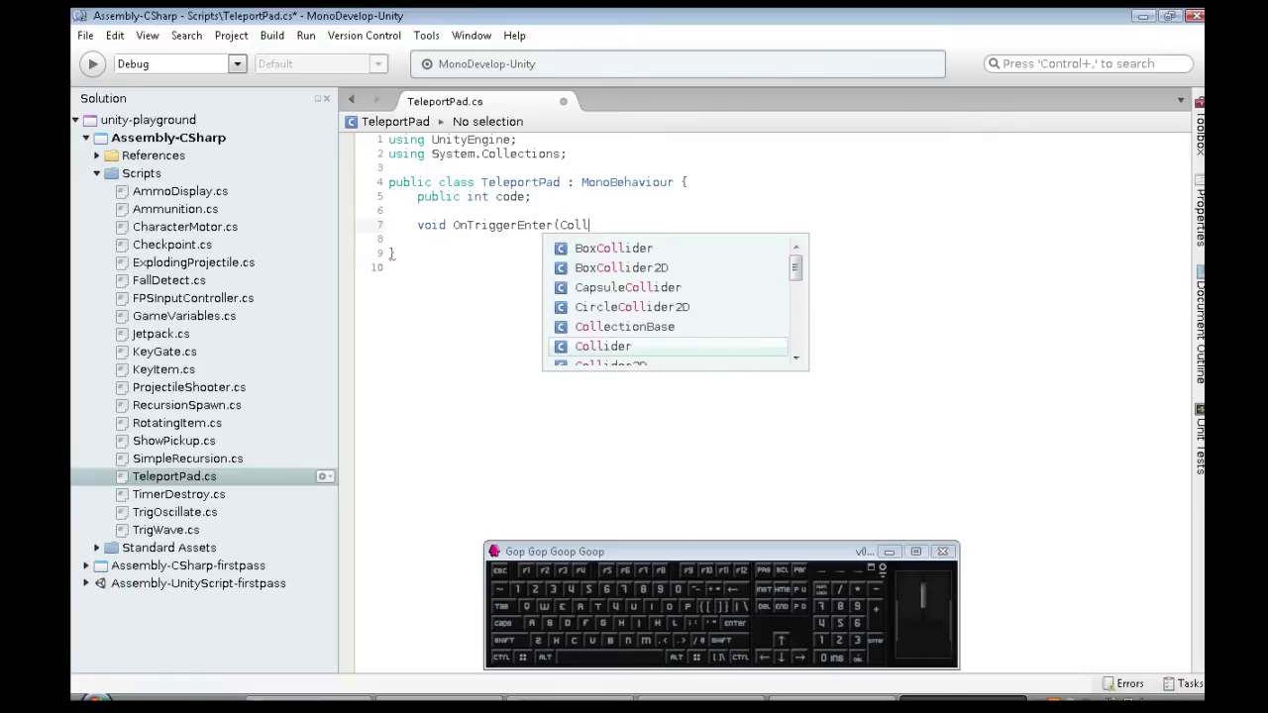
key(space)
key(Return)
key(Return)
key(s)
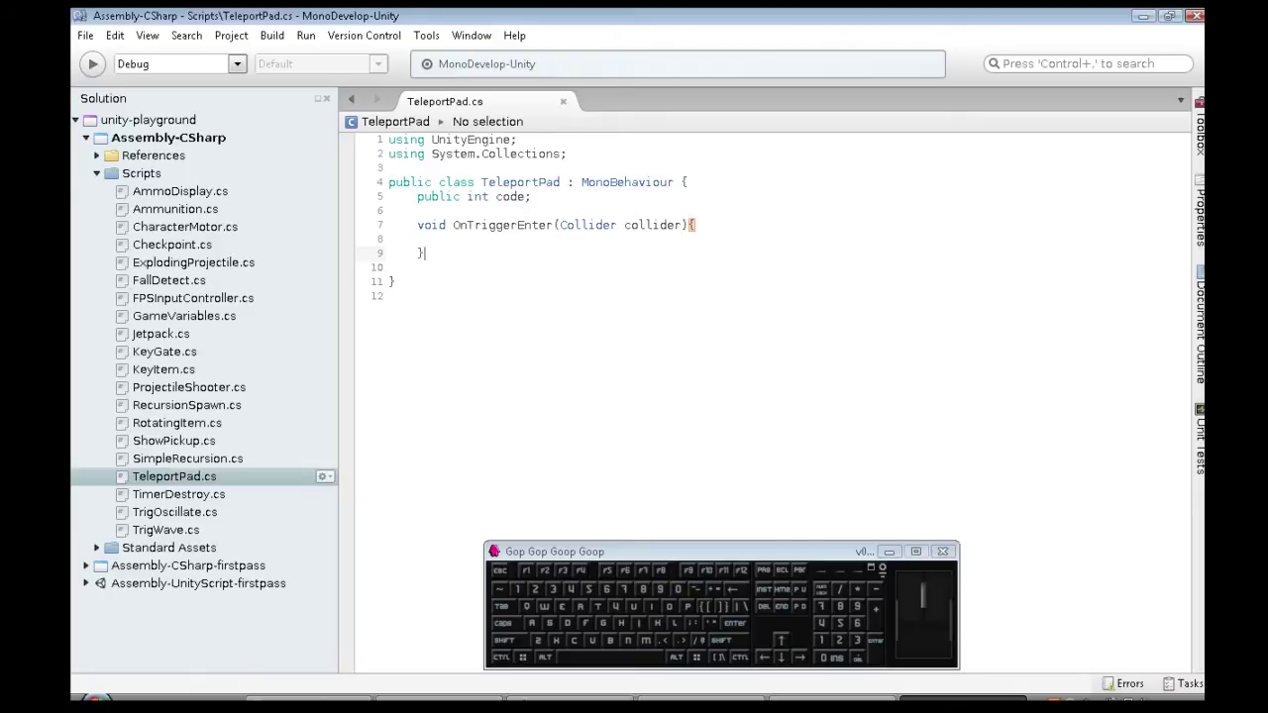
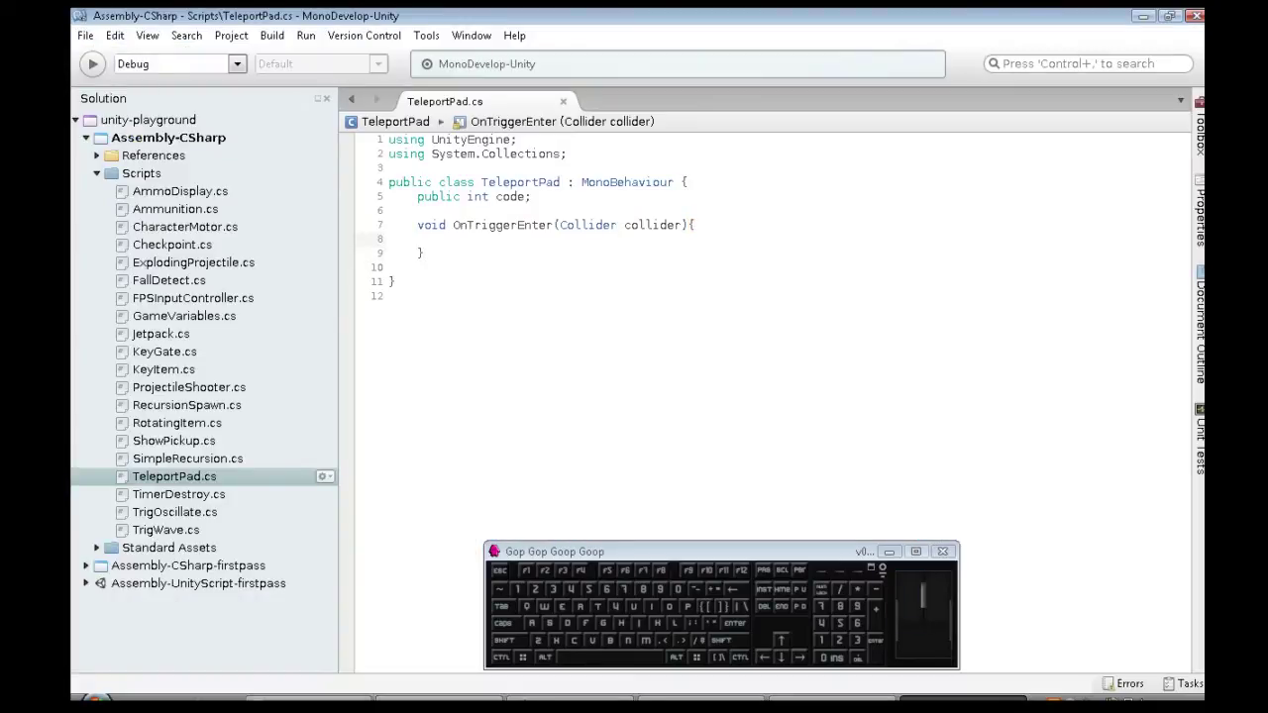
- Inside OnTriggerEnter add an if checking collider.gameObject.name is "player", then save
key(i)
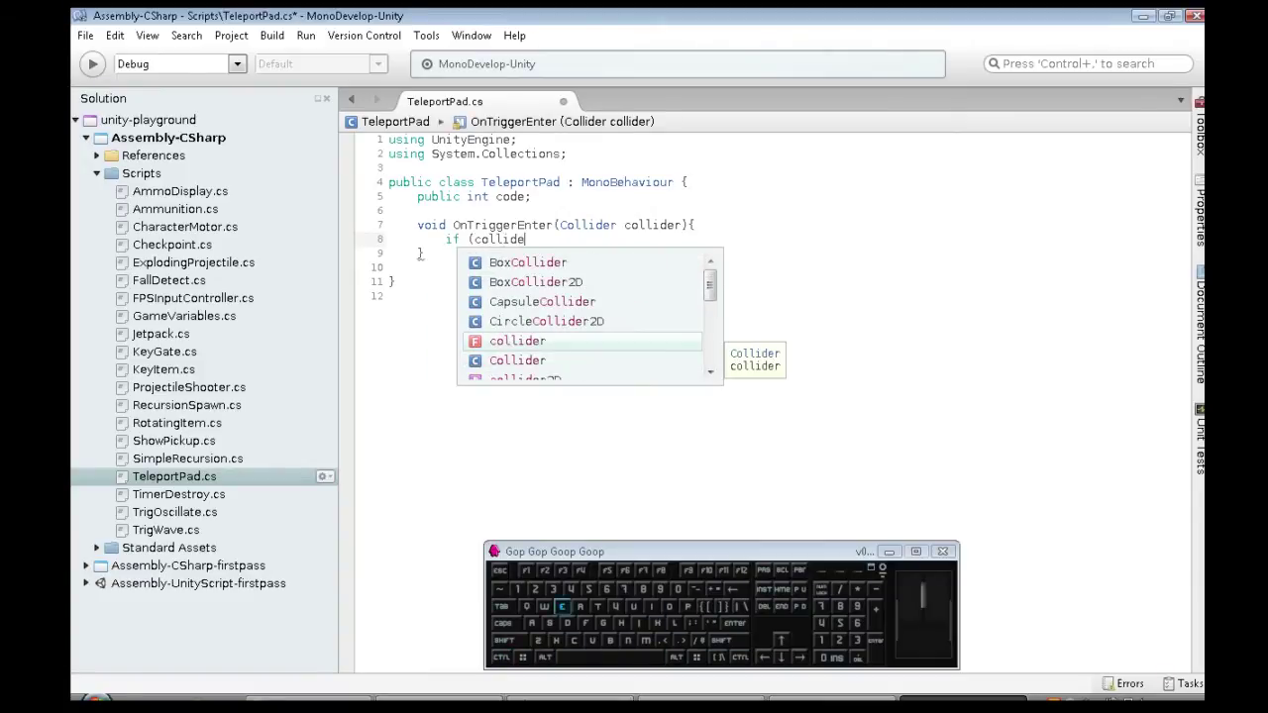
key(.)
key(g)
key(Tab)
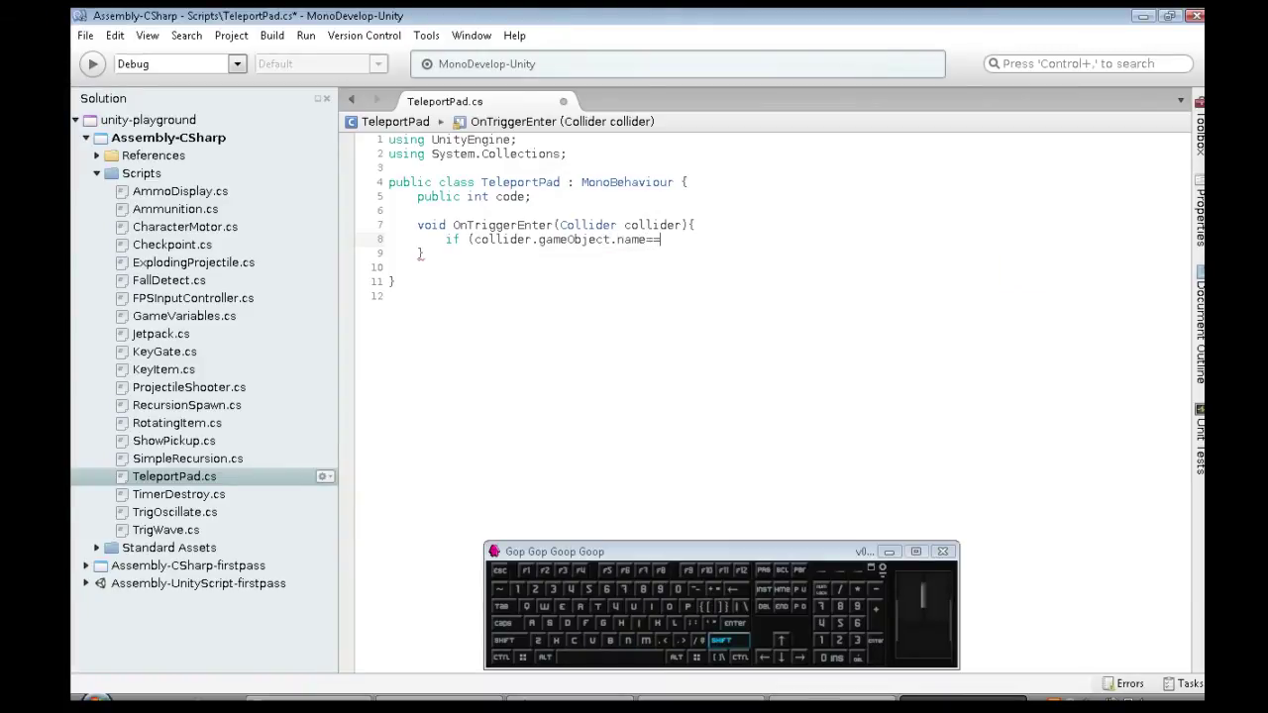
key(shift+')
key(shift+0)
key(shift+[)
key(Return)
key(Up)
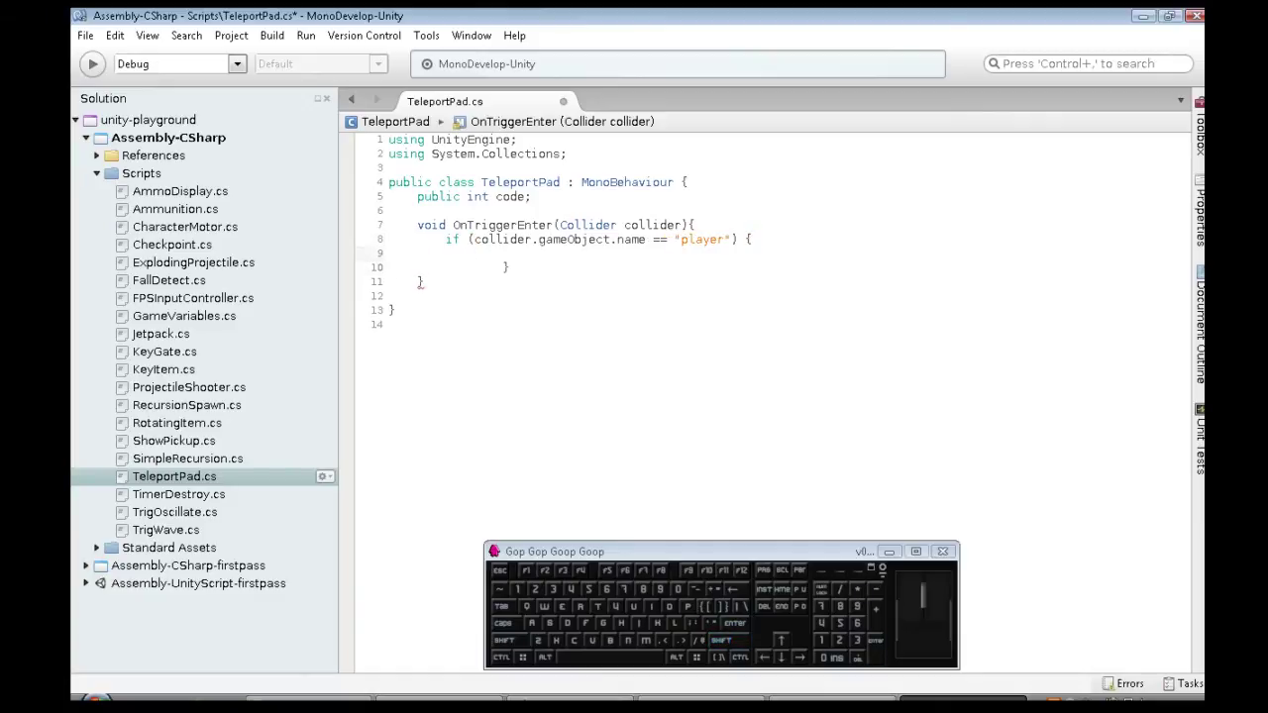
key(Return)
key(Up)
key(Up)
key(Return)
key(ctrl+s)
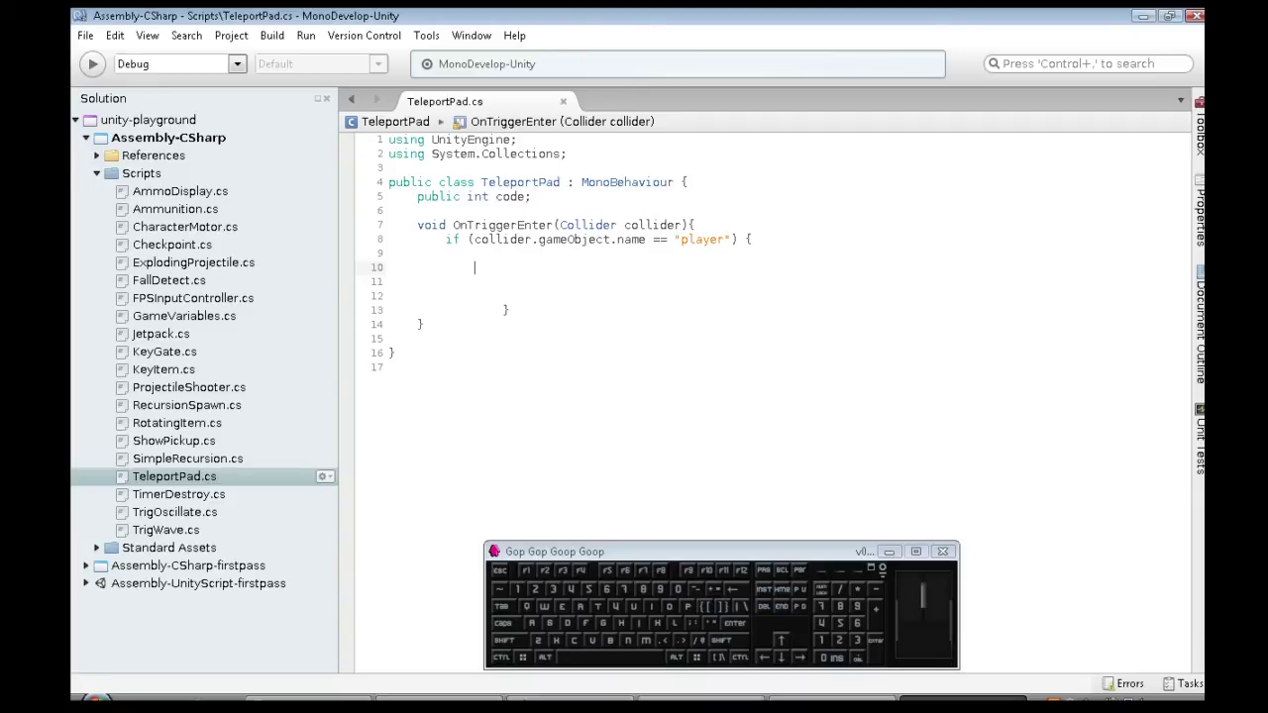
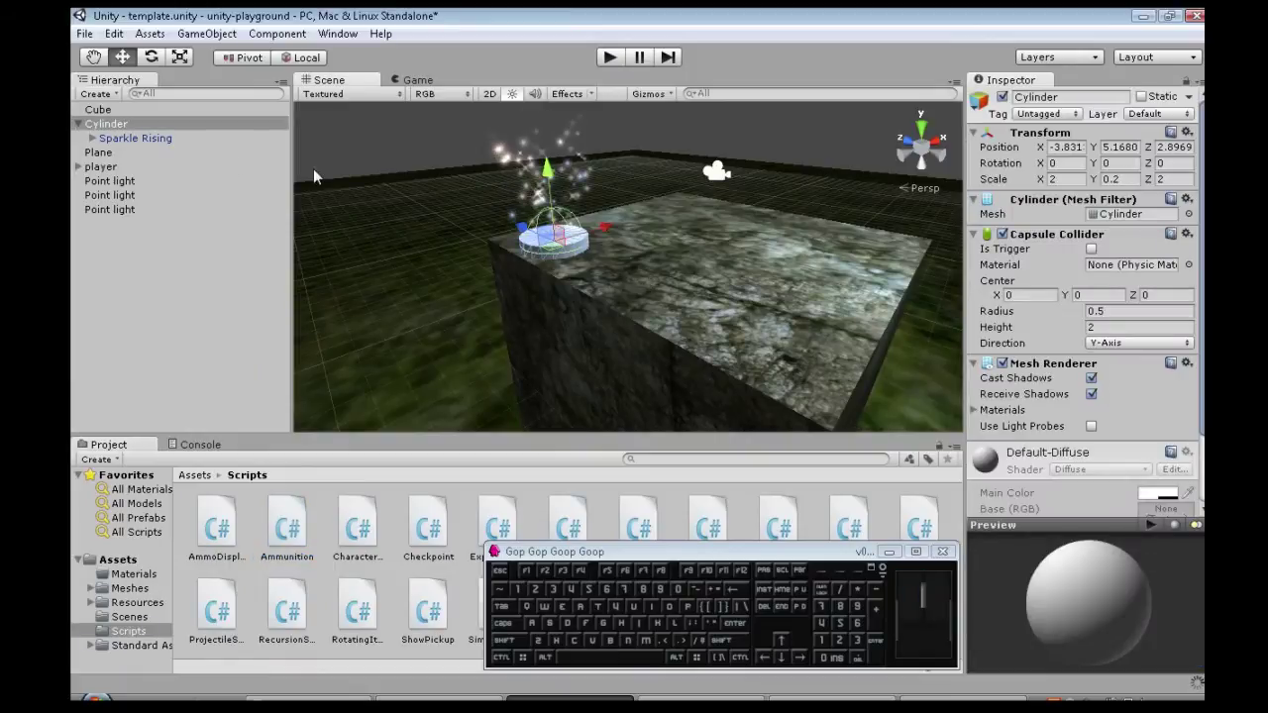
- Rename the pad to teleporter and attach the Teleport Pad script component
click(597, 260)
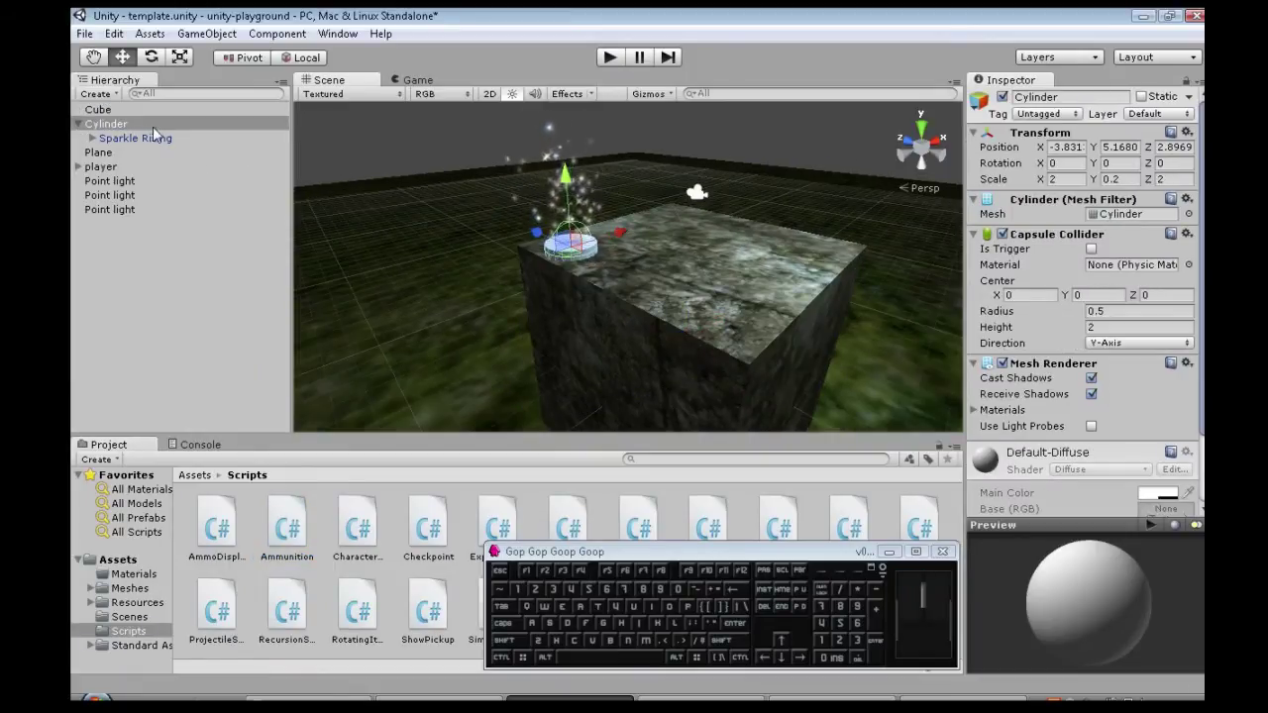
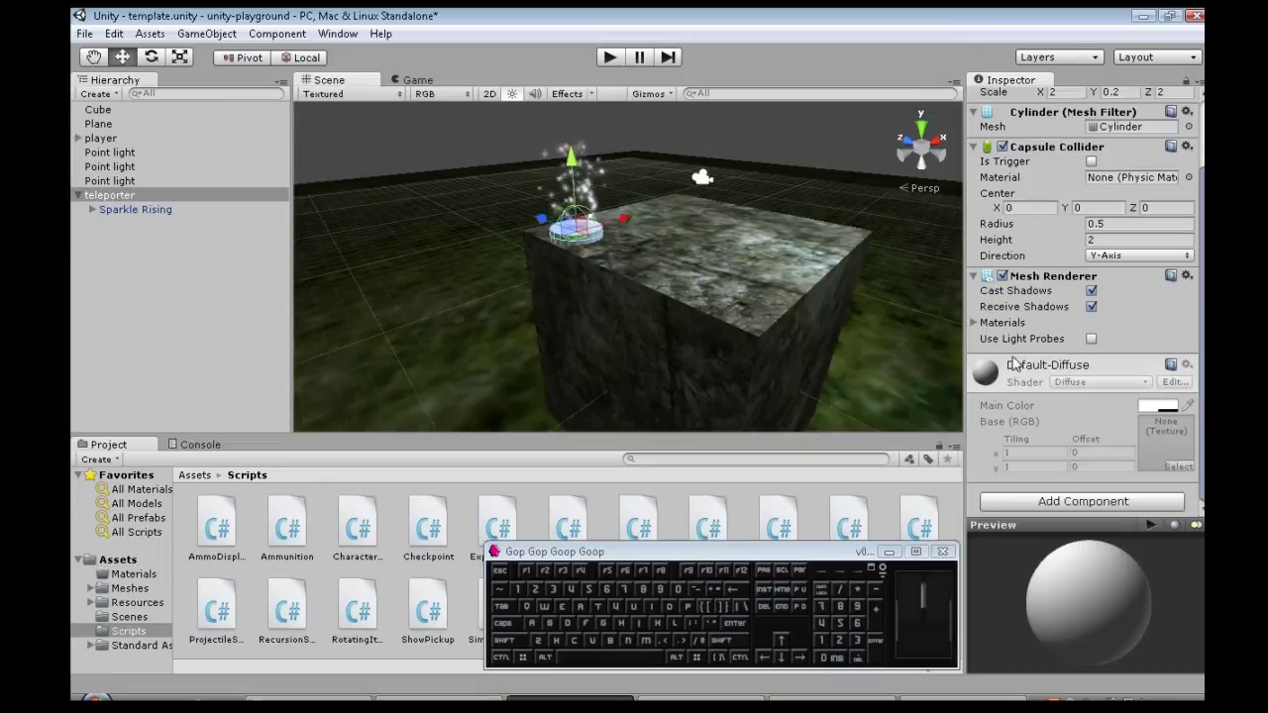
click(1064, 514)
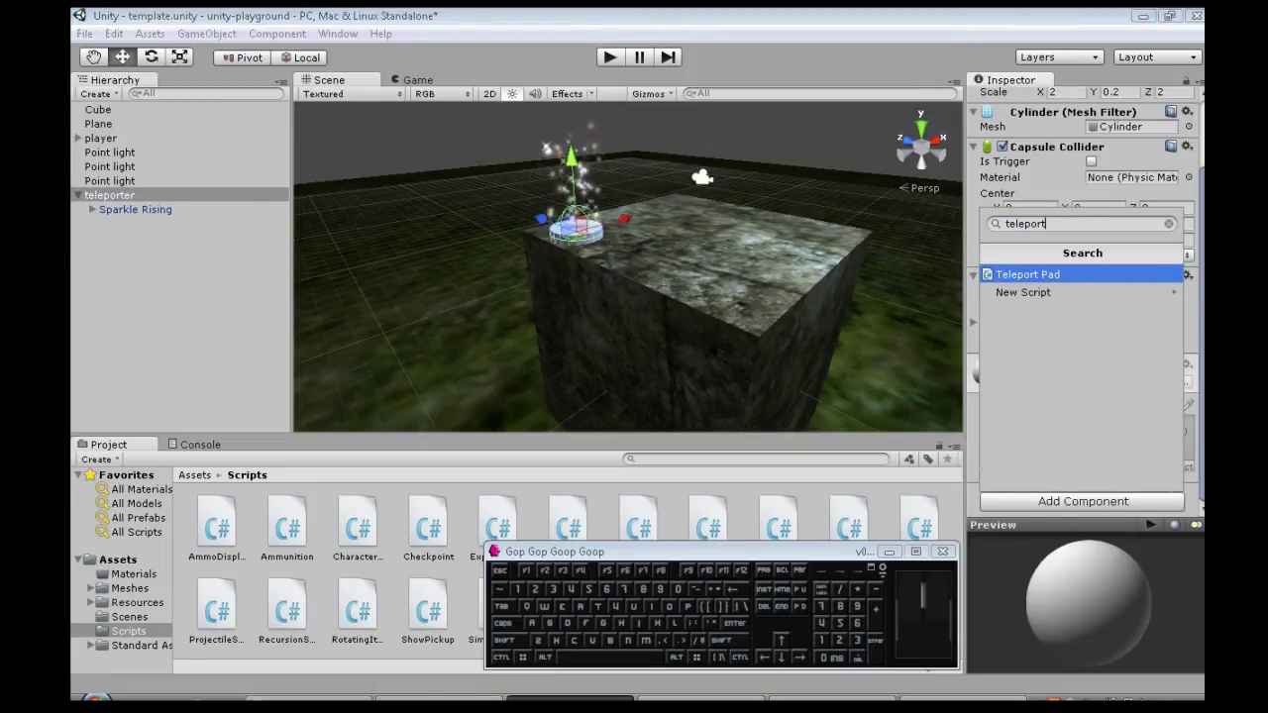
key(Return)
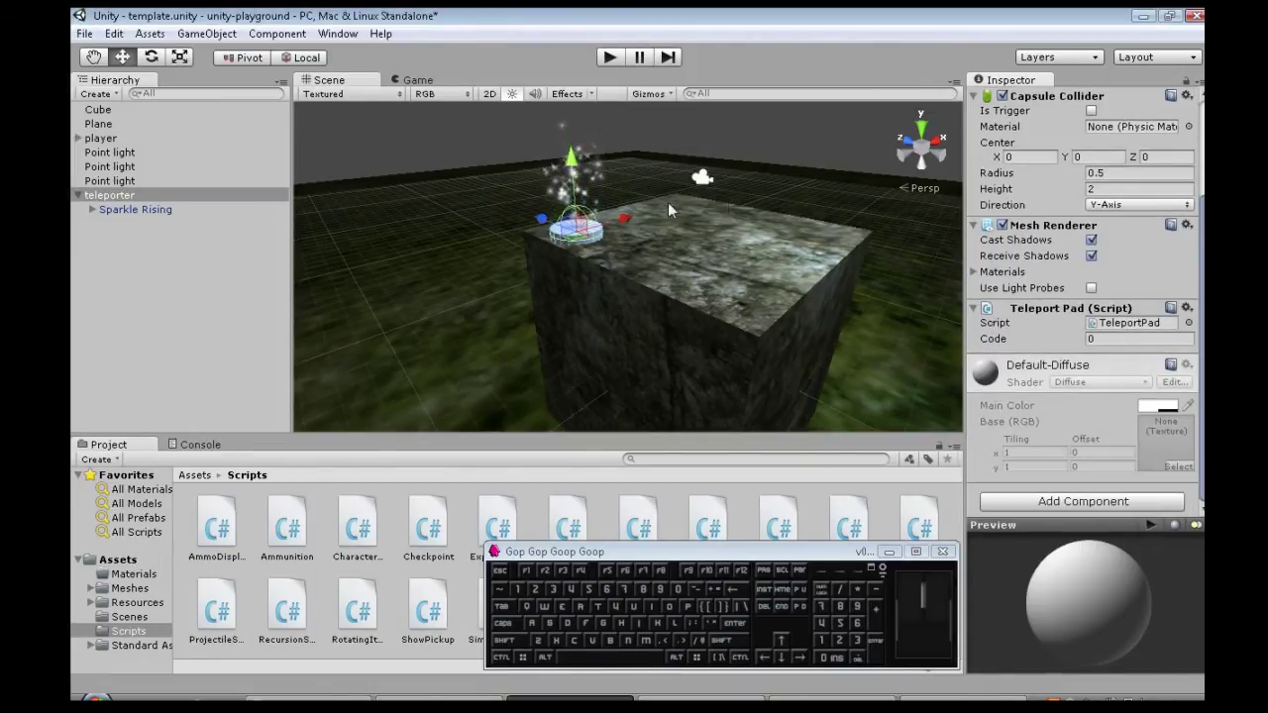
- Duplicate the teleporter pad twice and spread the copies across the block top
click(177, 208)
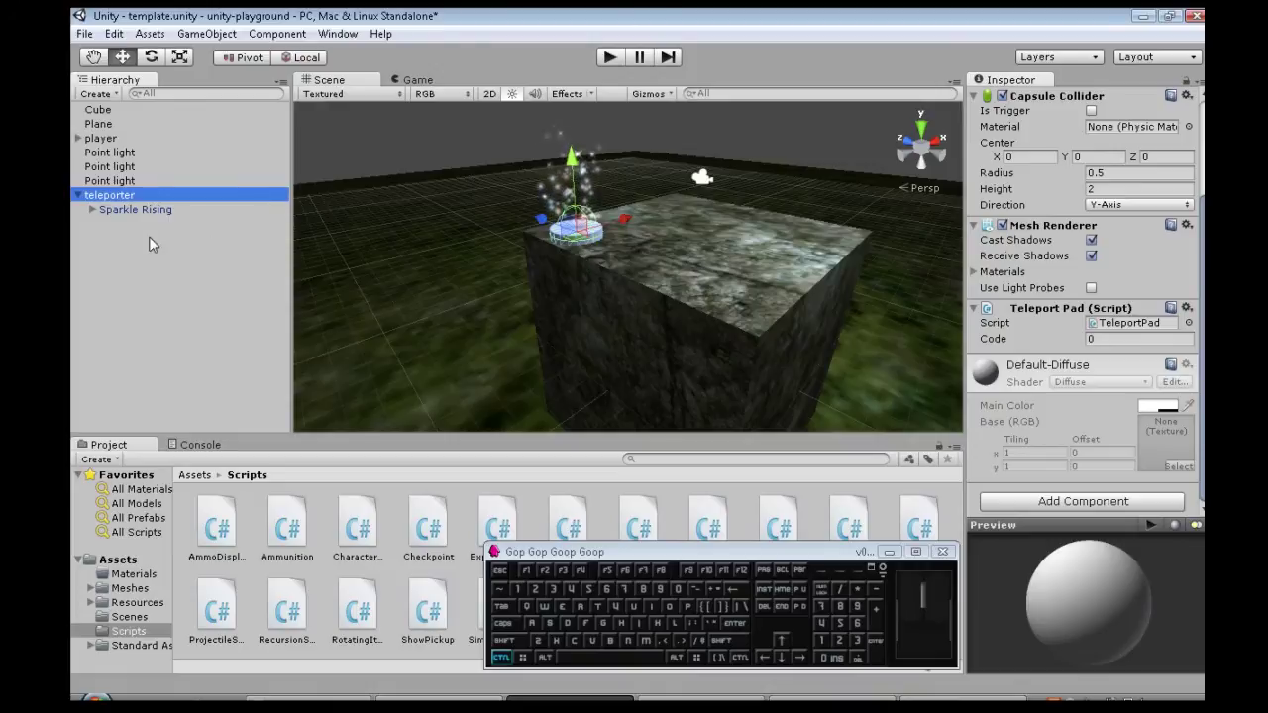
key(ctrl+v)
drag(569, 238, 633, 264)
middle_click(707, 361)
key(ctrl+c)
drag(739, 193, 634, 247)
middle_click(686, 218)
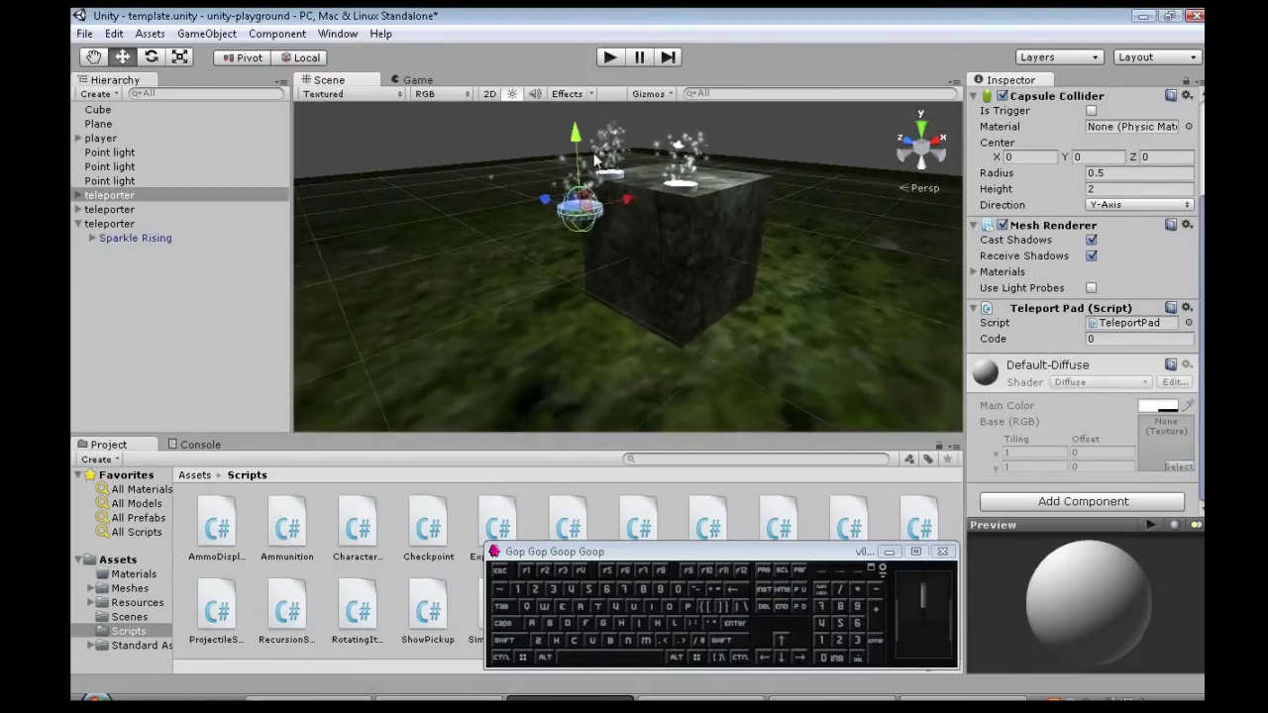
- Make a further copy and move pads down so two sit on the ground
drag(581, 138, 591, 345)
drag(638, 359, 521, 406)
middle_click(624, 360)
scroll(up, 3)
key(ctrl+c)
drag(509, 299, 437, 233)
middle_click(644, 249)
scroll(up, 3)
- Browse to the Assets/Materials folder in the Project panel
click(139, 588)
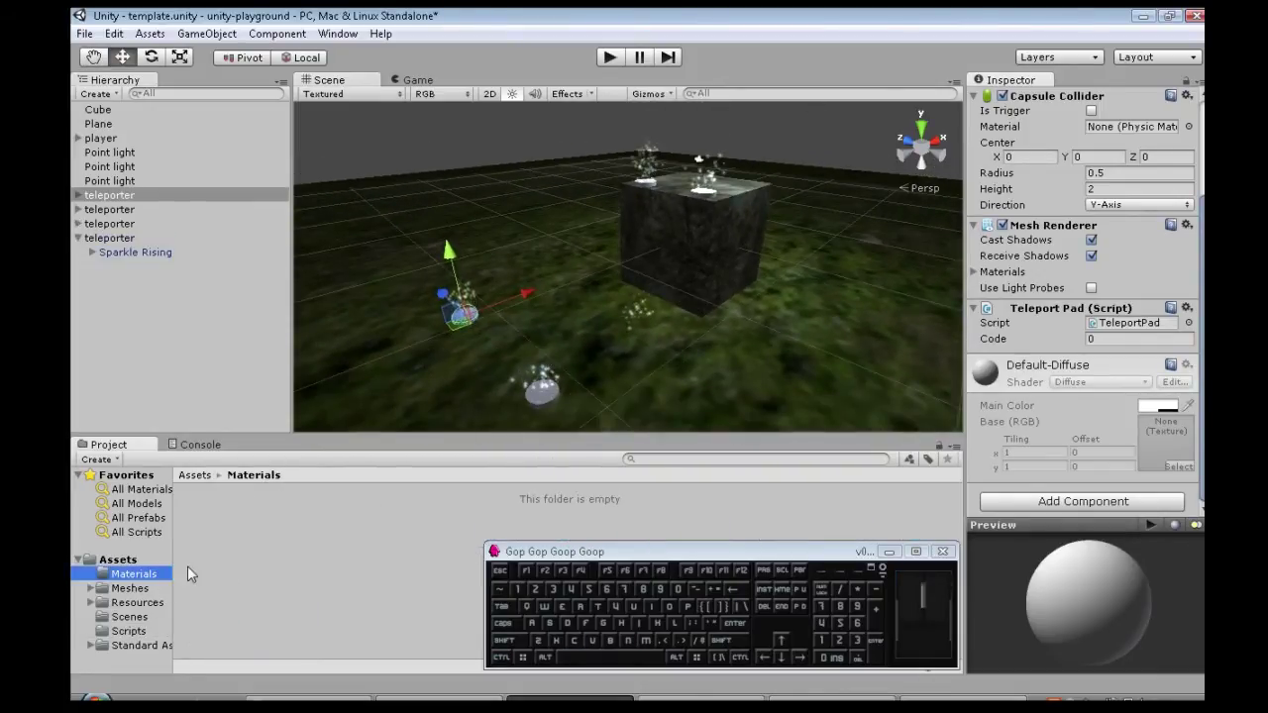
click(215, 547)
click(148, 569)
click(144, 581)
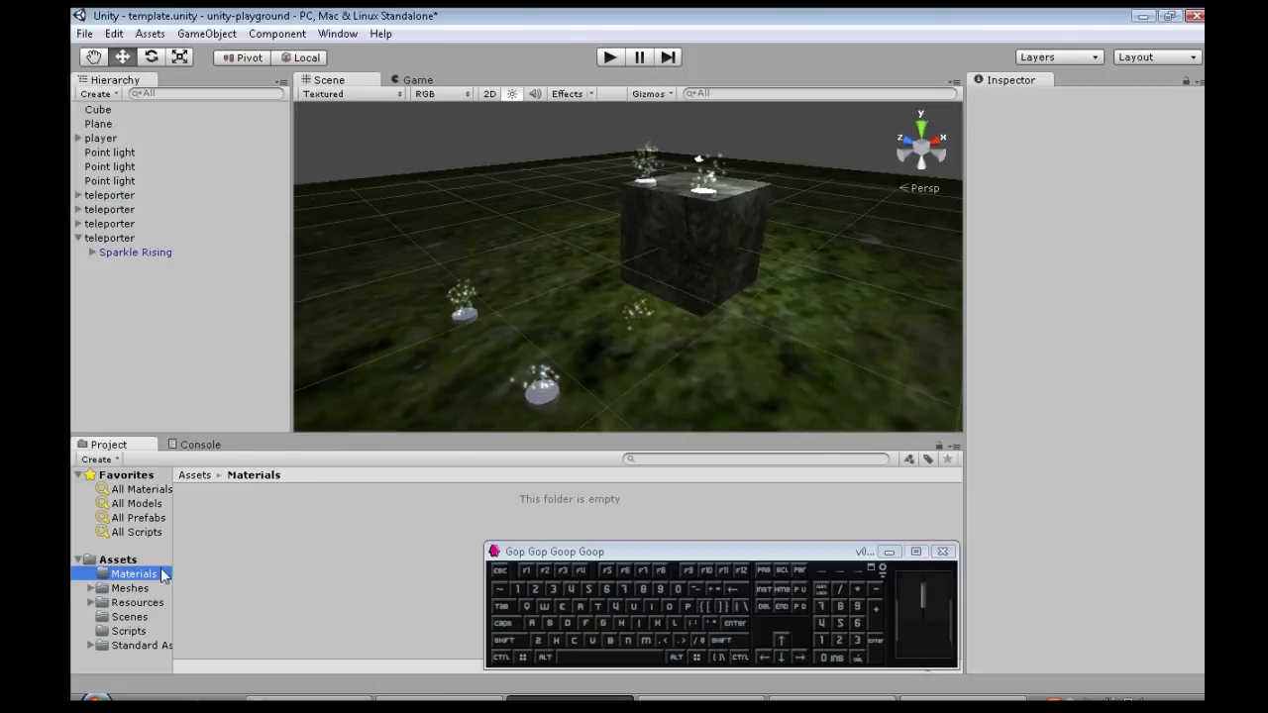
click(142, 569)
click(139, 582)
click(241, 559)
- Create two new materials there, named red and blue
right_click(247, 545)
click(358, 261)
click(555, 427)
click(377, 584)
right_click(350, 563)
click(449, 291)
click(638, 447)
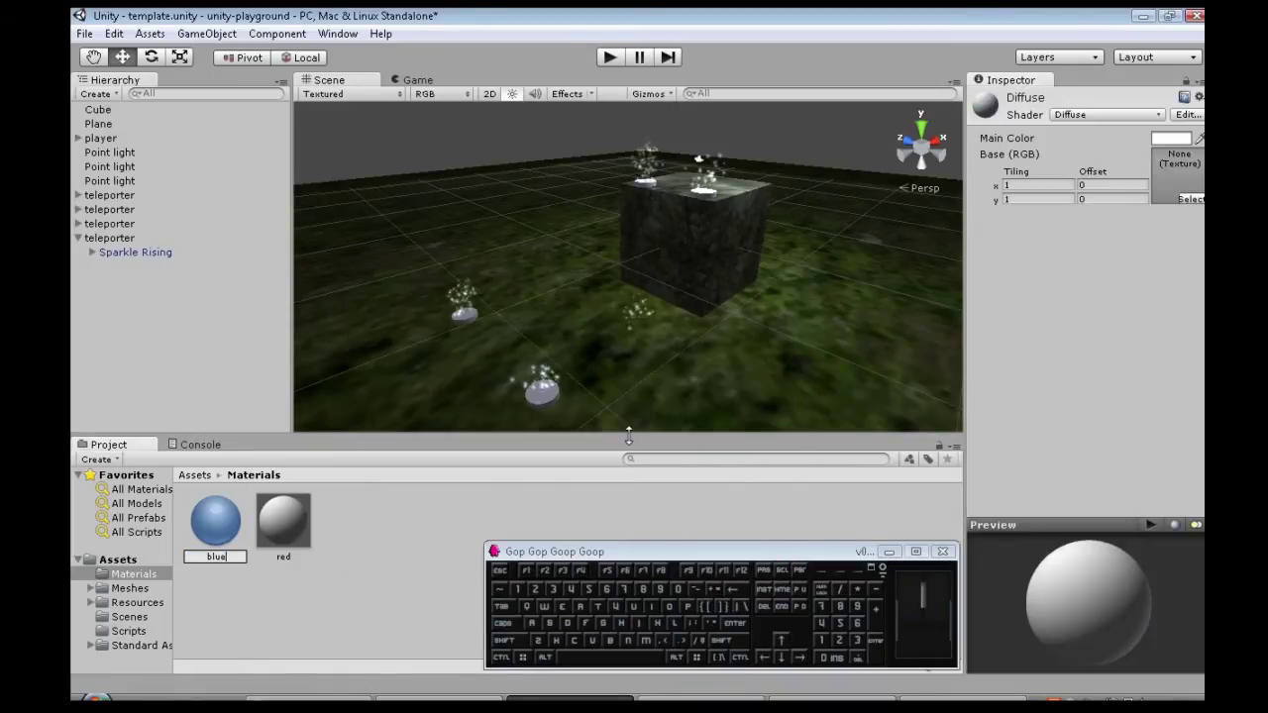
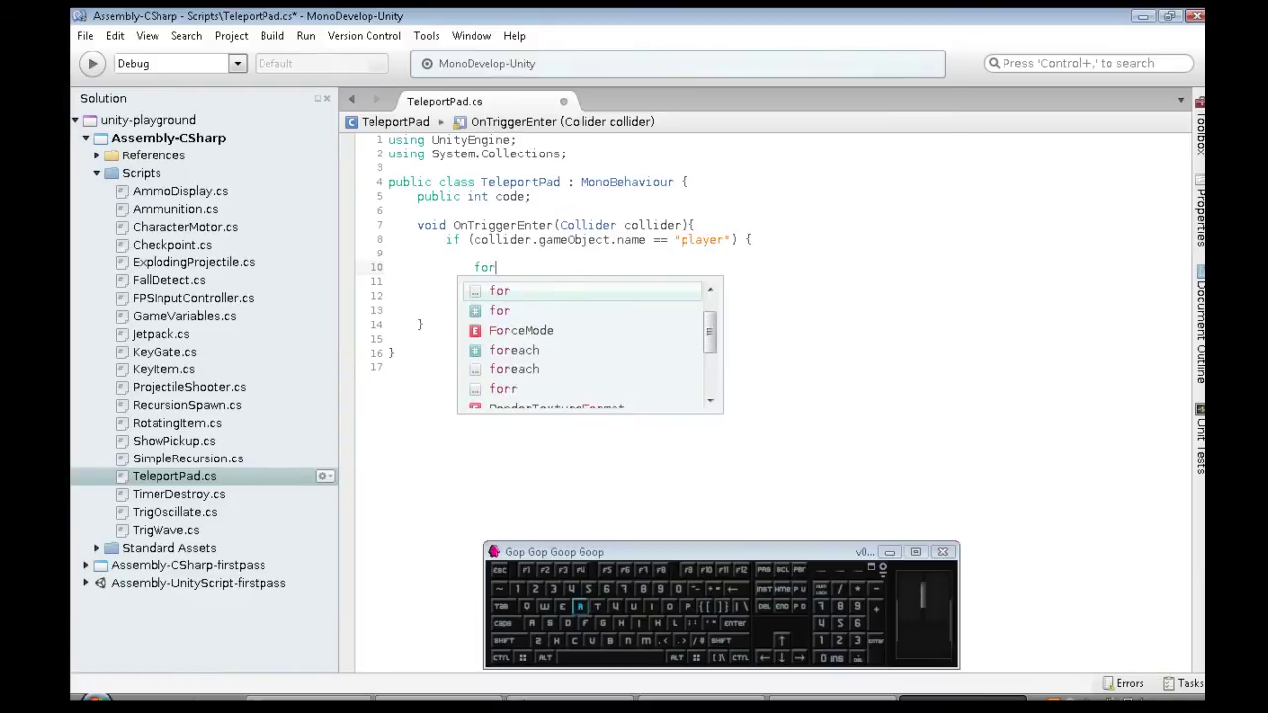
- Write foreach(TeleportPad tp in FindObjectsOfType<TeleportPad>()) inside the player check
key(shift+9)
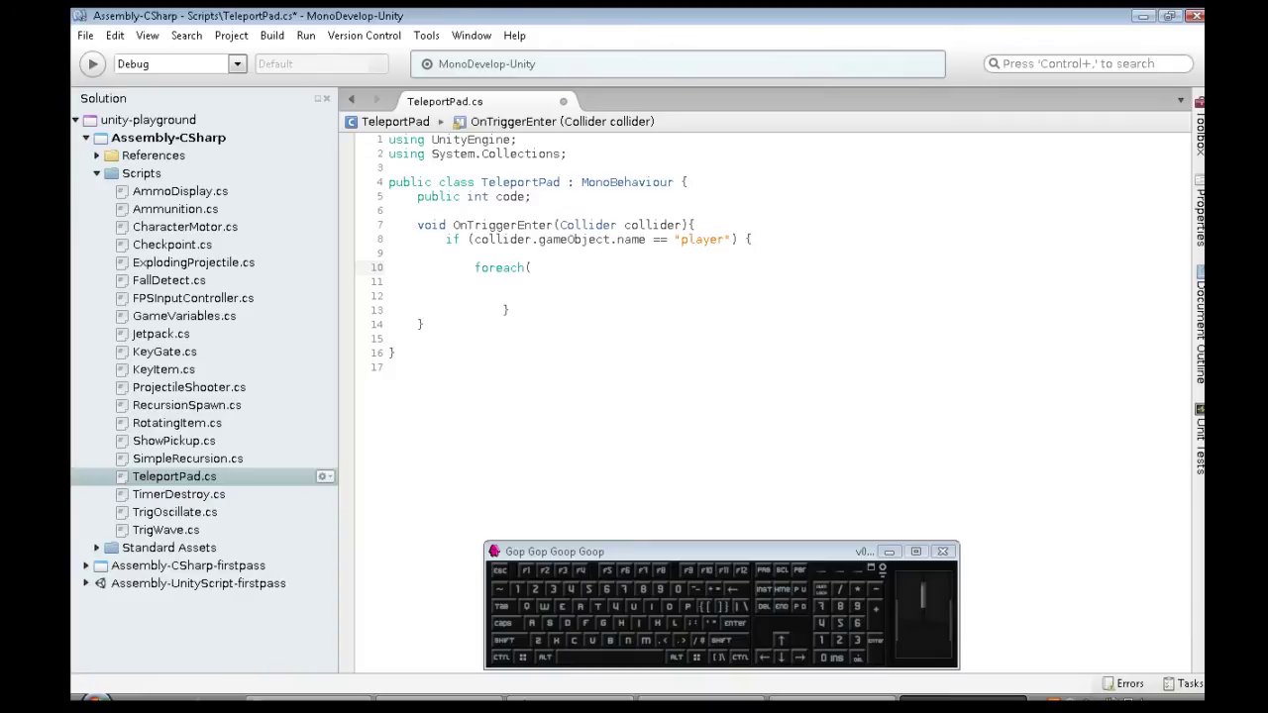
key(space)
key(t)
key(i)
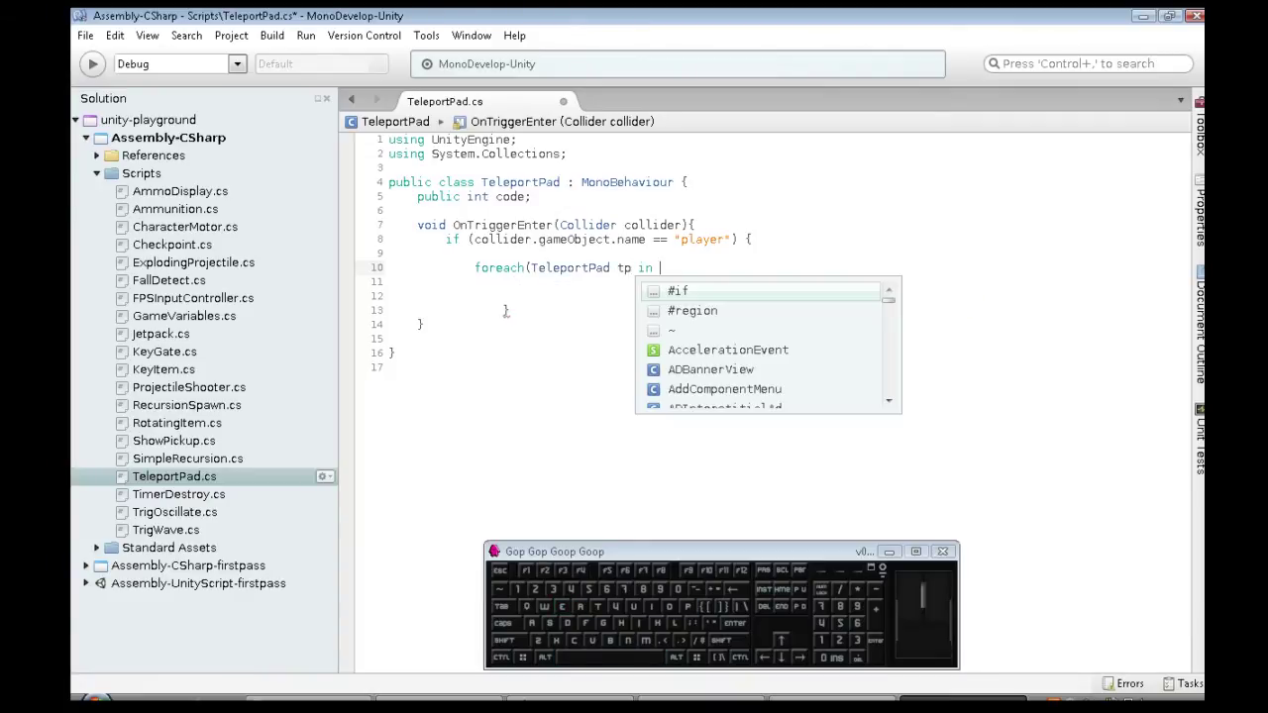
key(Down)
key(Return)
key(shift+,)
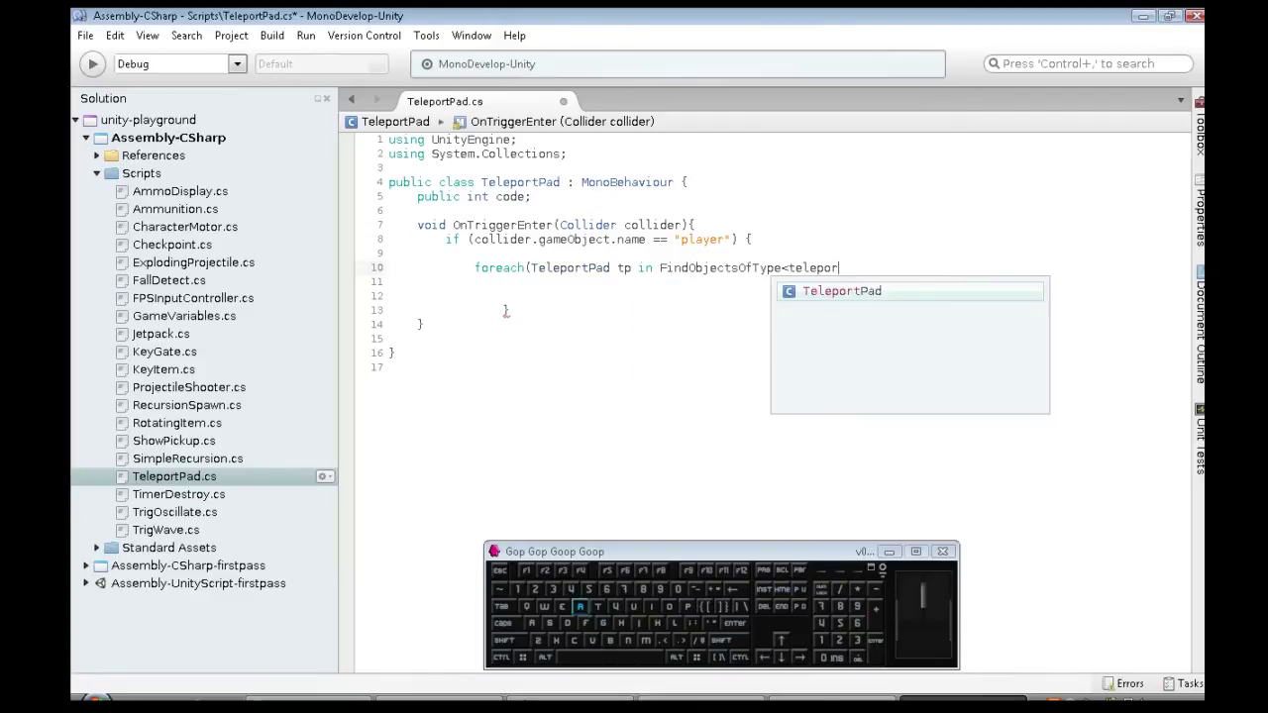
key(Return)
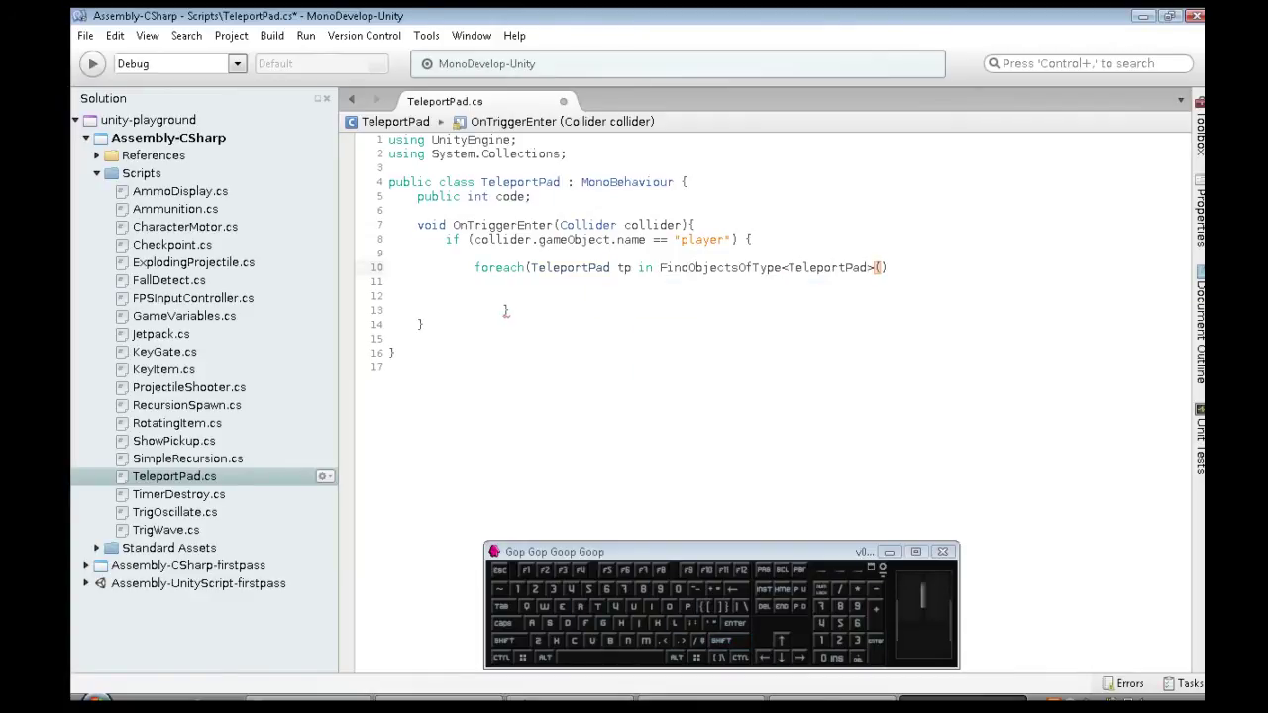
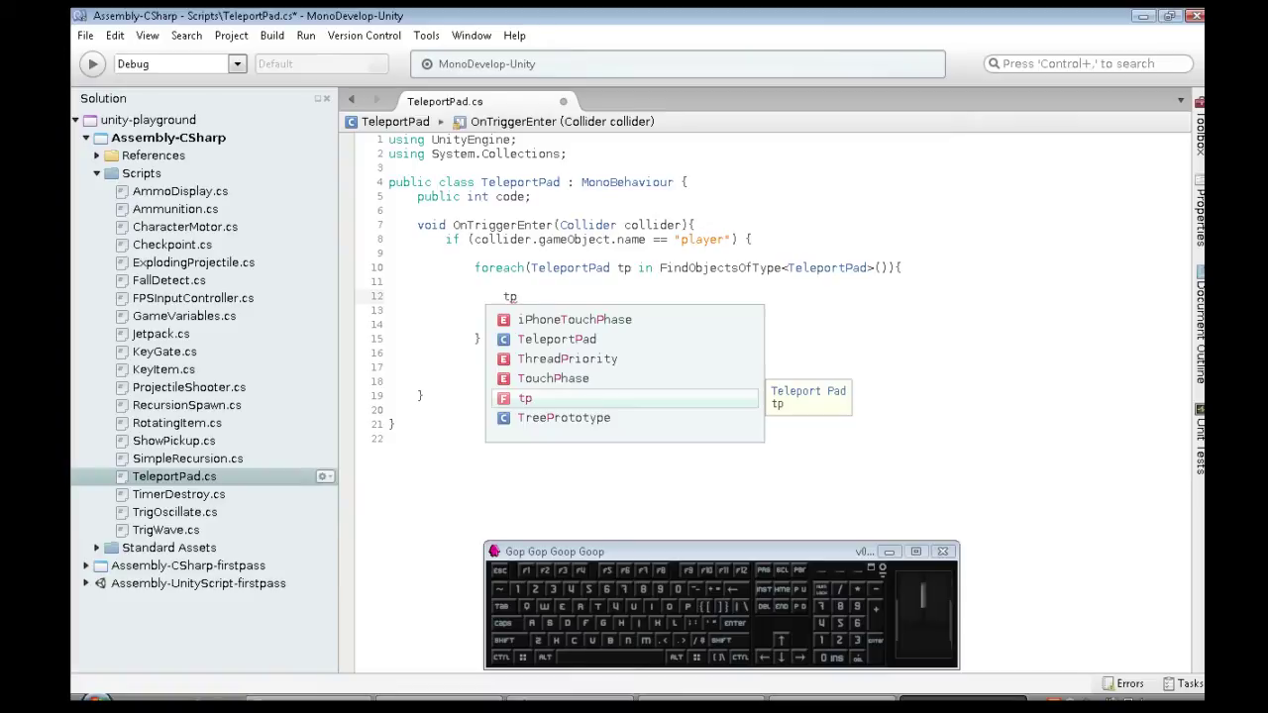
- Inside the loop add if(tp.code==code && tp != this) to find the matching other pad
key(BackSpace)
key(i)
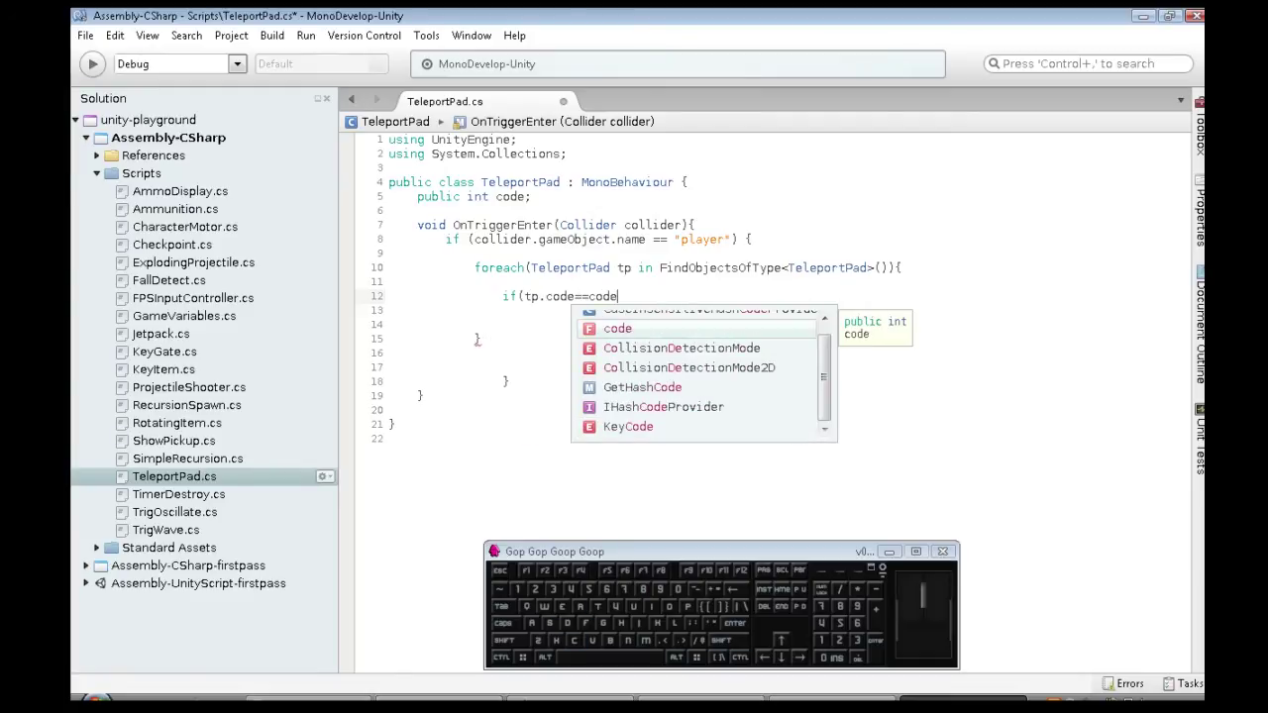
key(shift+space)
key(shift+7)
key(shift+7)
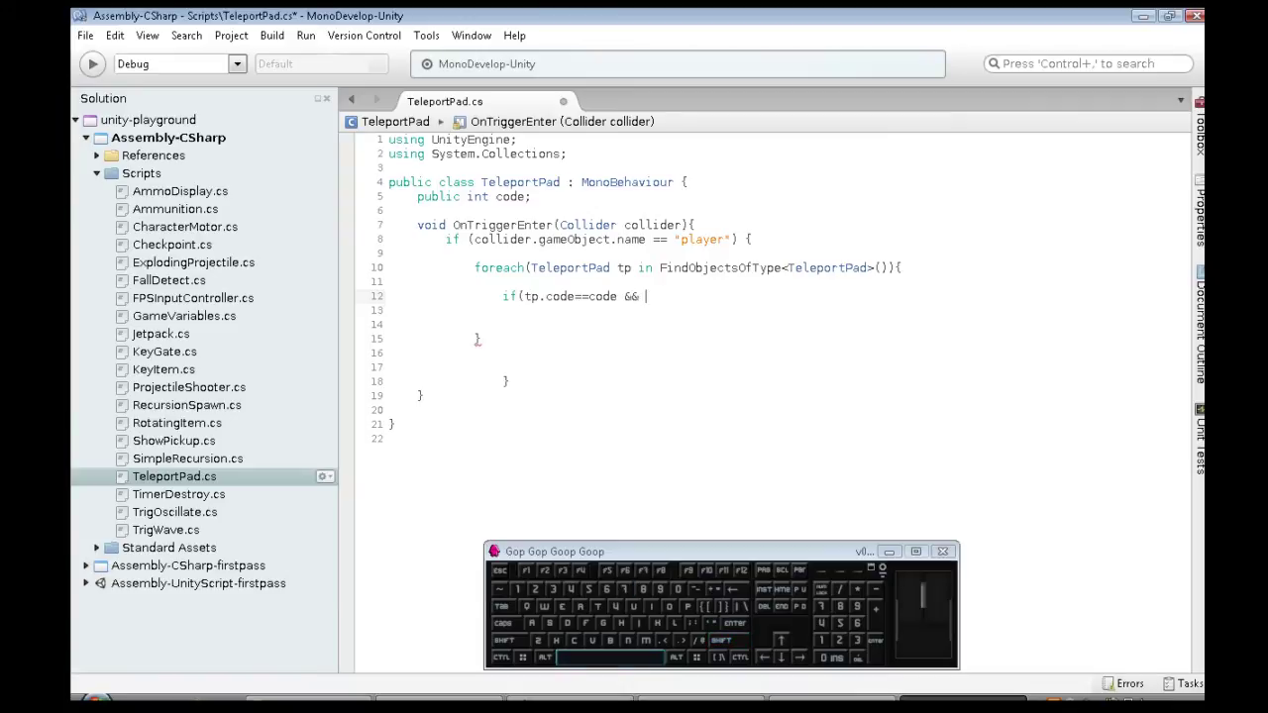
key(space)
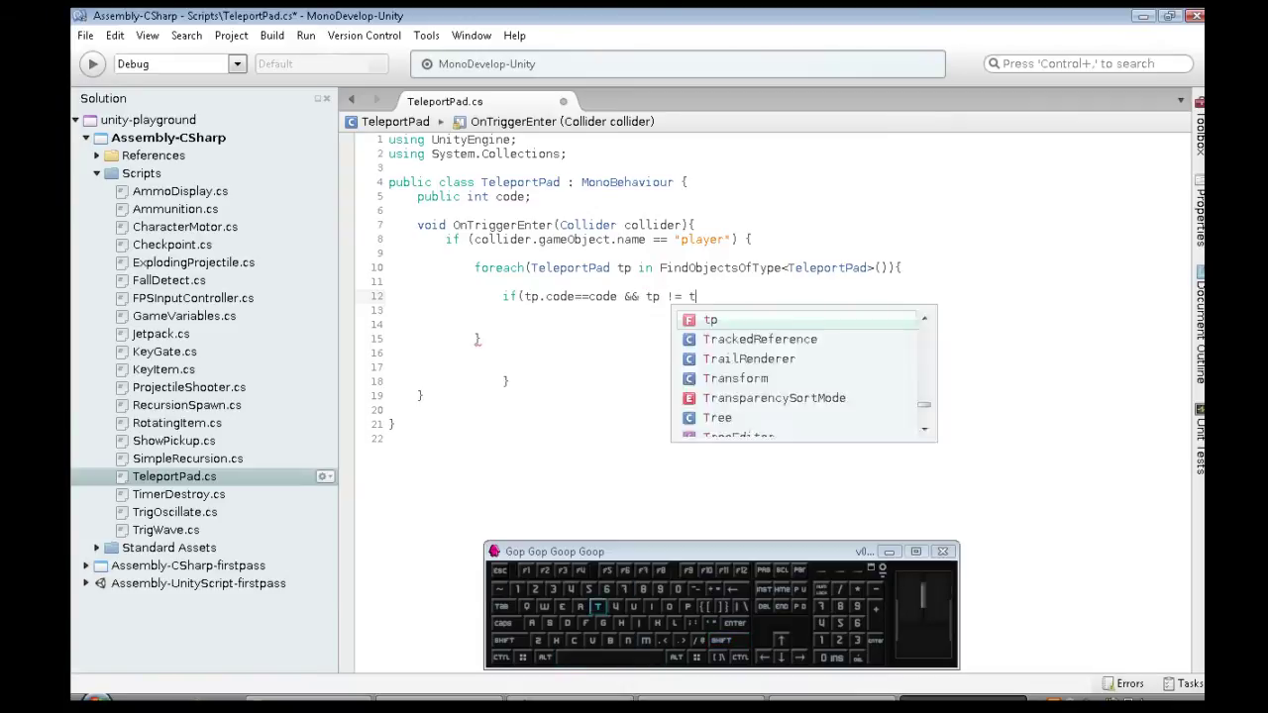
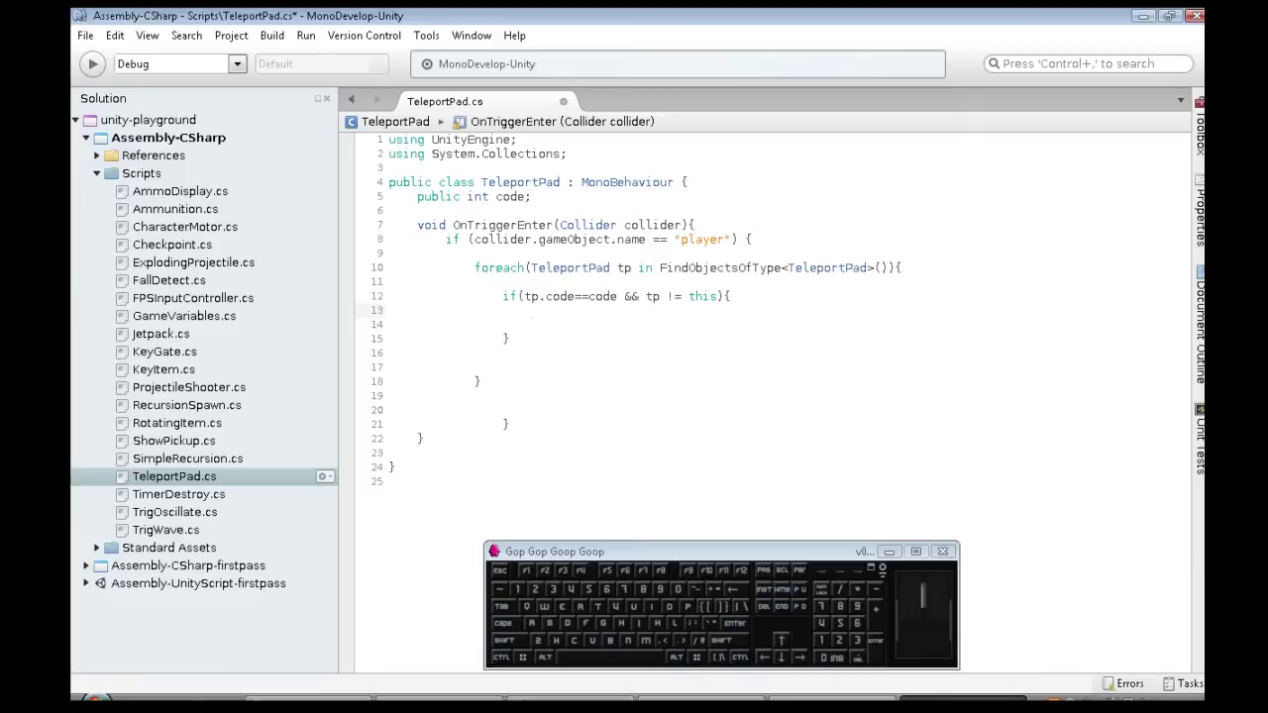
- Store the matching pad's transform position and raise its y by 2
key(Down)
key(Return)
key(space)
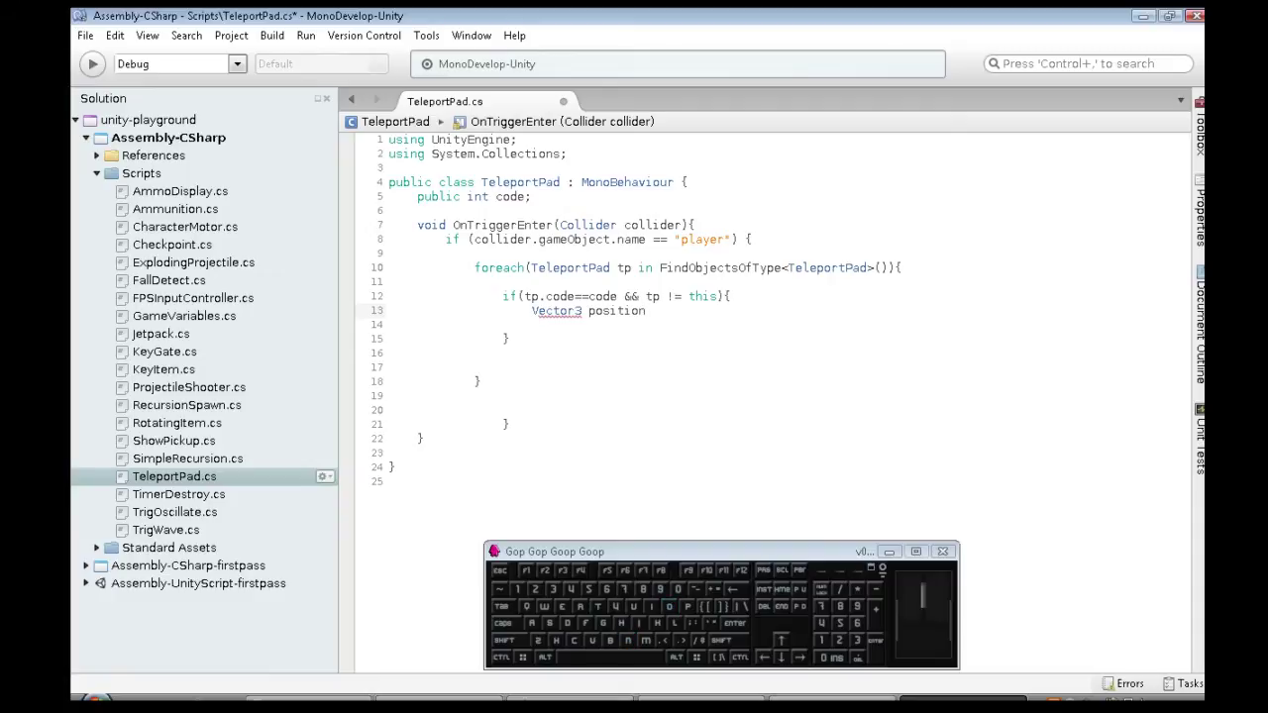
key(=)
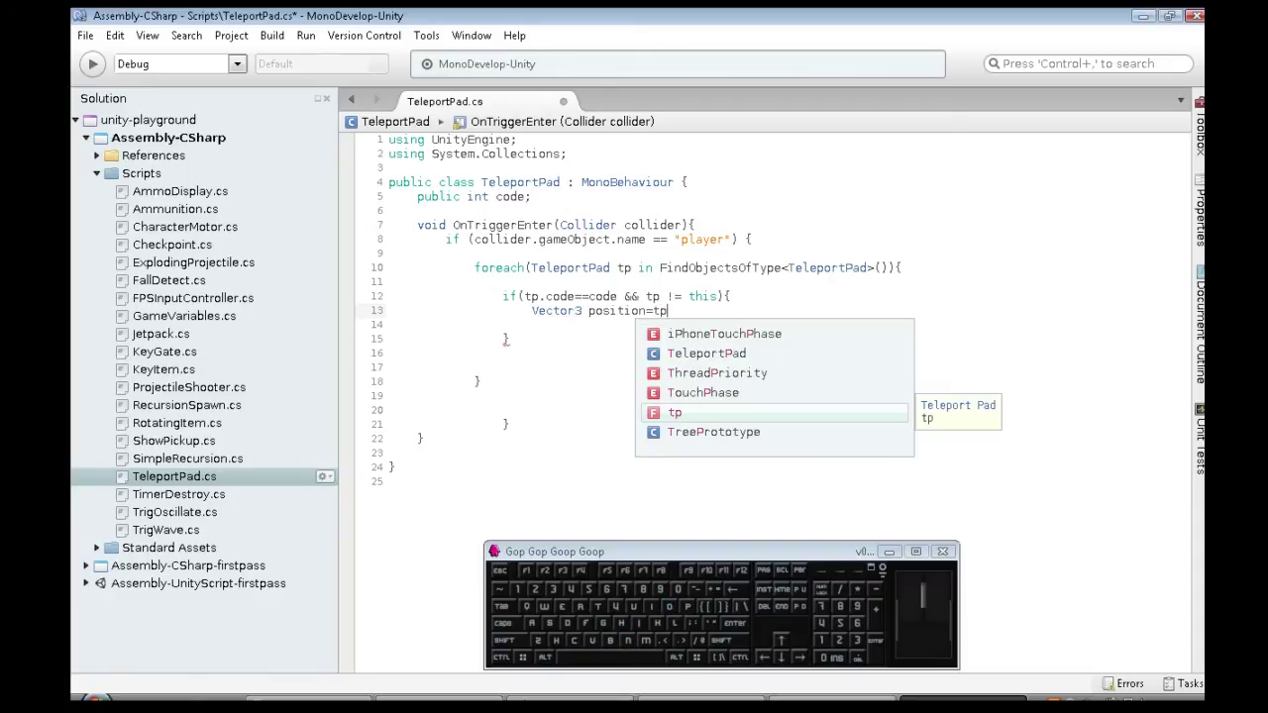
key(.)
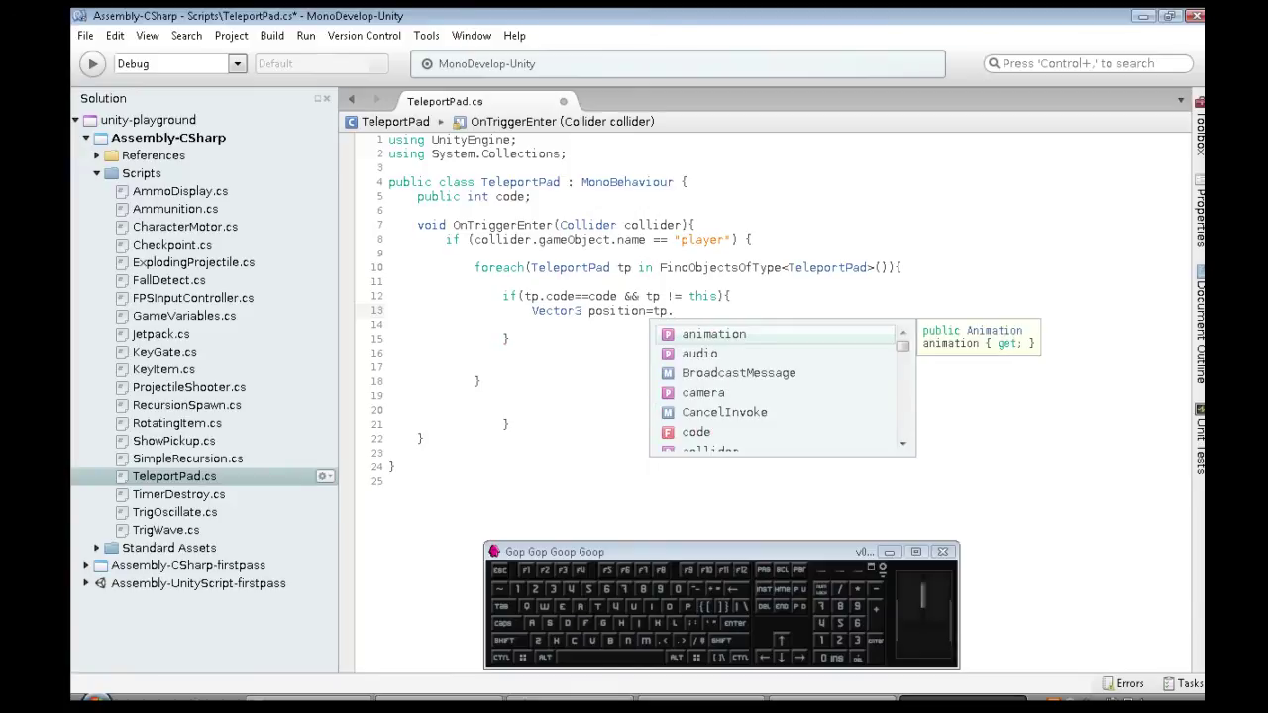
key(Tab)
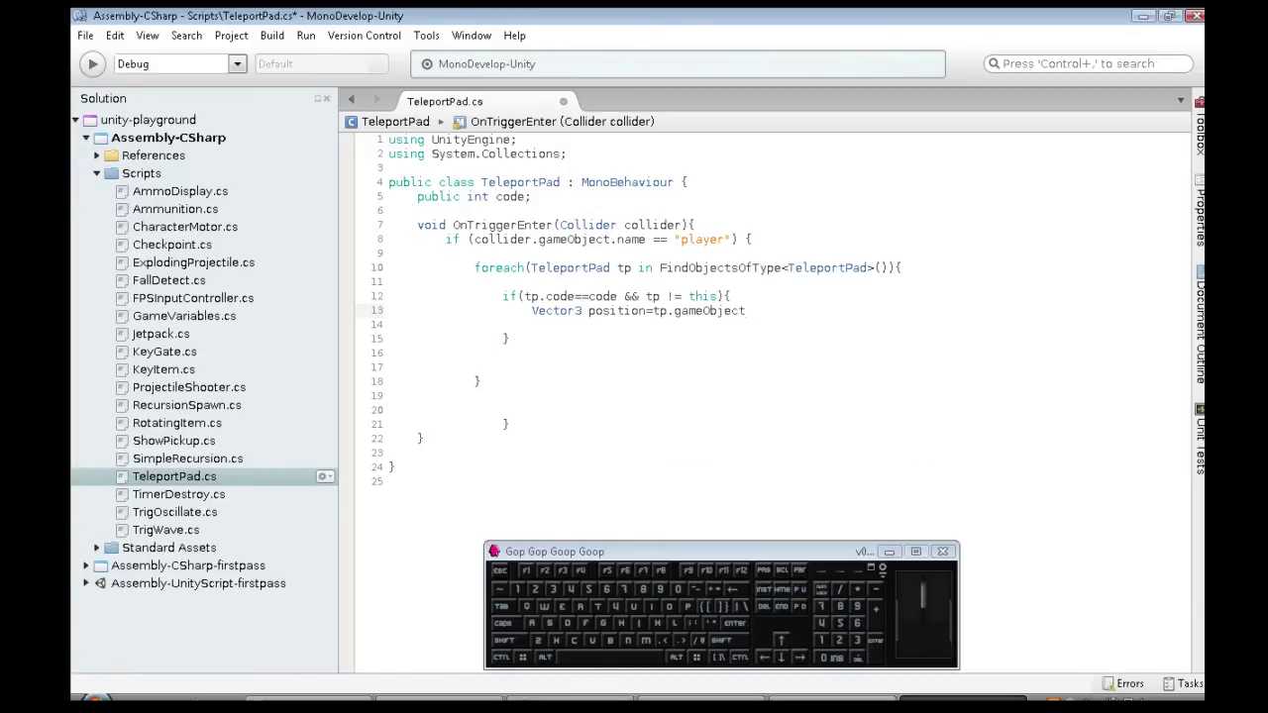
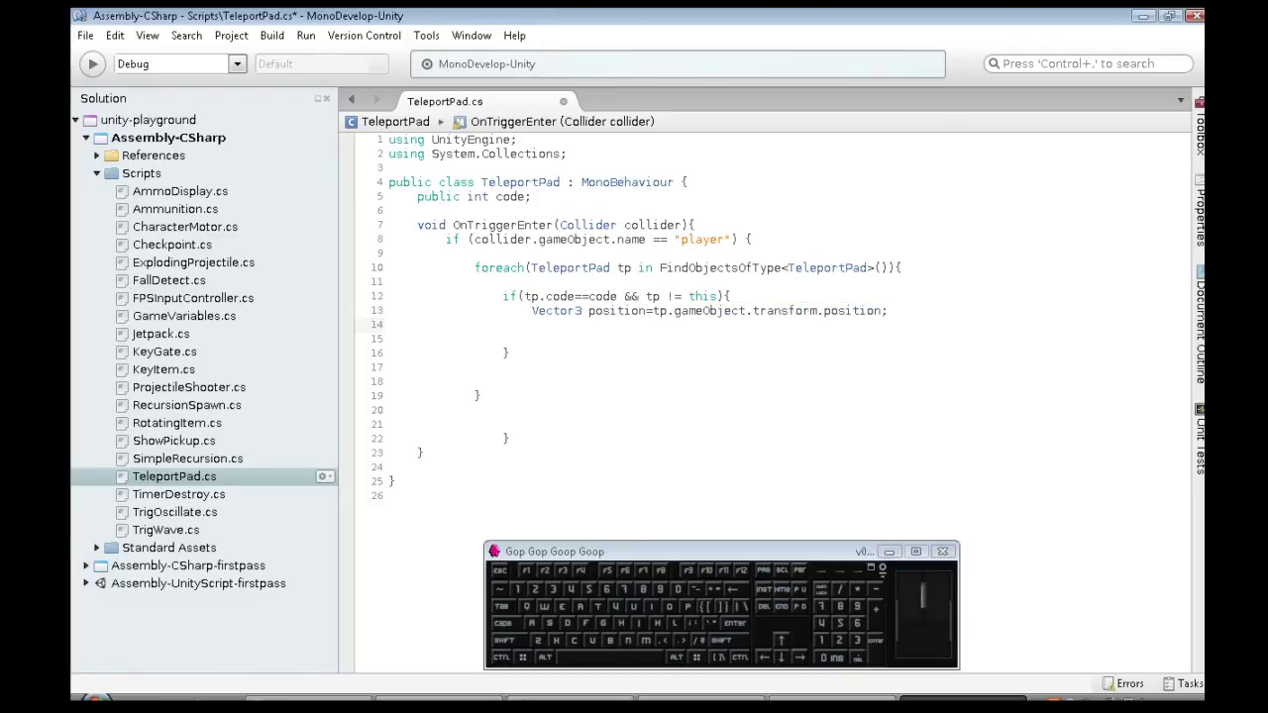
key(Tab)
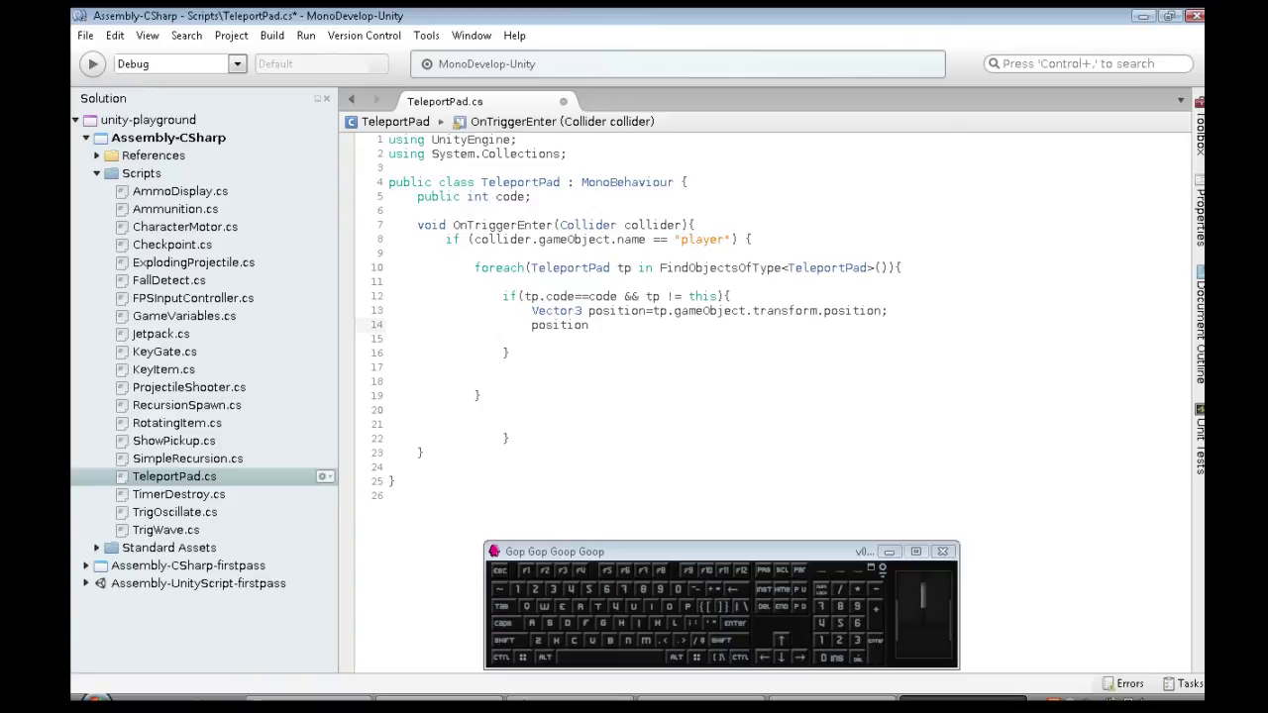
key(.)
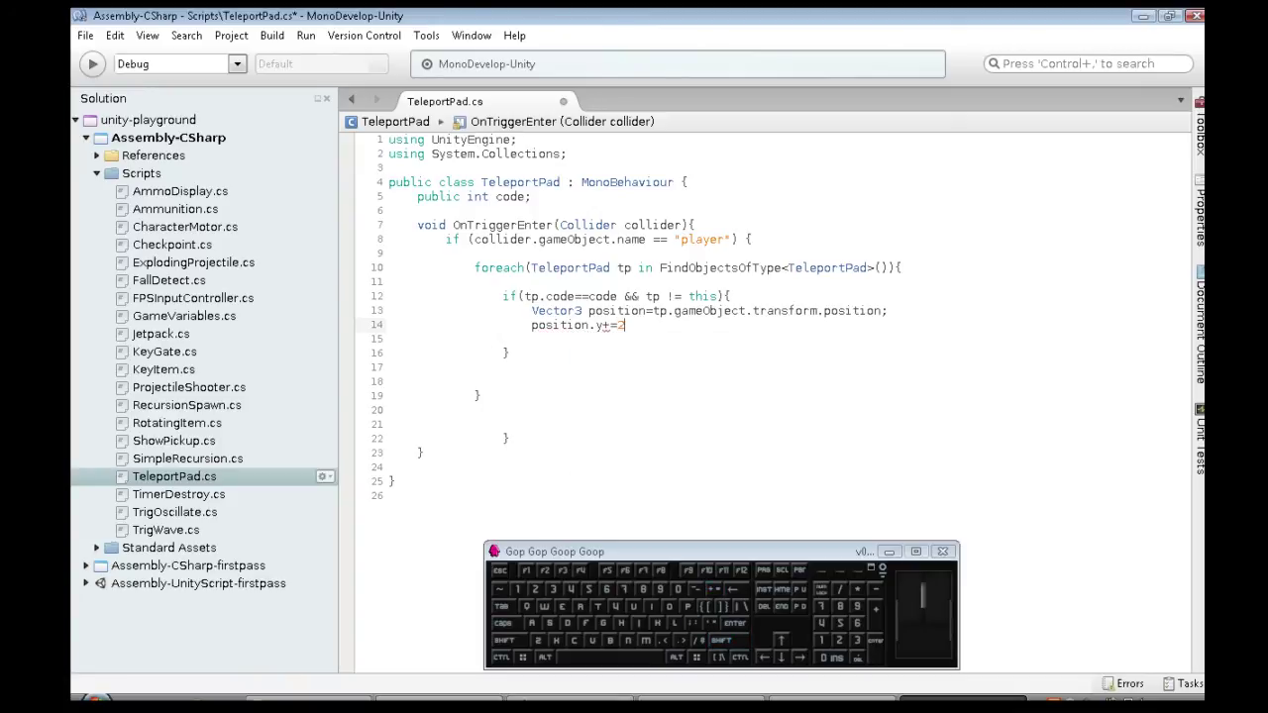
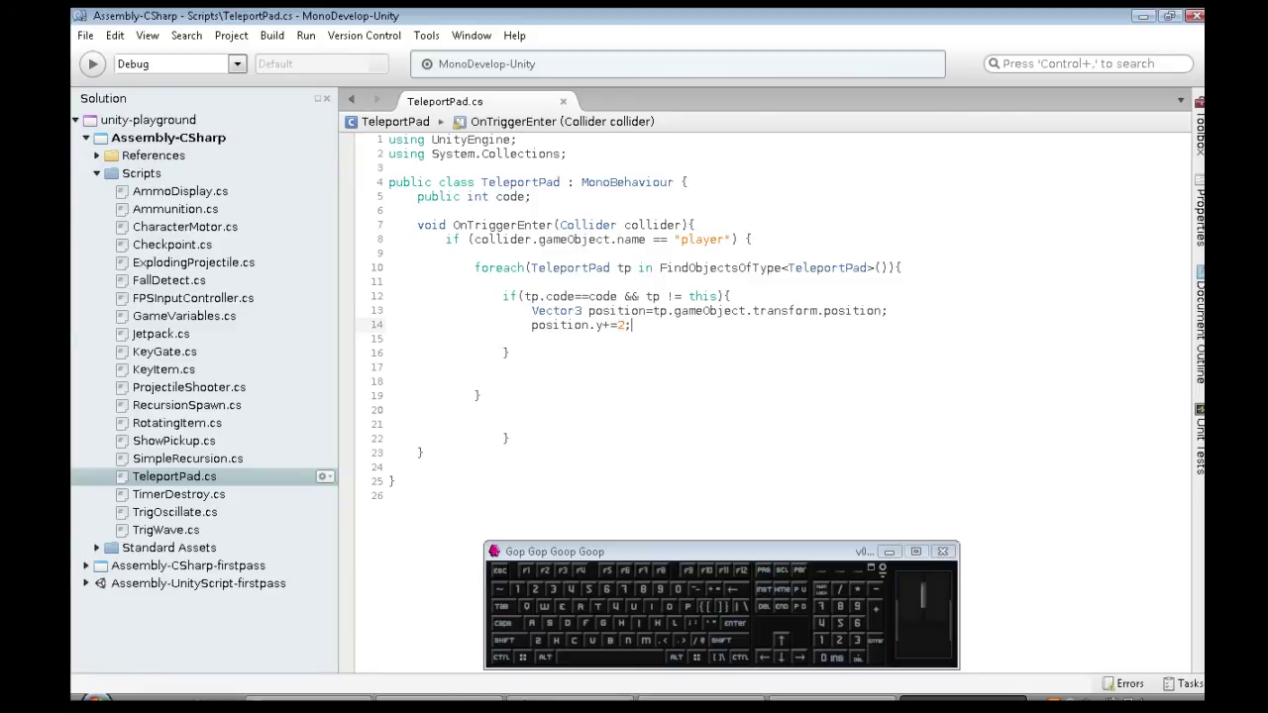
- Assign collider.gameObject.transform.position = position and save the script
key(Return)
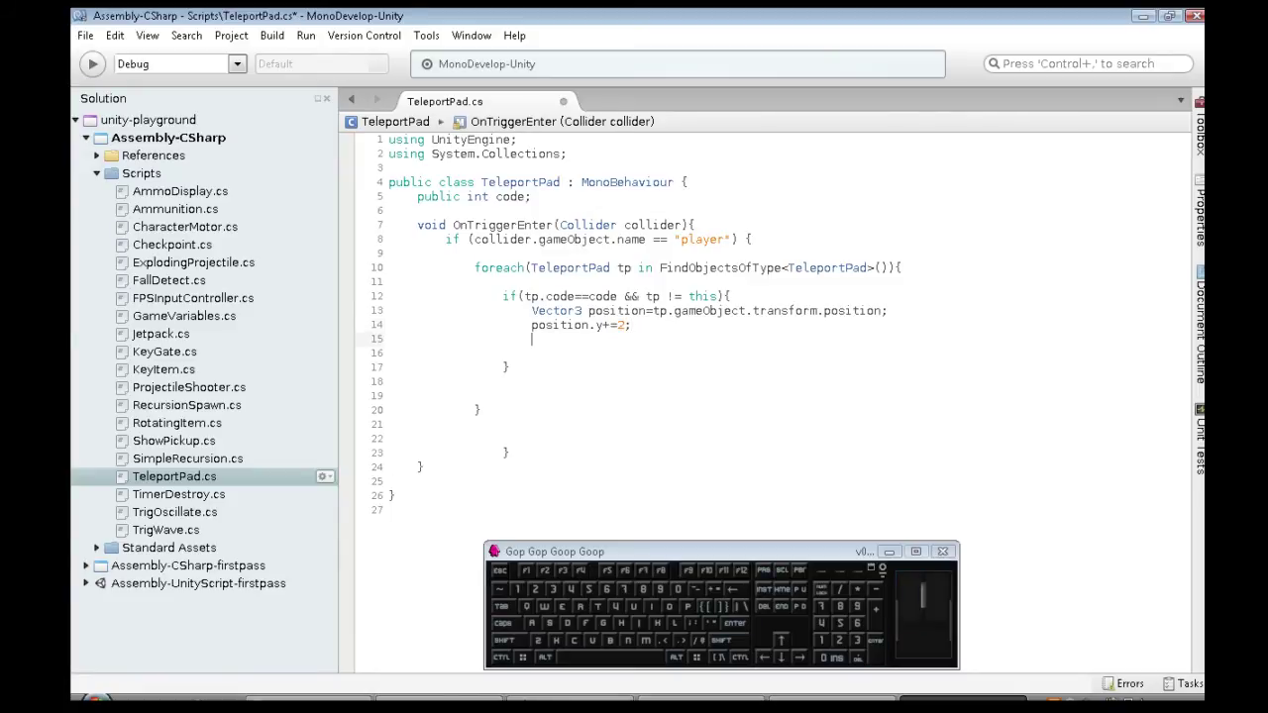
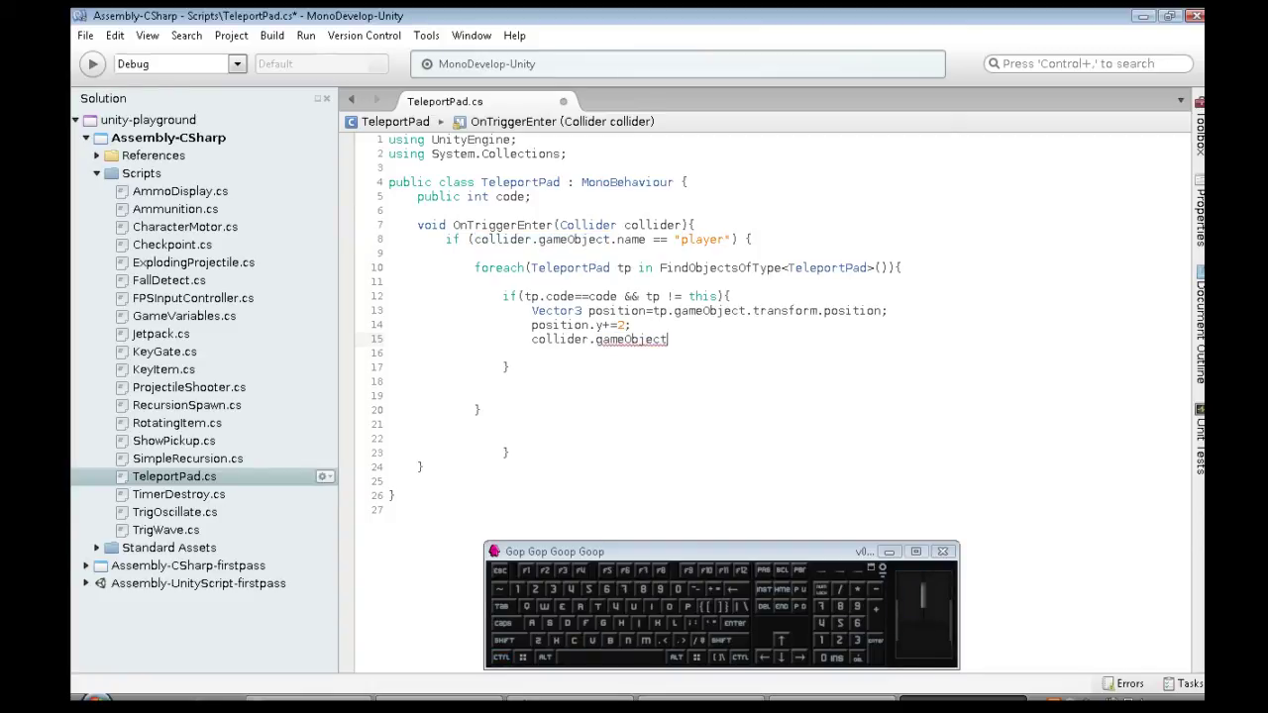
key(Tab)
key(=)
key(p)
key(Tab)
key(;)
key(ctrl+s)
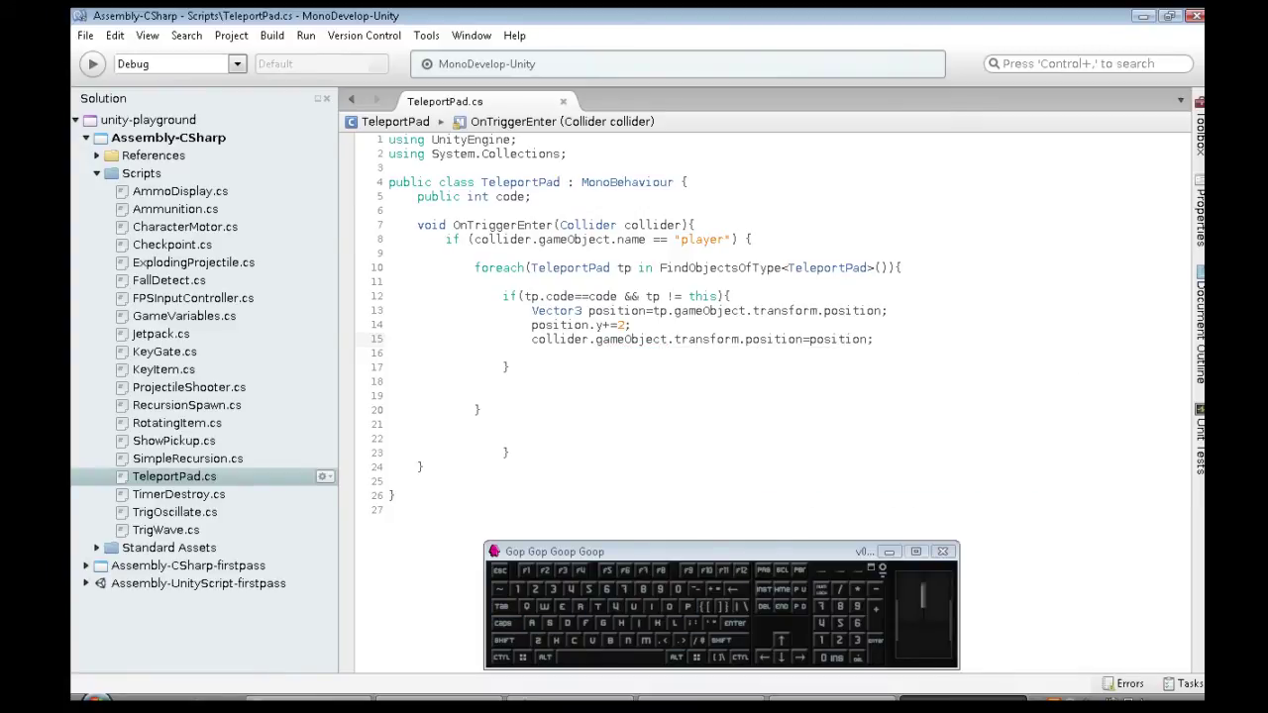
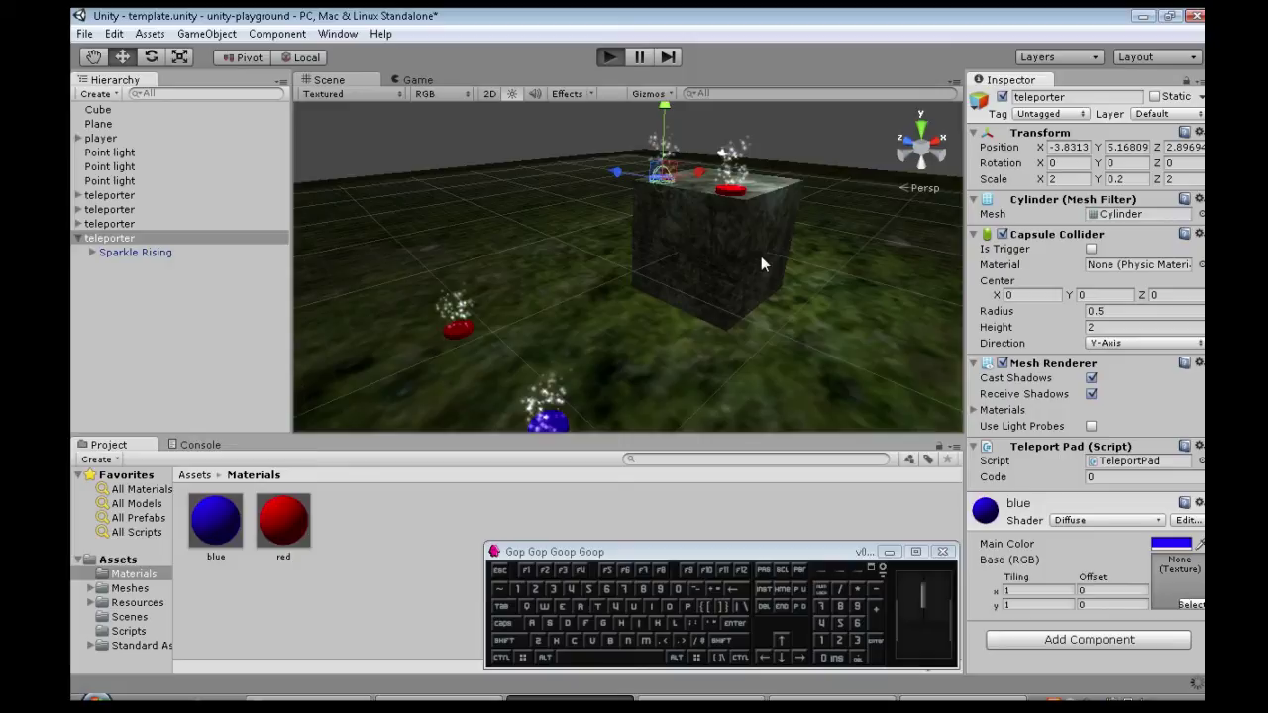
key(w)
key(w)
key(s)
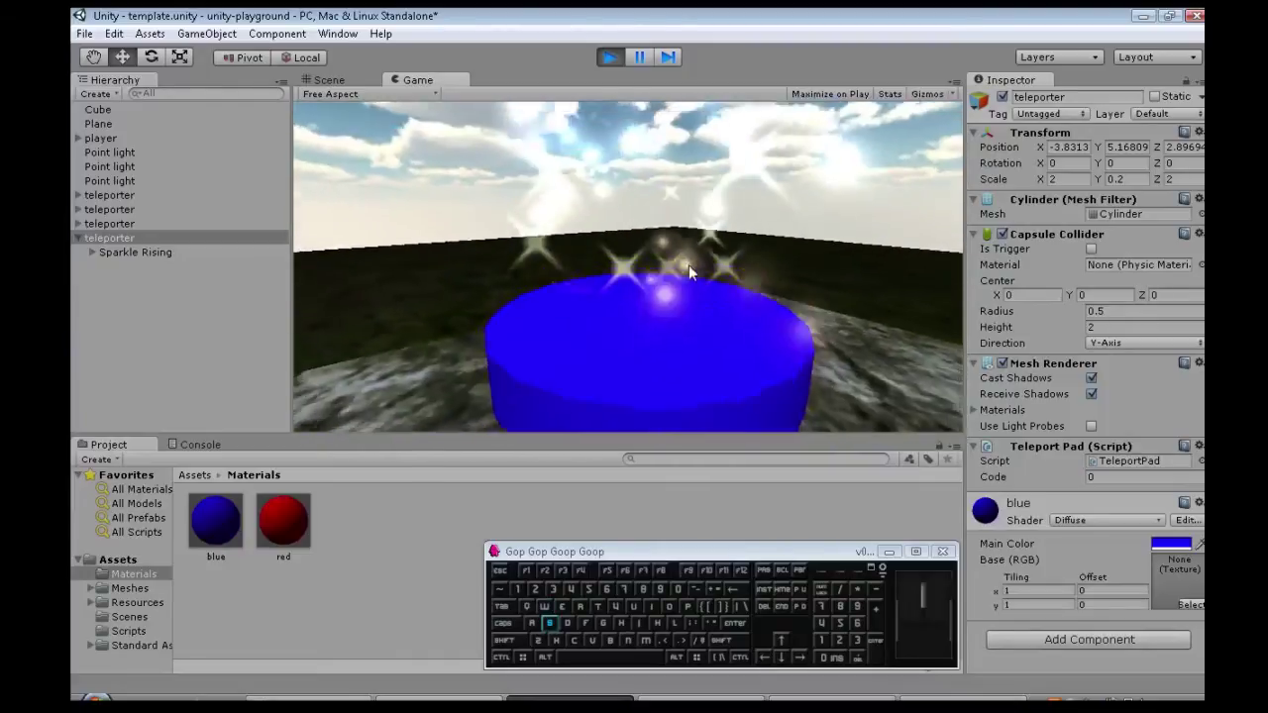
click(610, 73)
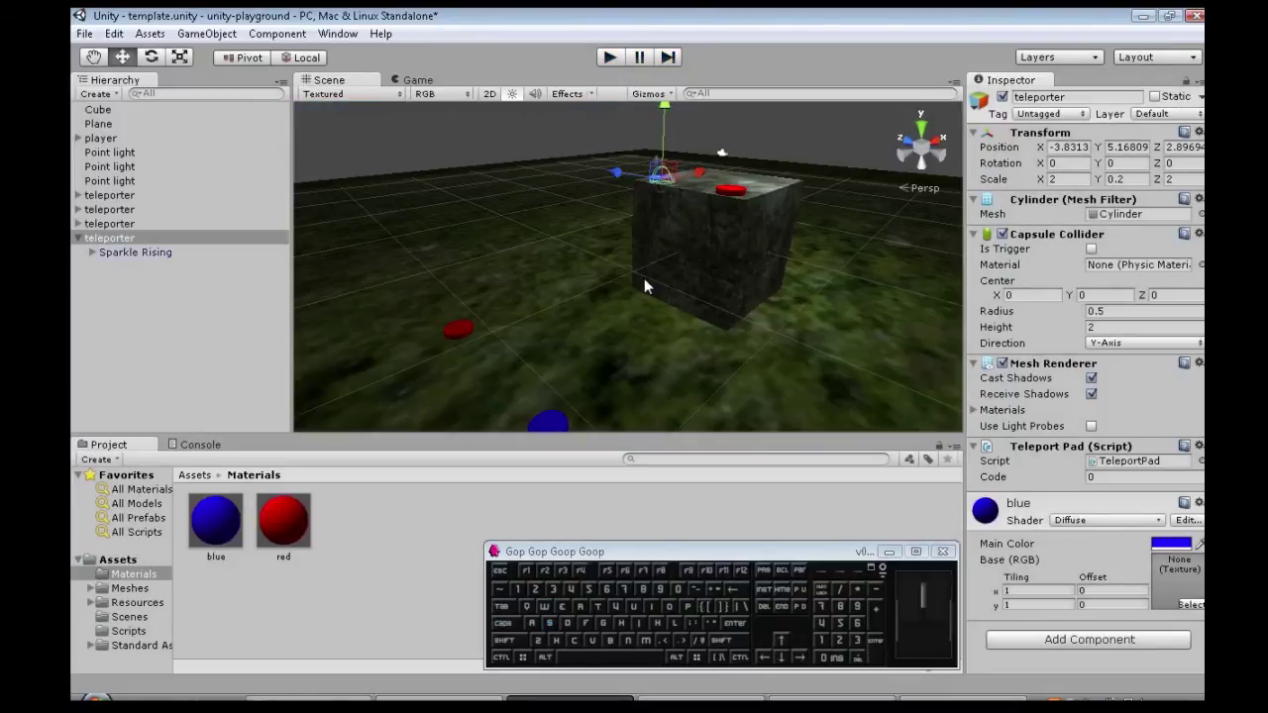
- Select all four teleporter objects together and frame the pads in the scene view
click(134, 201)
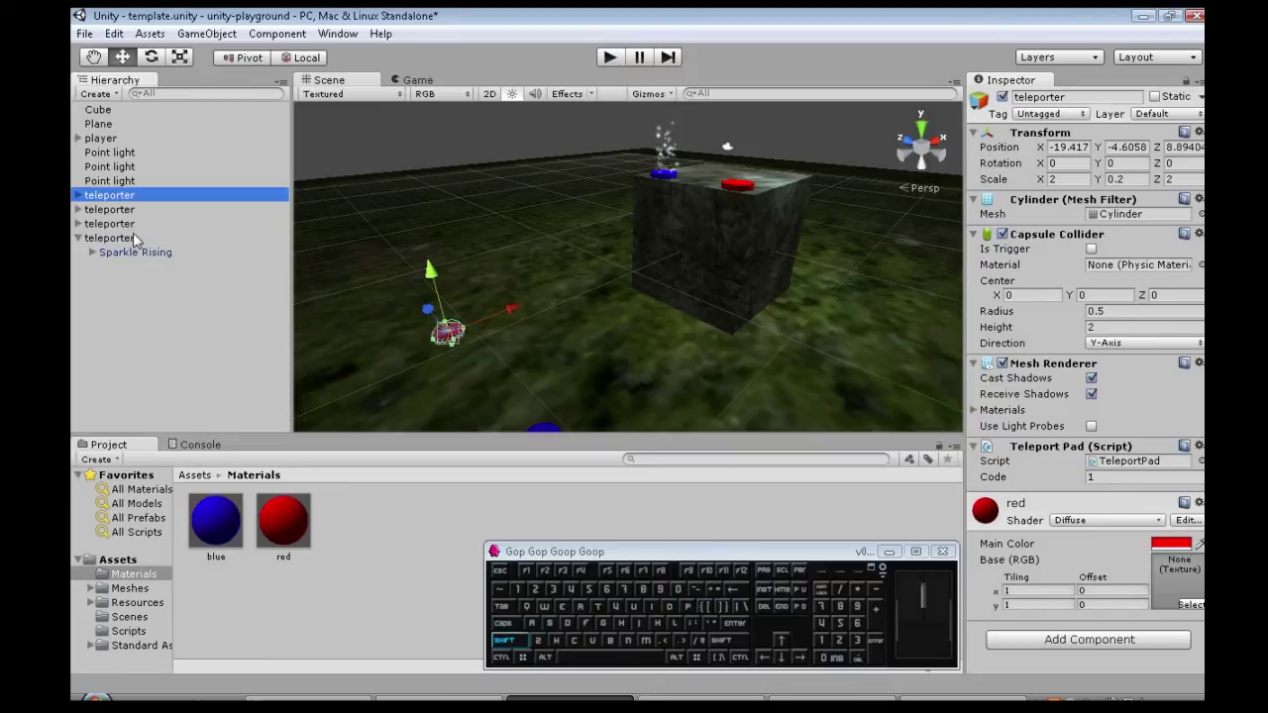
click(135, 243)
middle_click(632, 296)
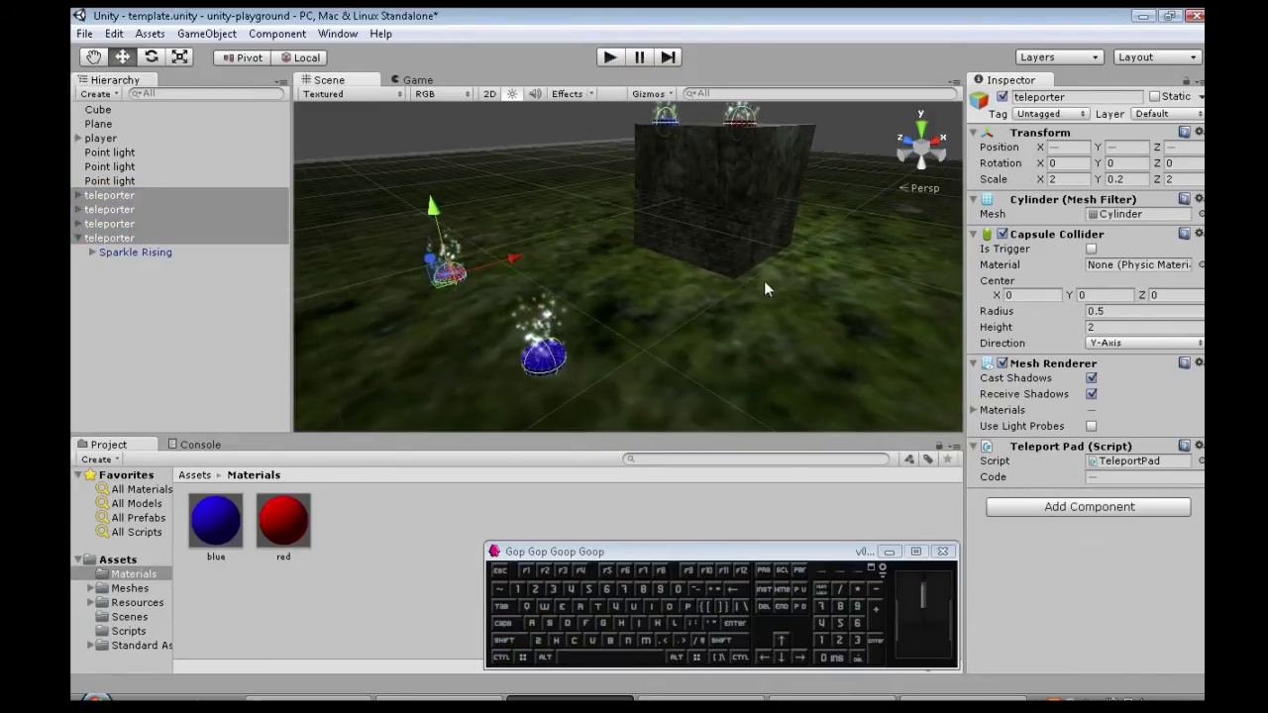
middle_click(729, 277)
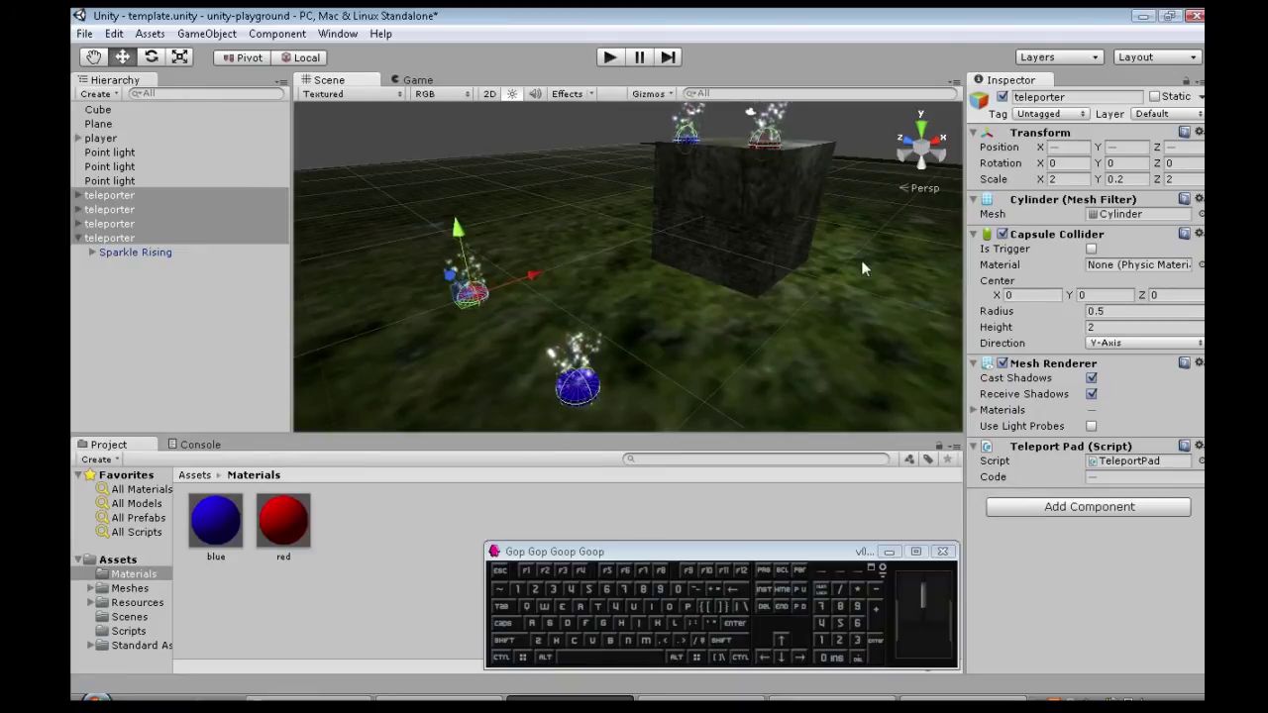
middle_click(763, 240)
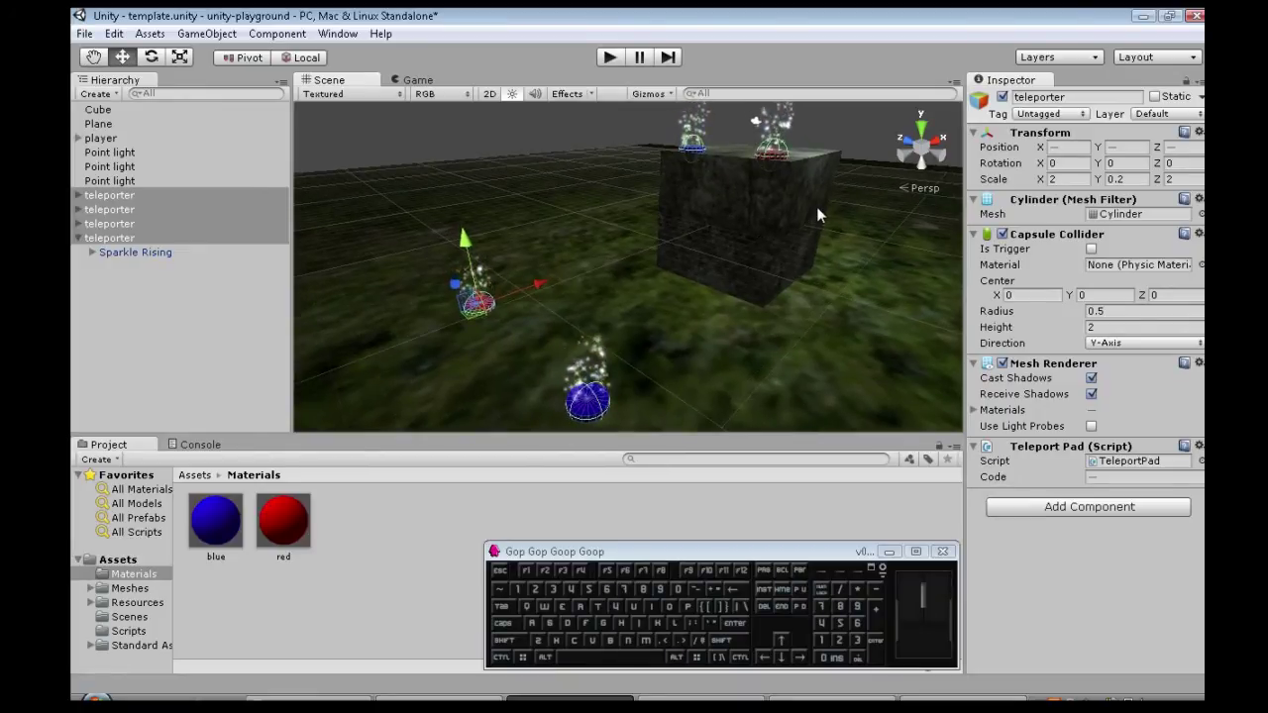
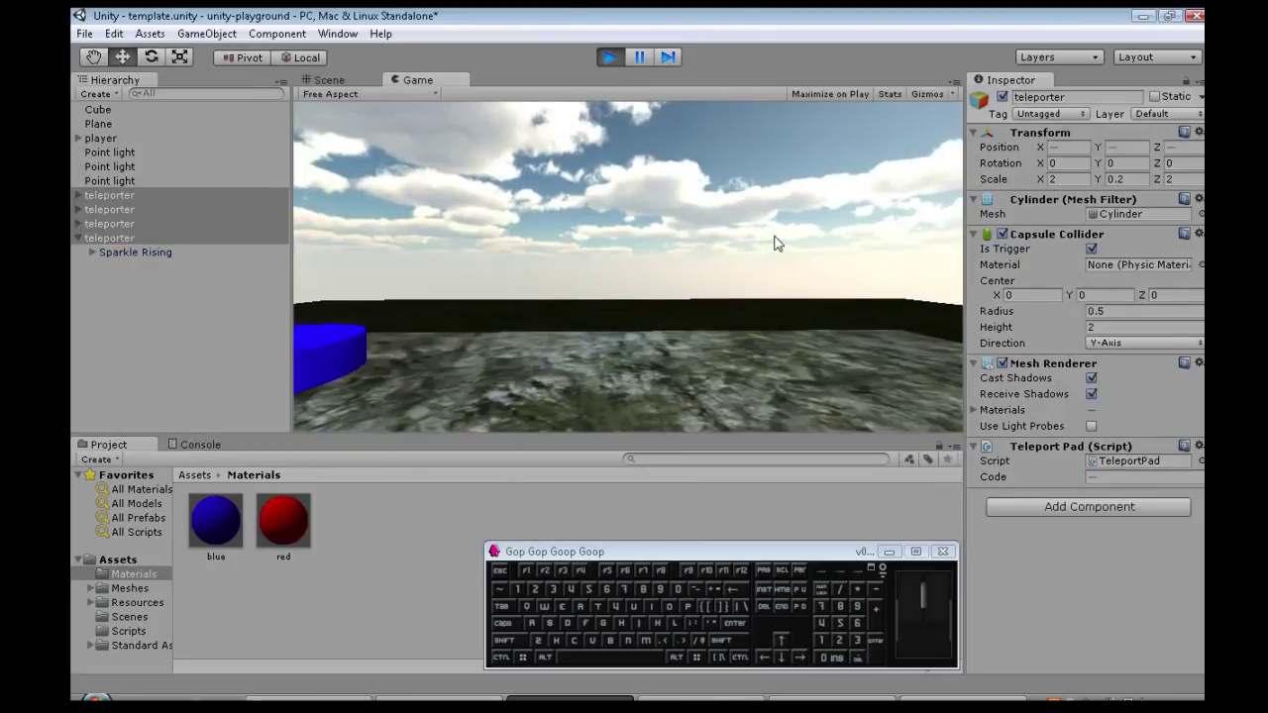
- Walk the player forward onto the blue teleporter pad in the play test
key(w)
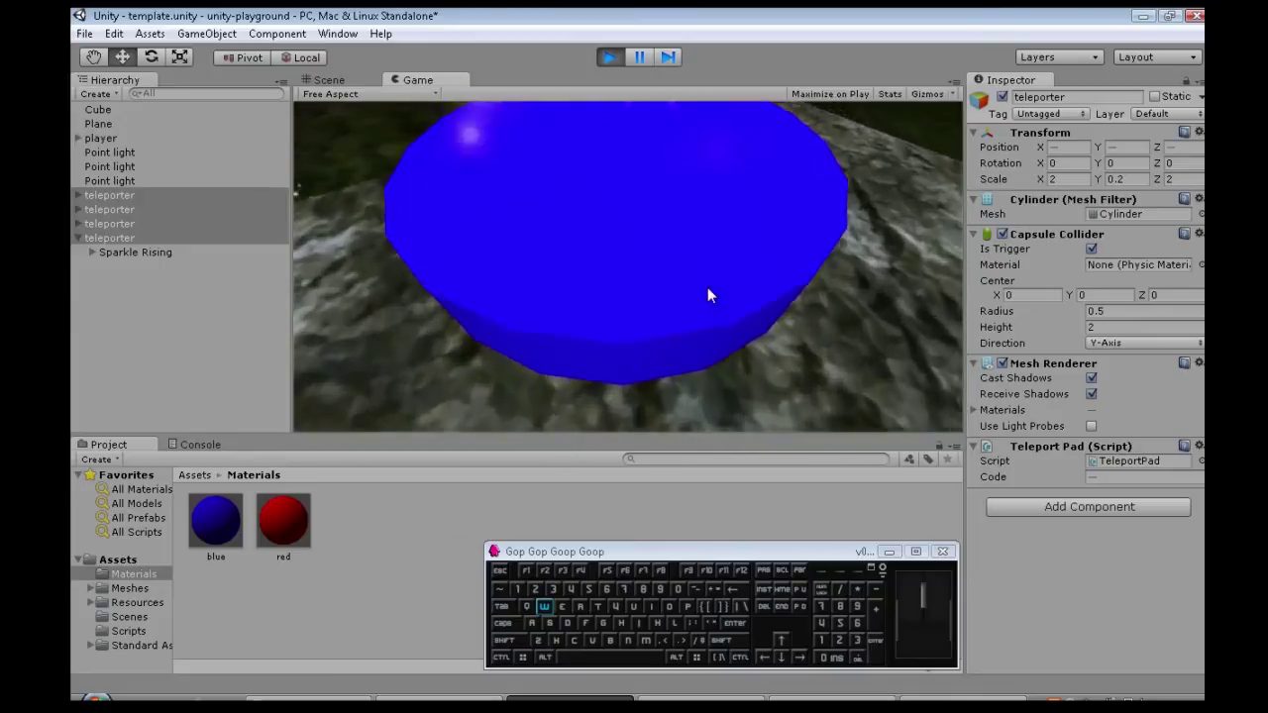
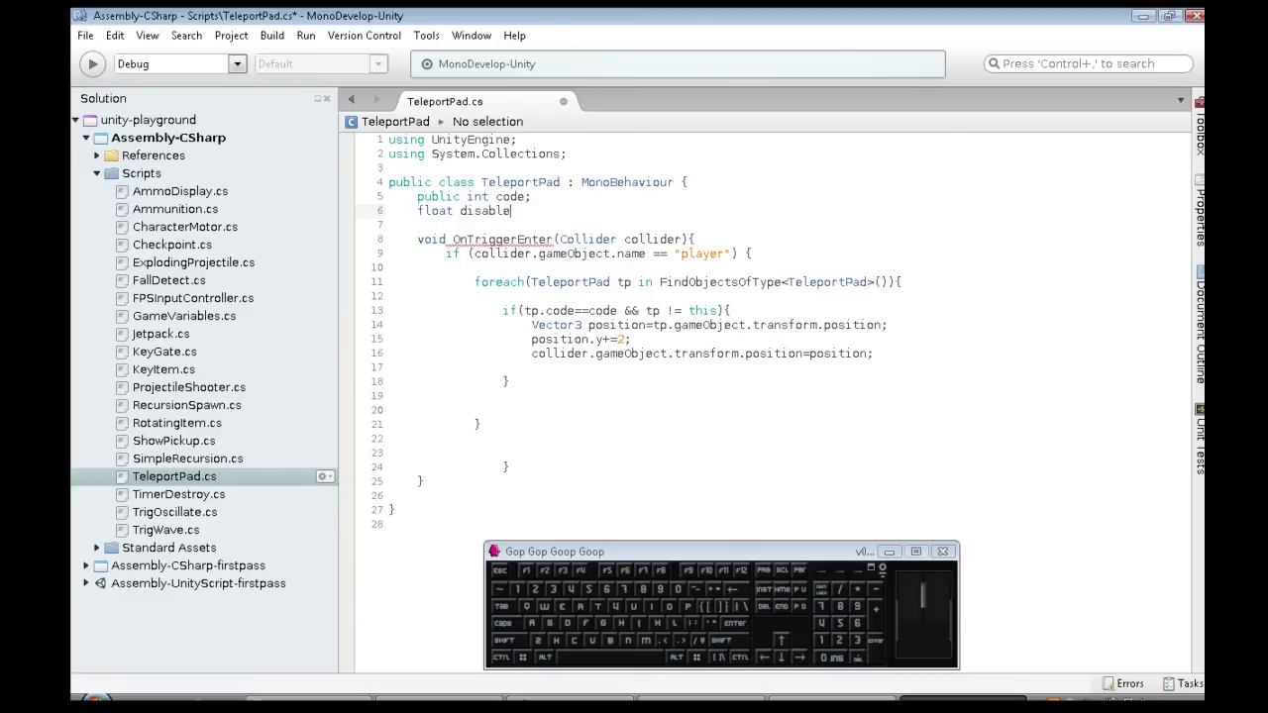
- Declare float disableTimer = 0, set tp.disableTimer = 2 and require disableTimer <= 0 before teleporting
key(;)
key(Left)
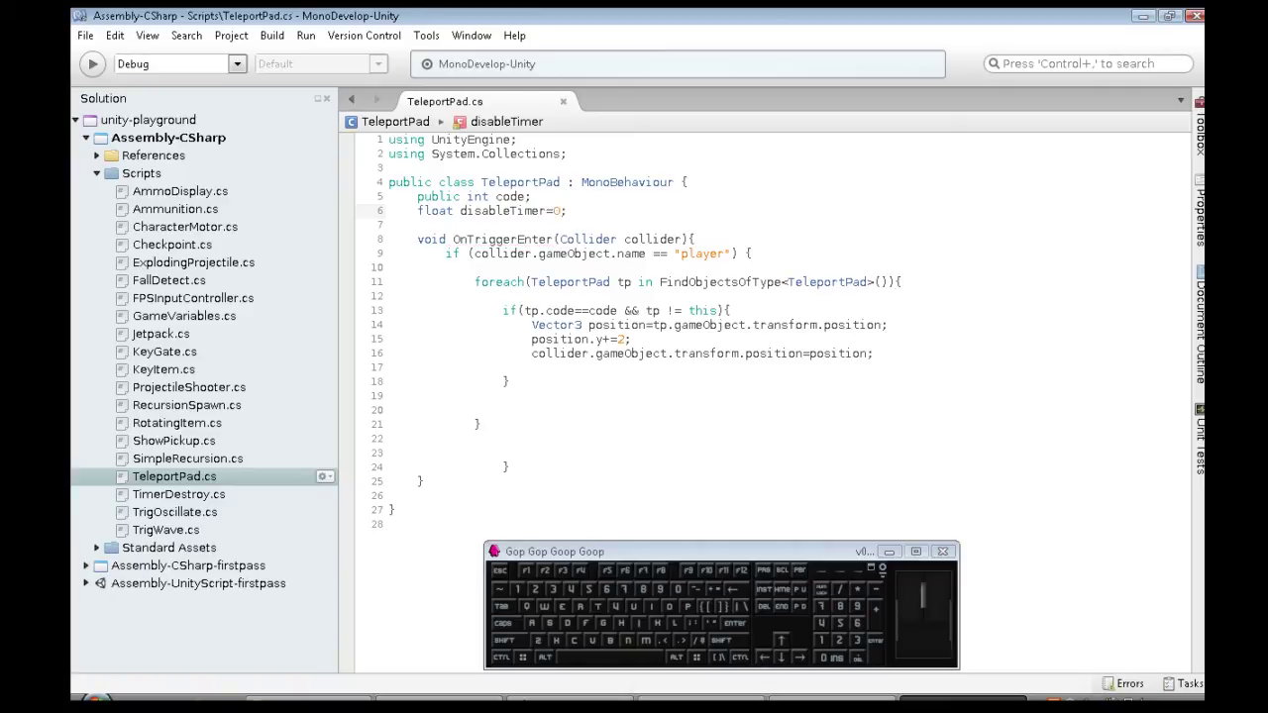
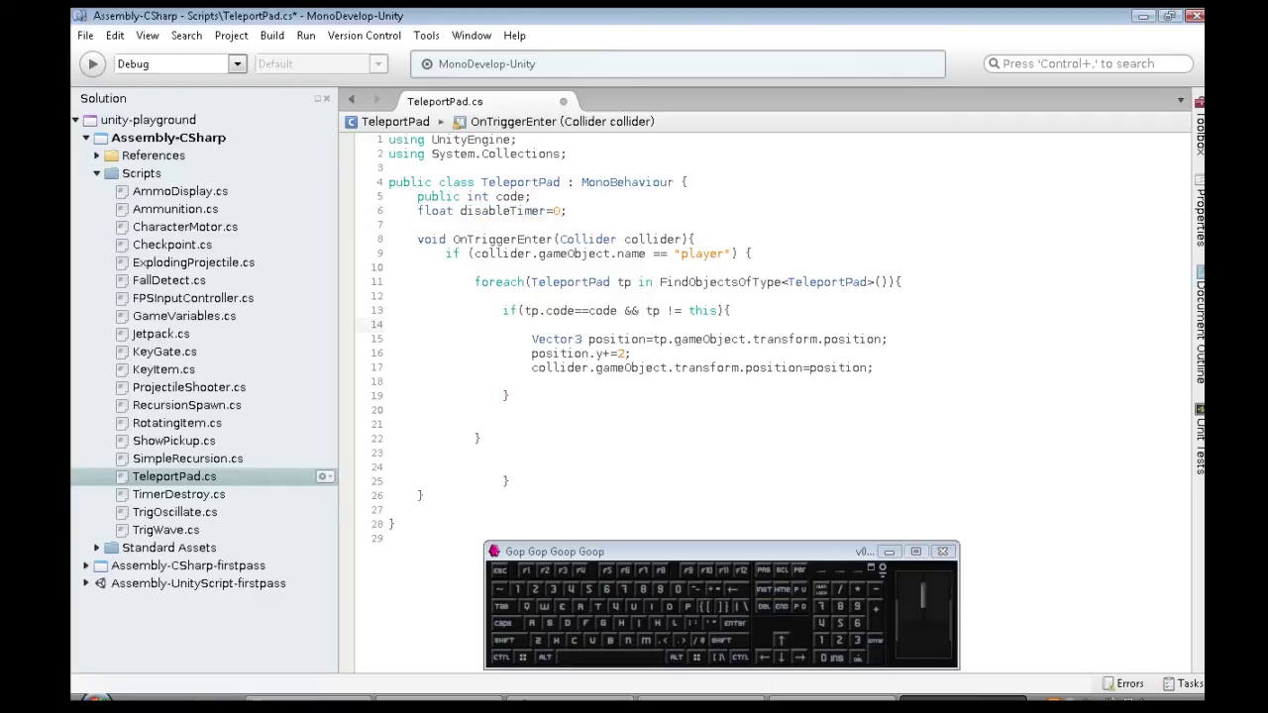
key(.)
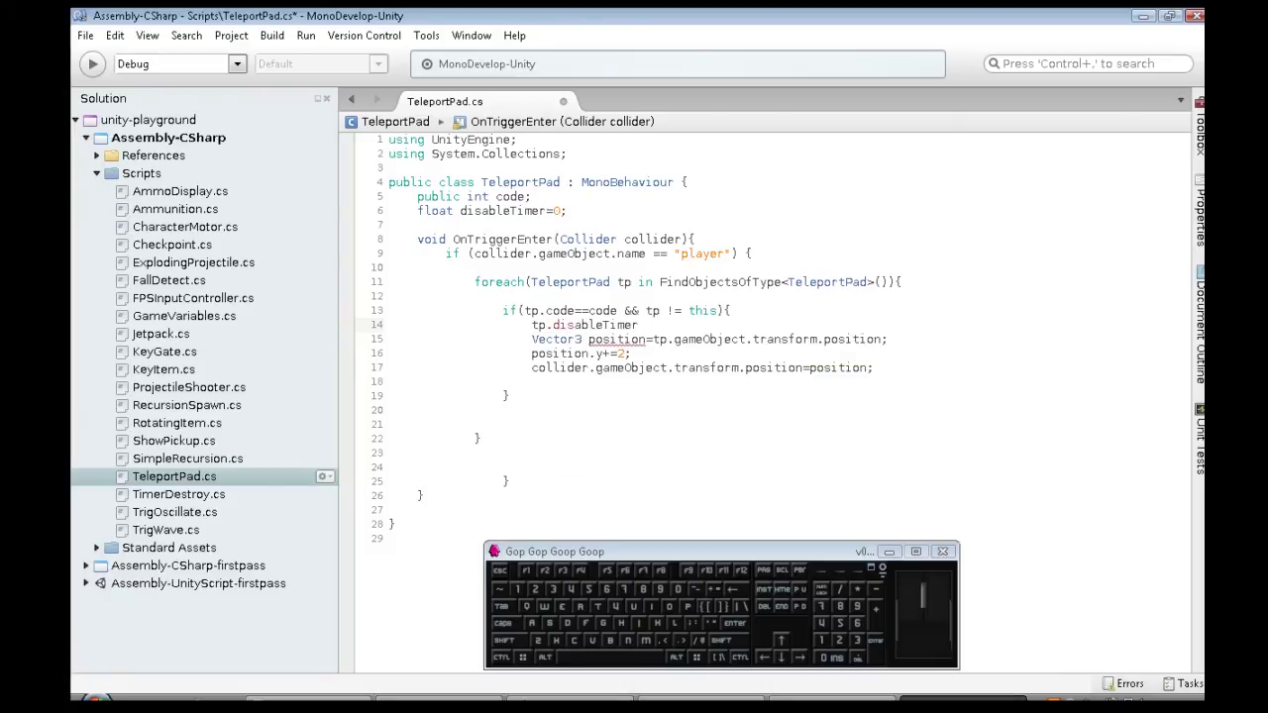
key(ctrl+s)
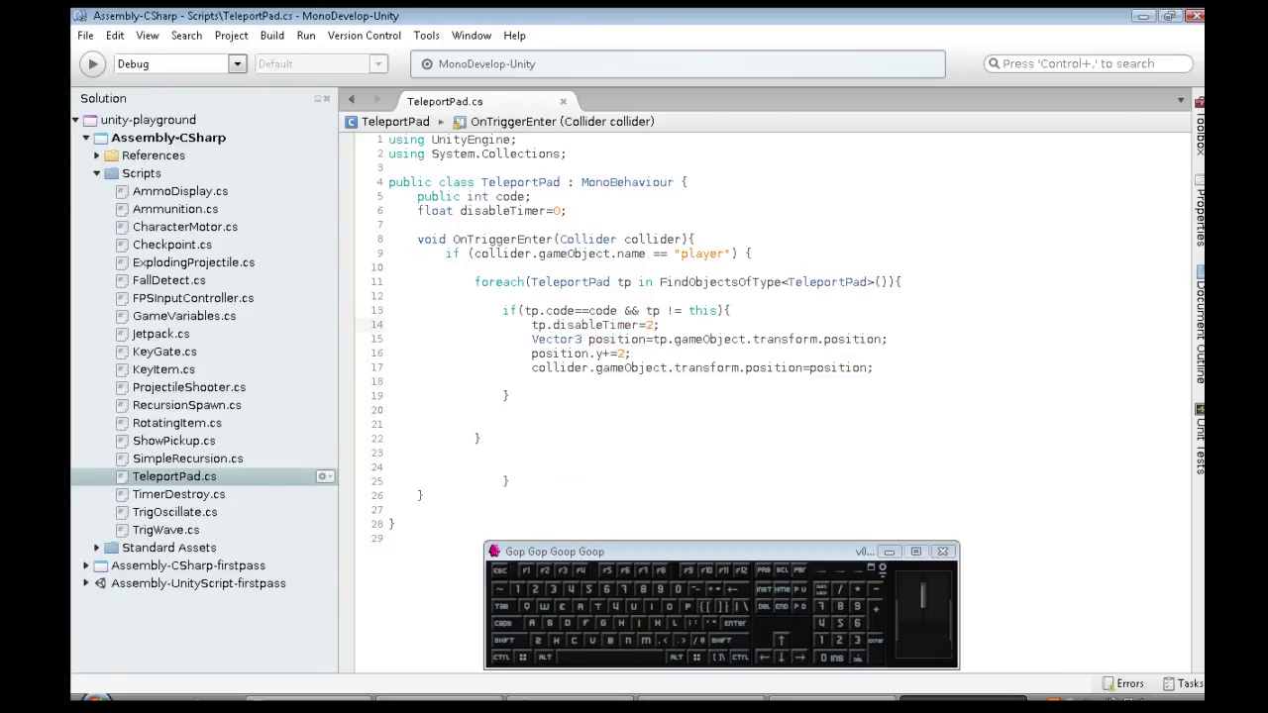
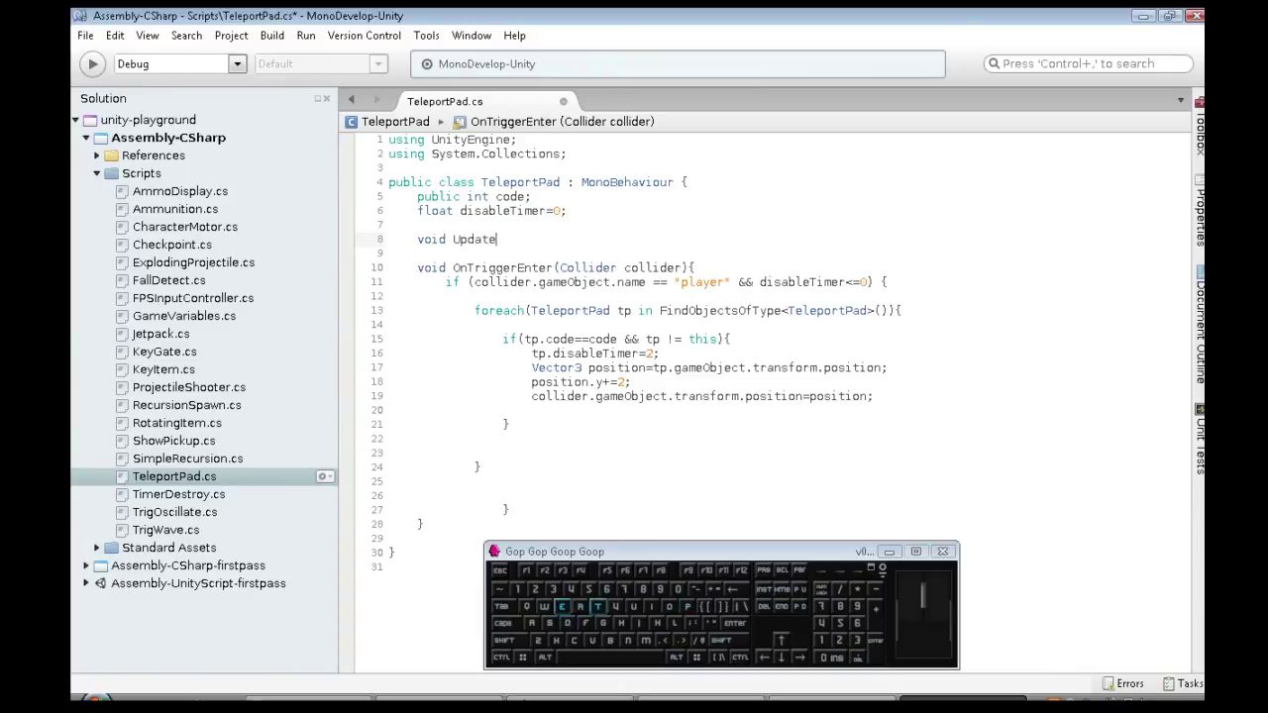
- Write Update() that subtracts Time.deltaTime from disableTimer while above zero, and save
key(shift+9)
key(shift+[)
key(Return)
key(])
key(i)
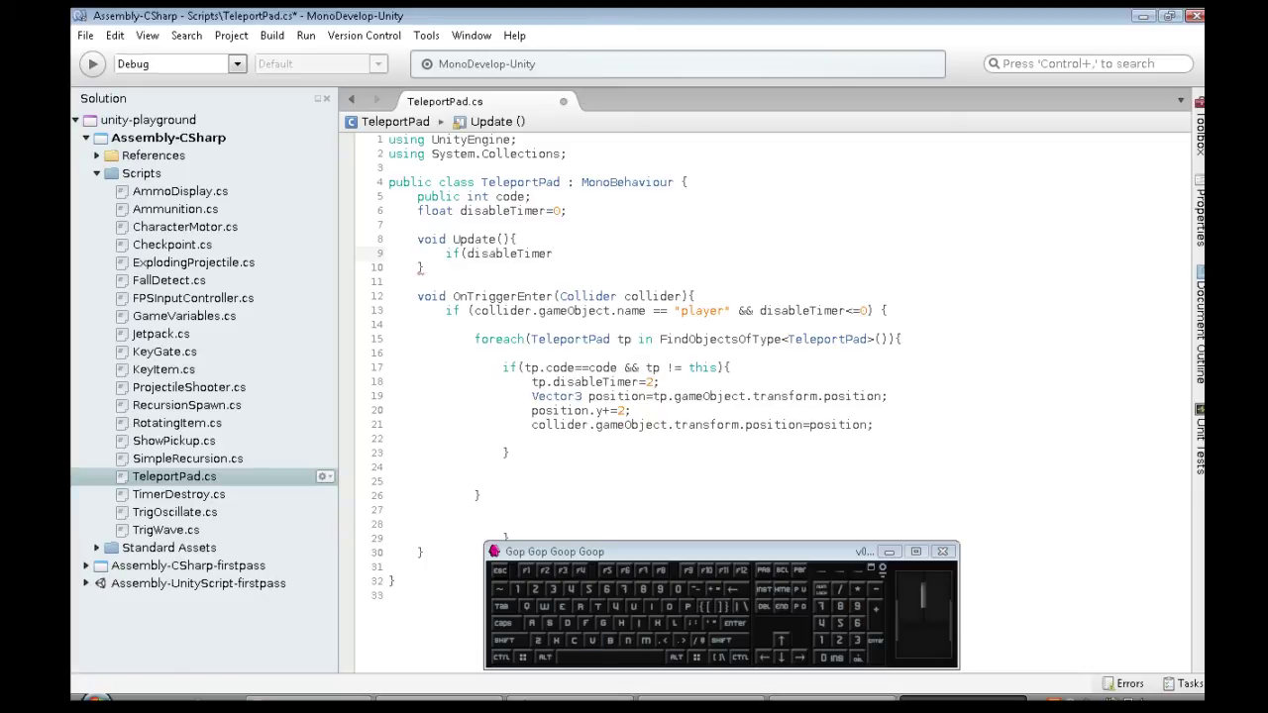
key(Return)
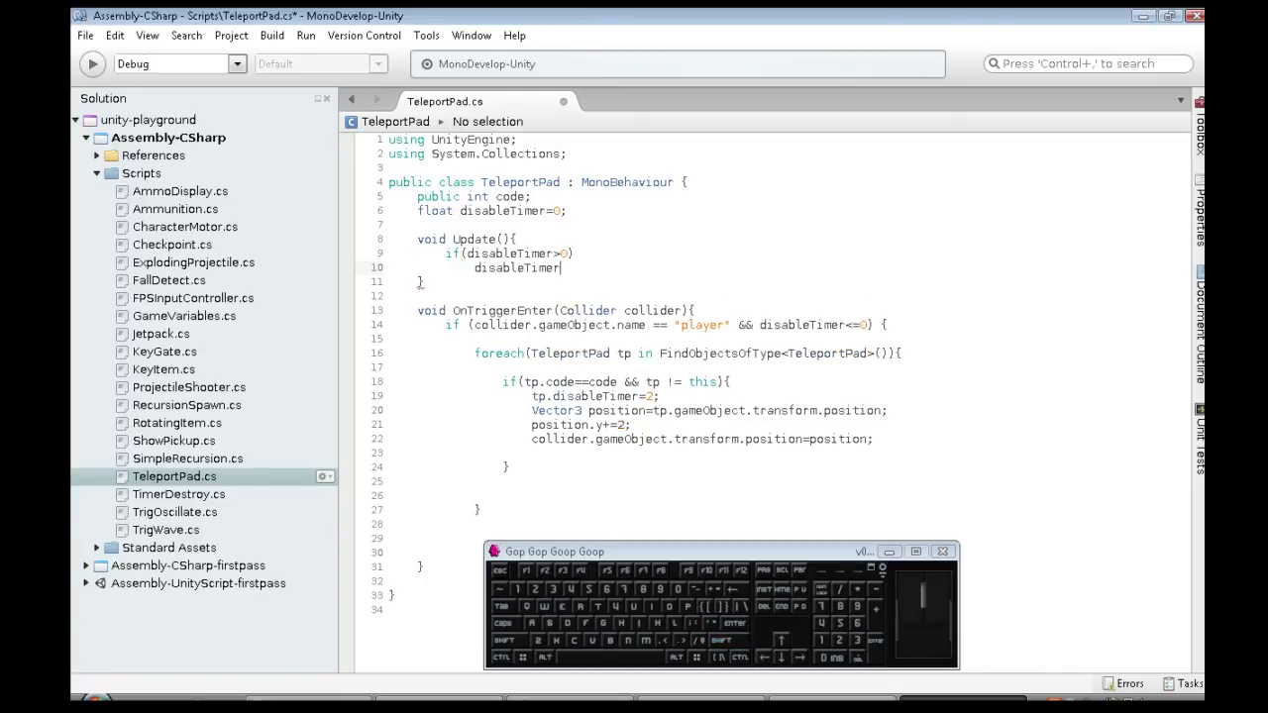
key(Tab)
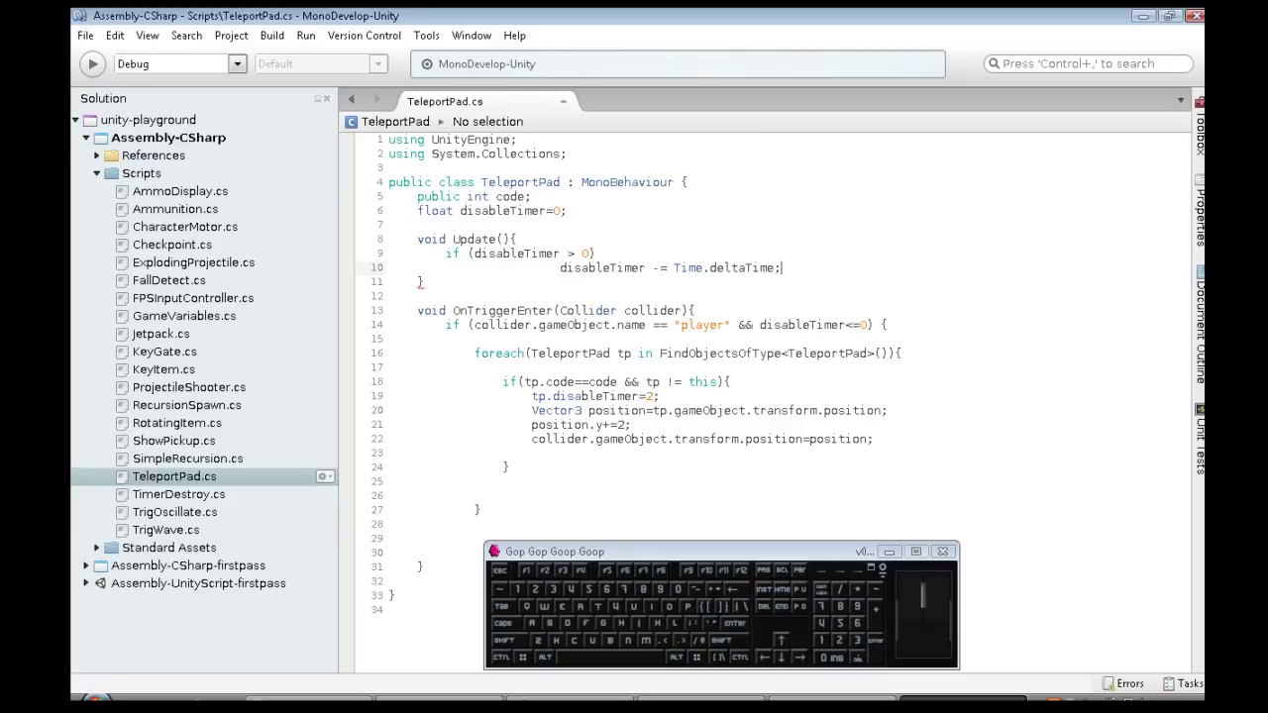
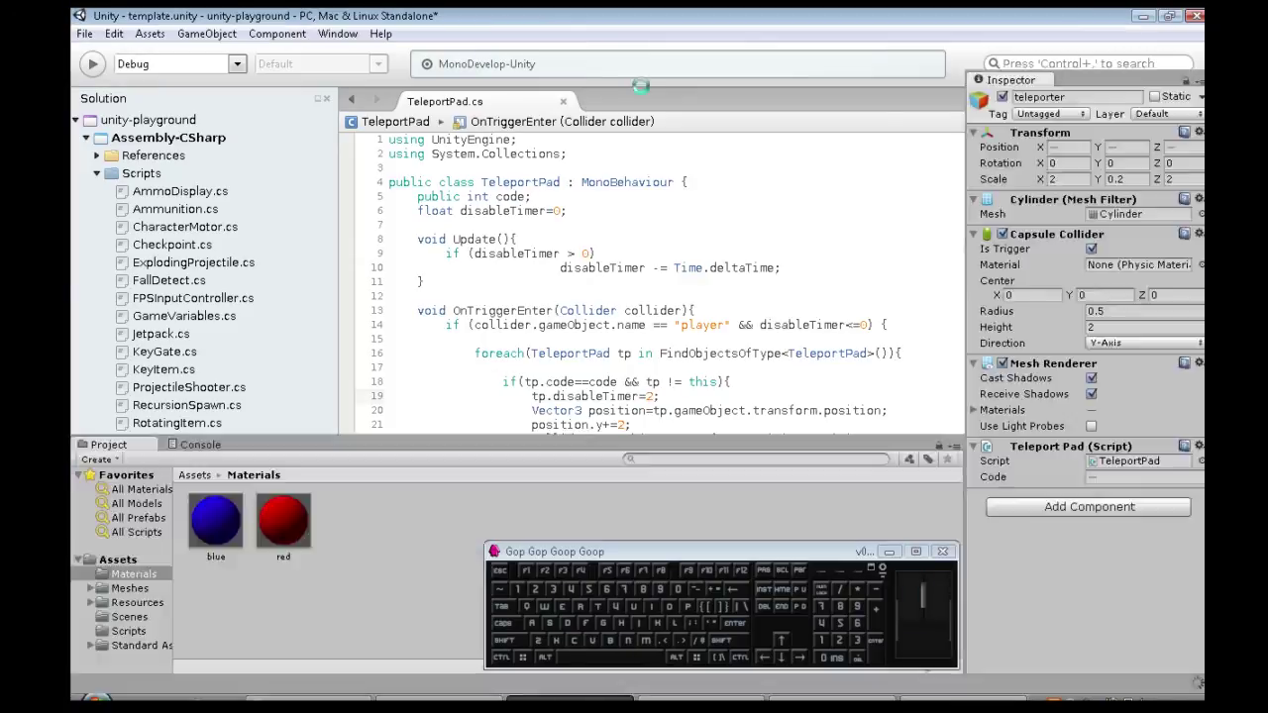
- Play the scene and walk the player onto the blue pad, across the cube top, then onto a red pad
click(605, 61)
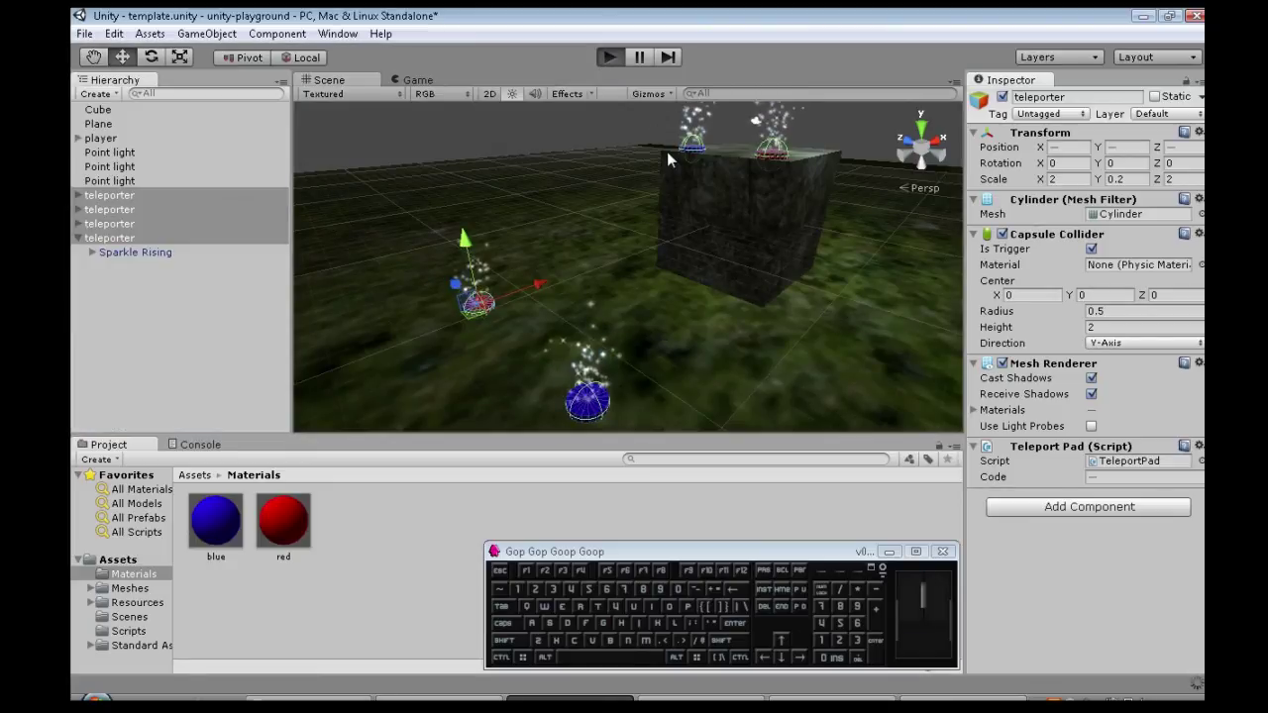
key(w)
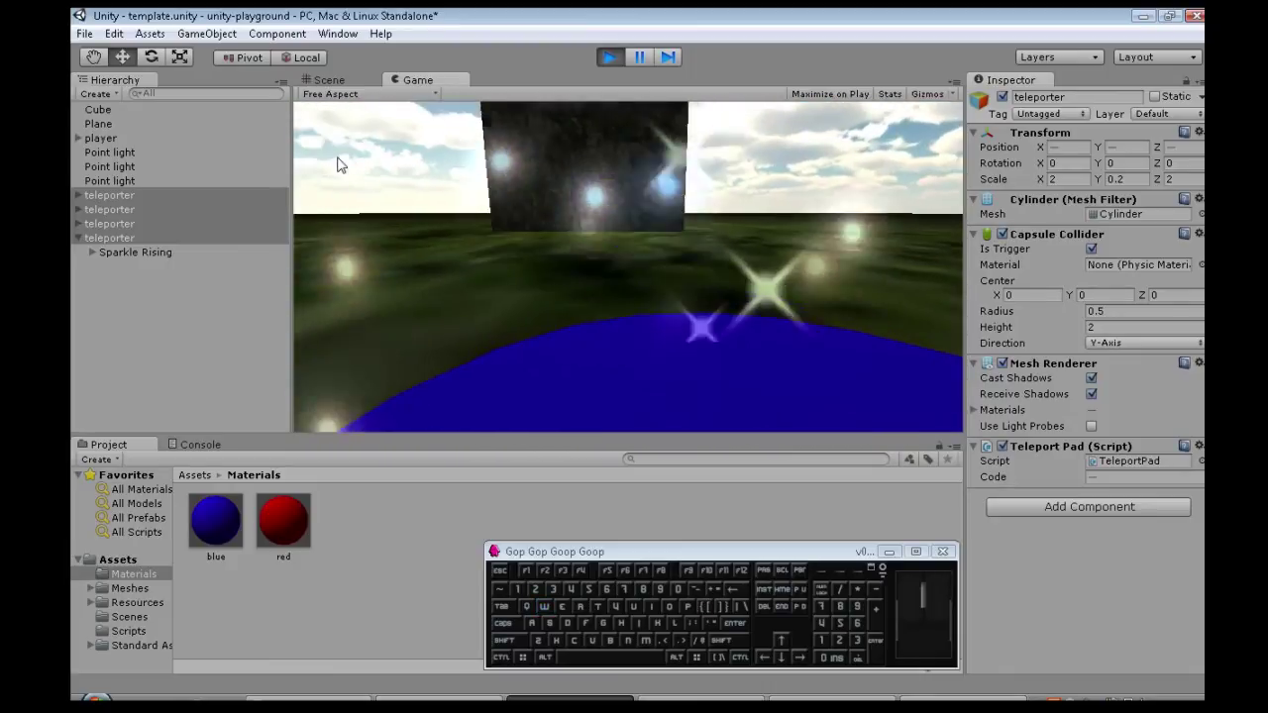
key(s)
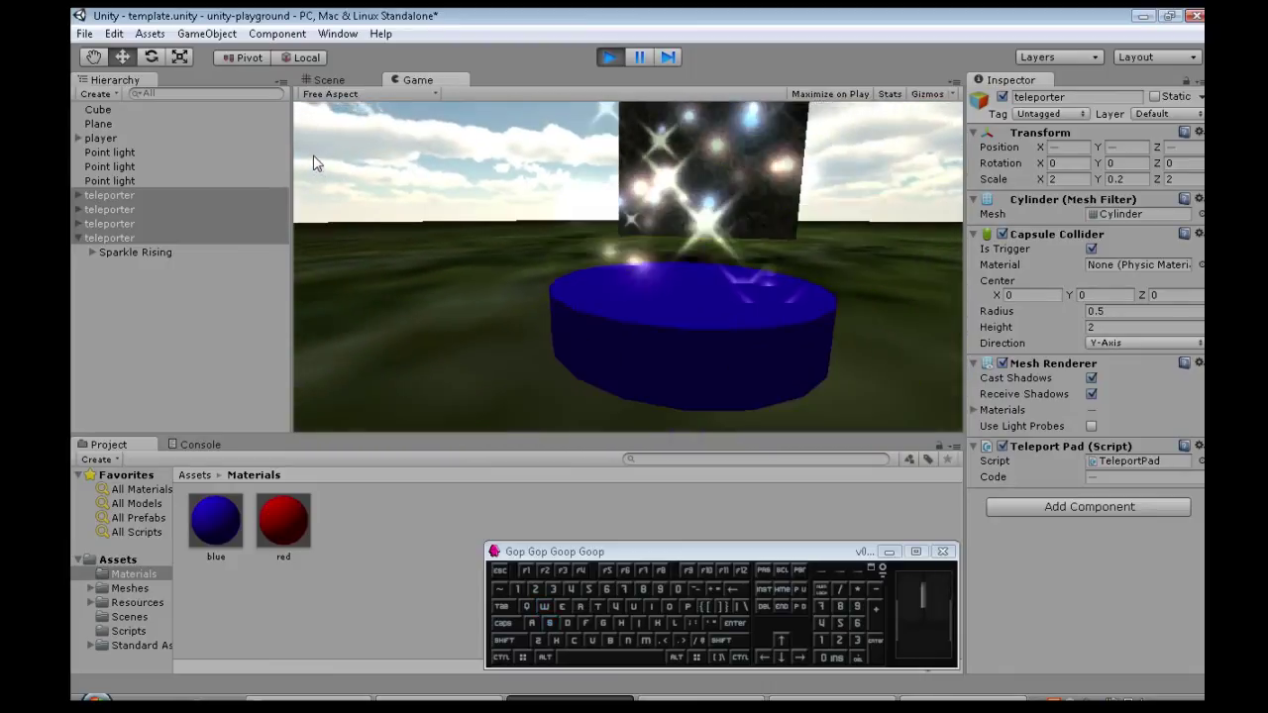
key(w)
key(w)
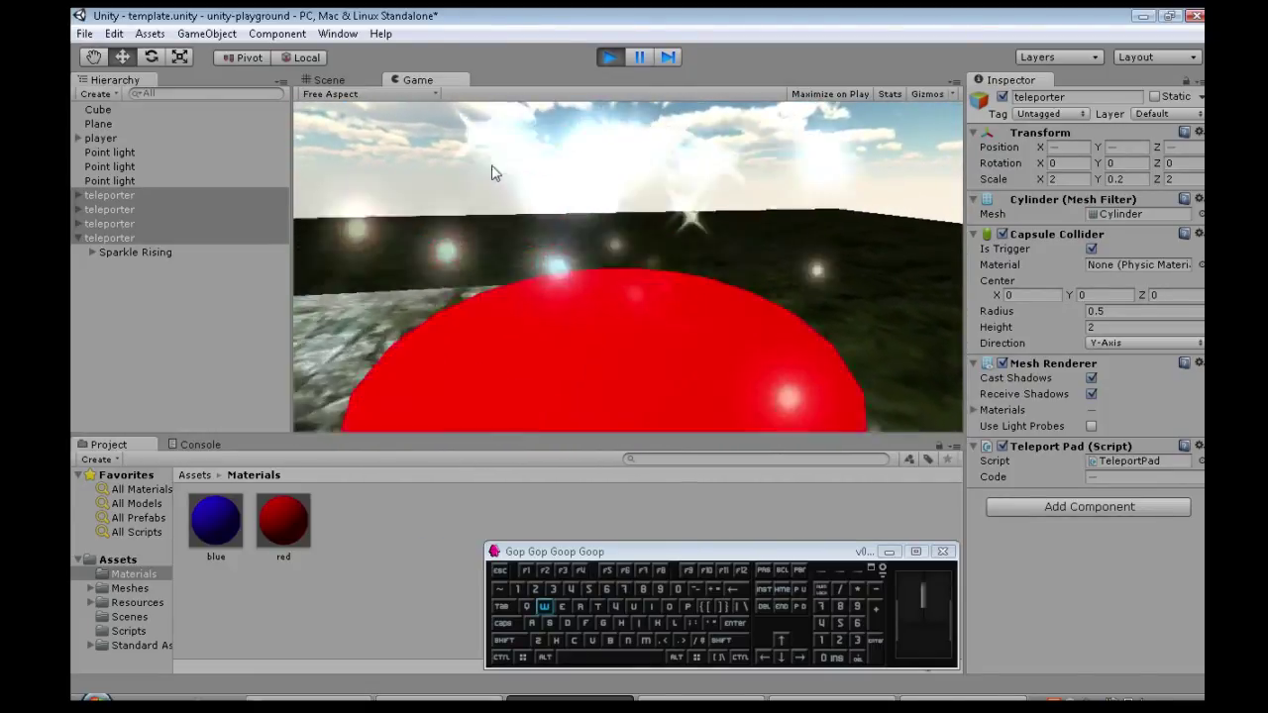
key(s)
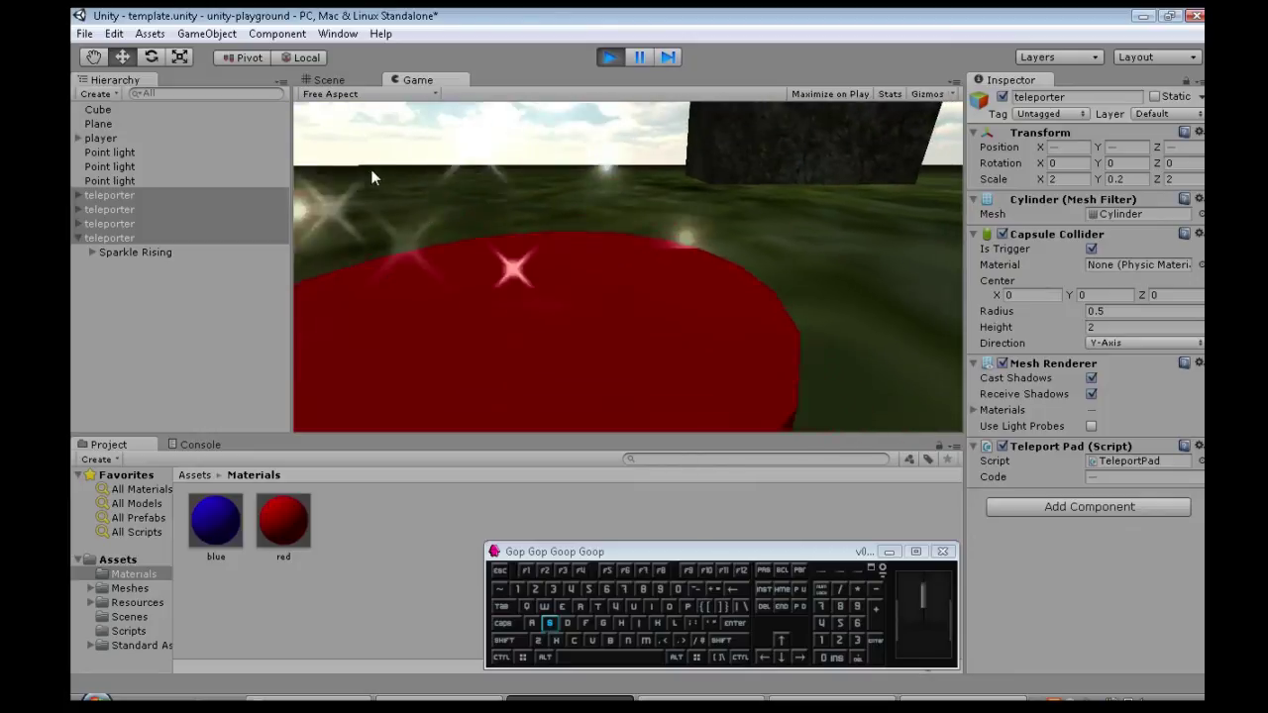